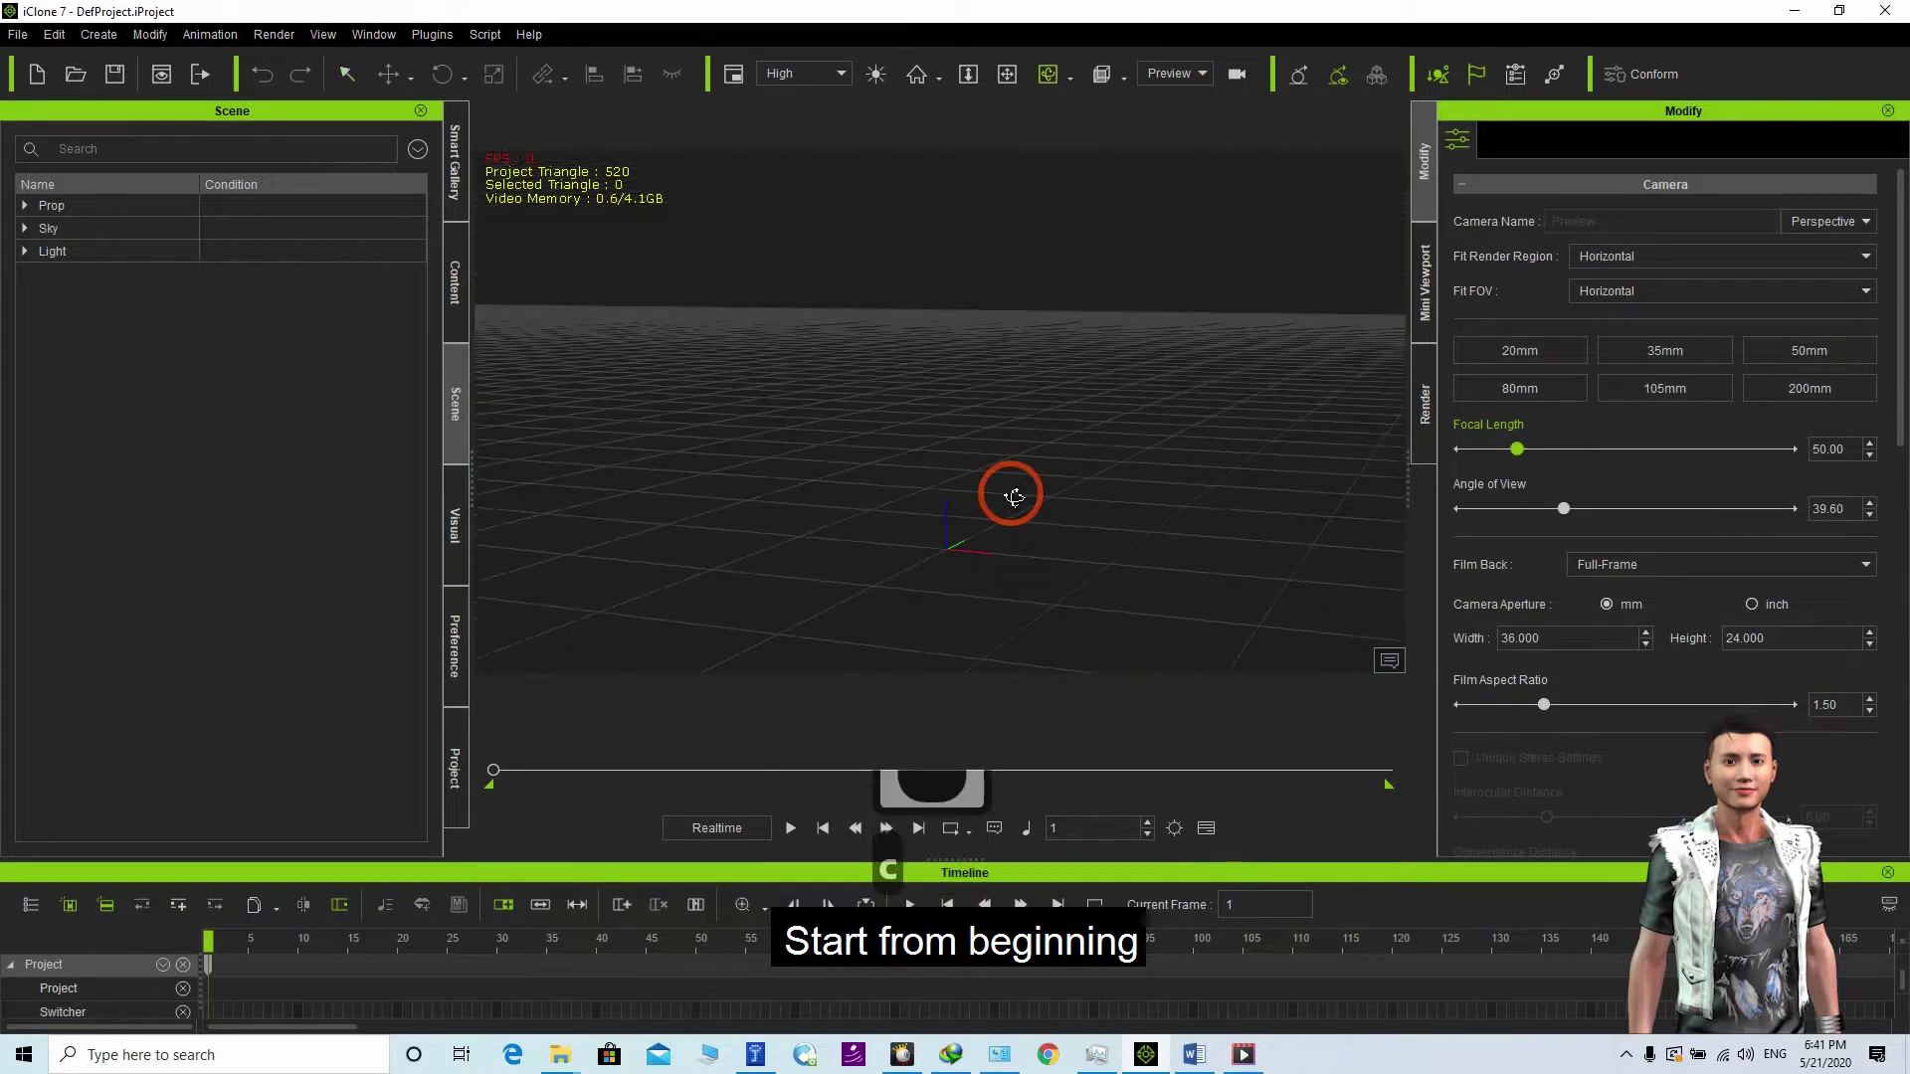
Step: Resize the iClone 7 window smaller so the desktop and StreetView Grabber folder show beside it
{"action": "left_click_drag", "start_coordinate": [974, 101], "coordinate": [976, 41]}
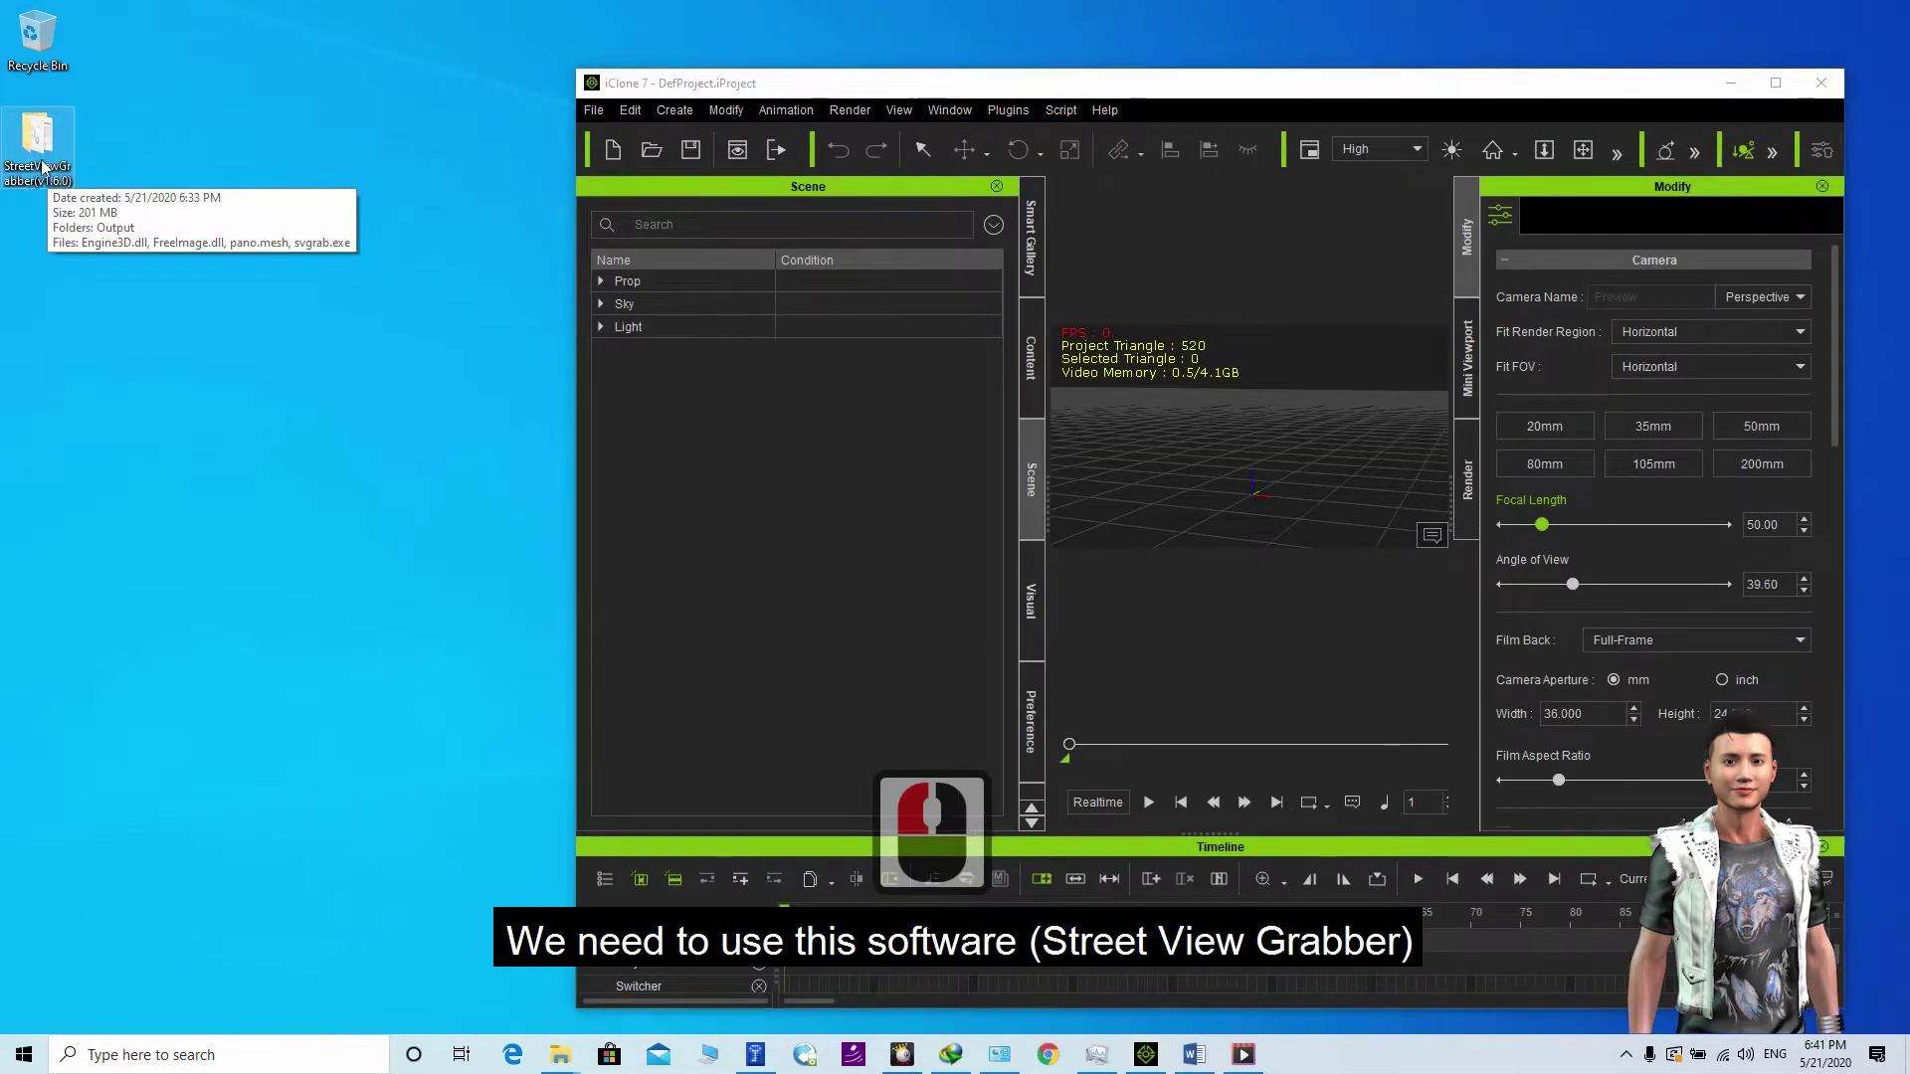
Step: Browse into the StreetViewGrabber Output folder and select all fourteen welded panorama PNGs
{"action": "left_click", "coordinate": [50, 149]}
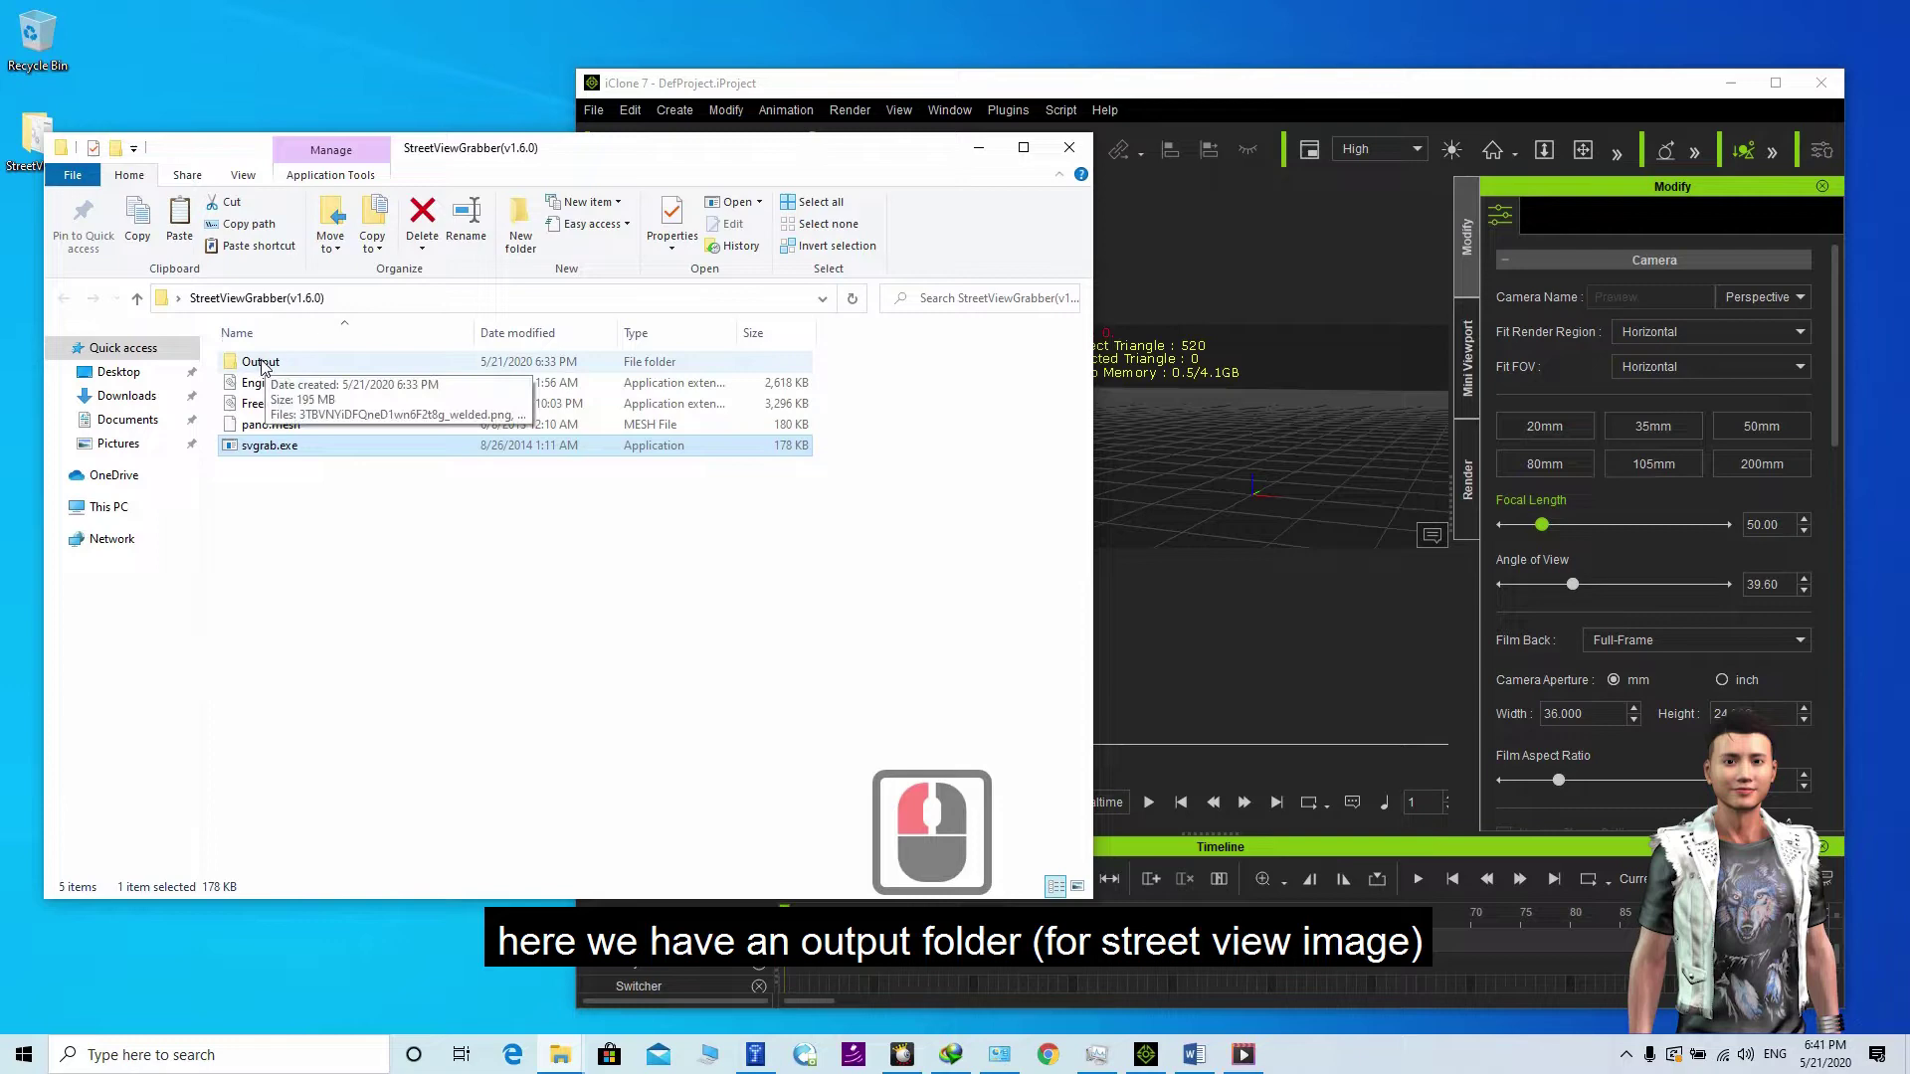
{"action": "left_click", "coordinate": [265, 370]}
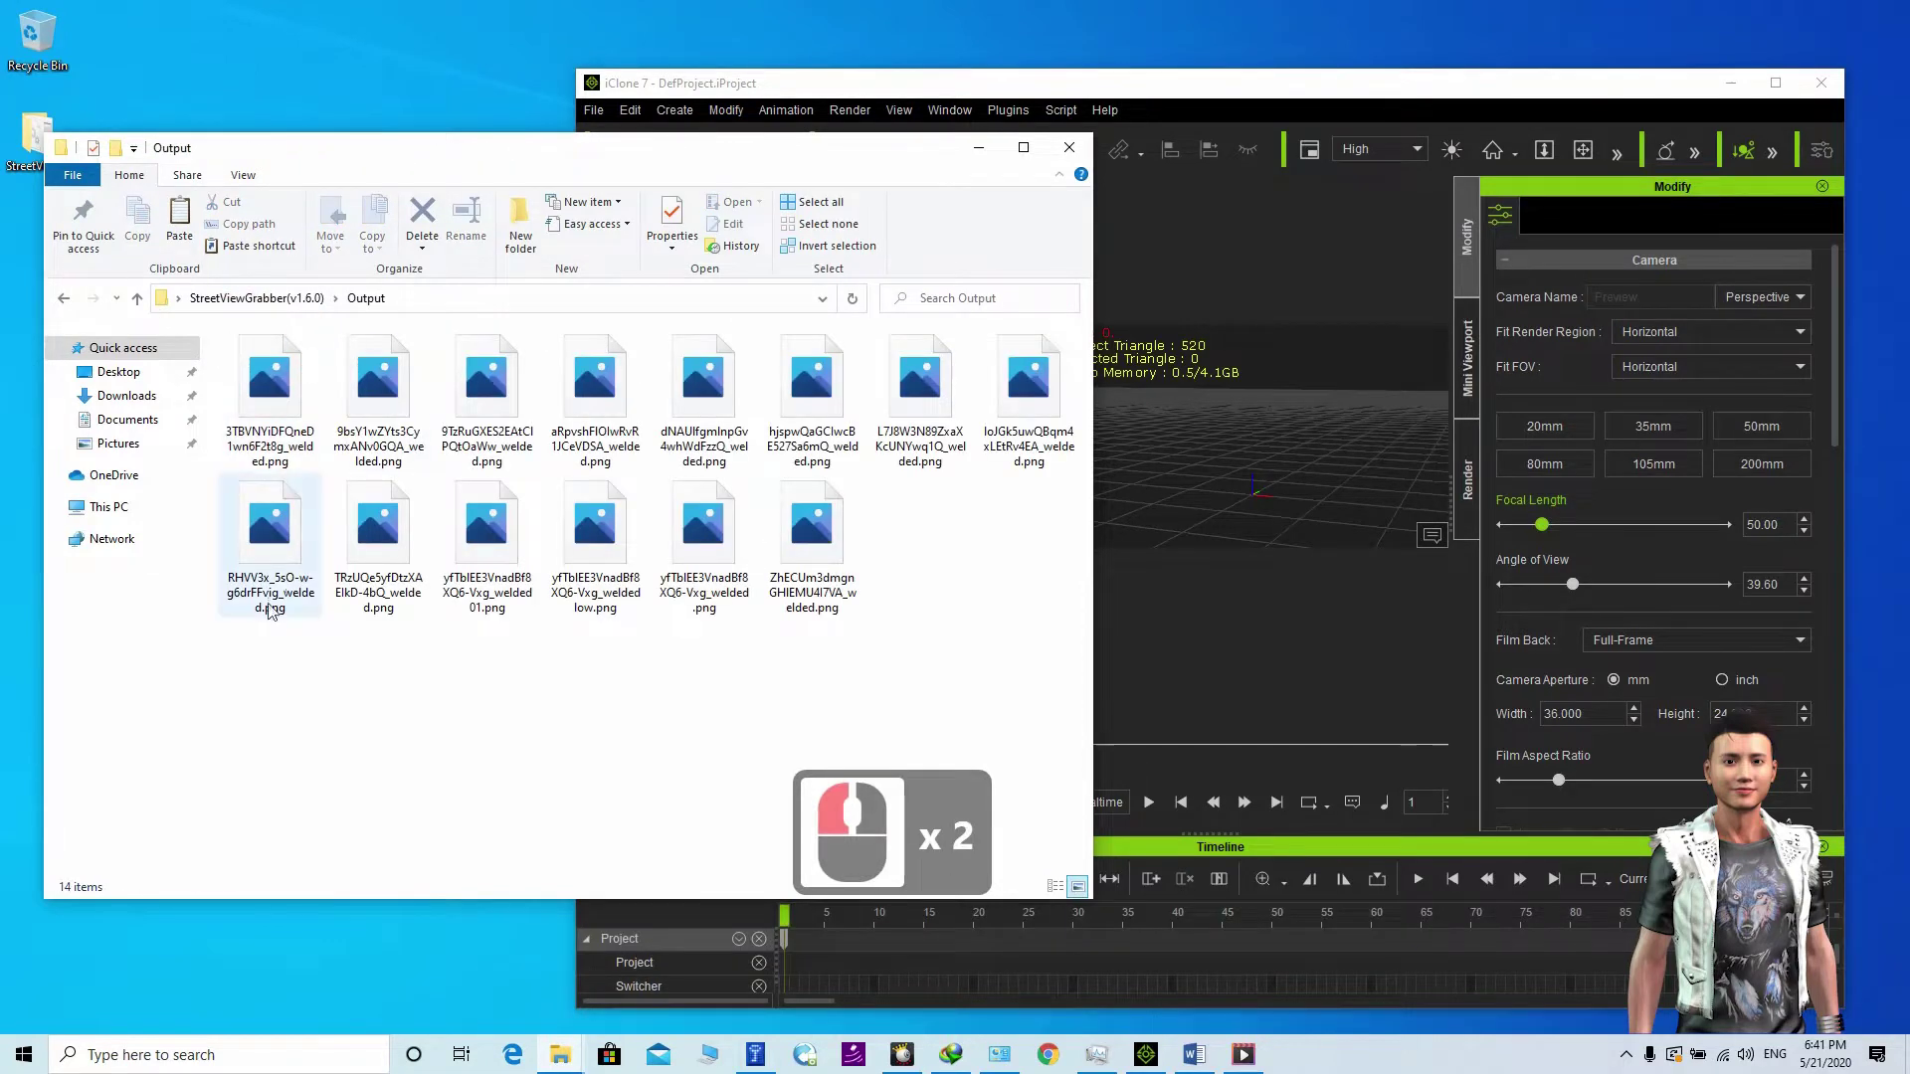
{"action": "left_click", "coordinate": [1055, 350]}
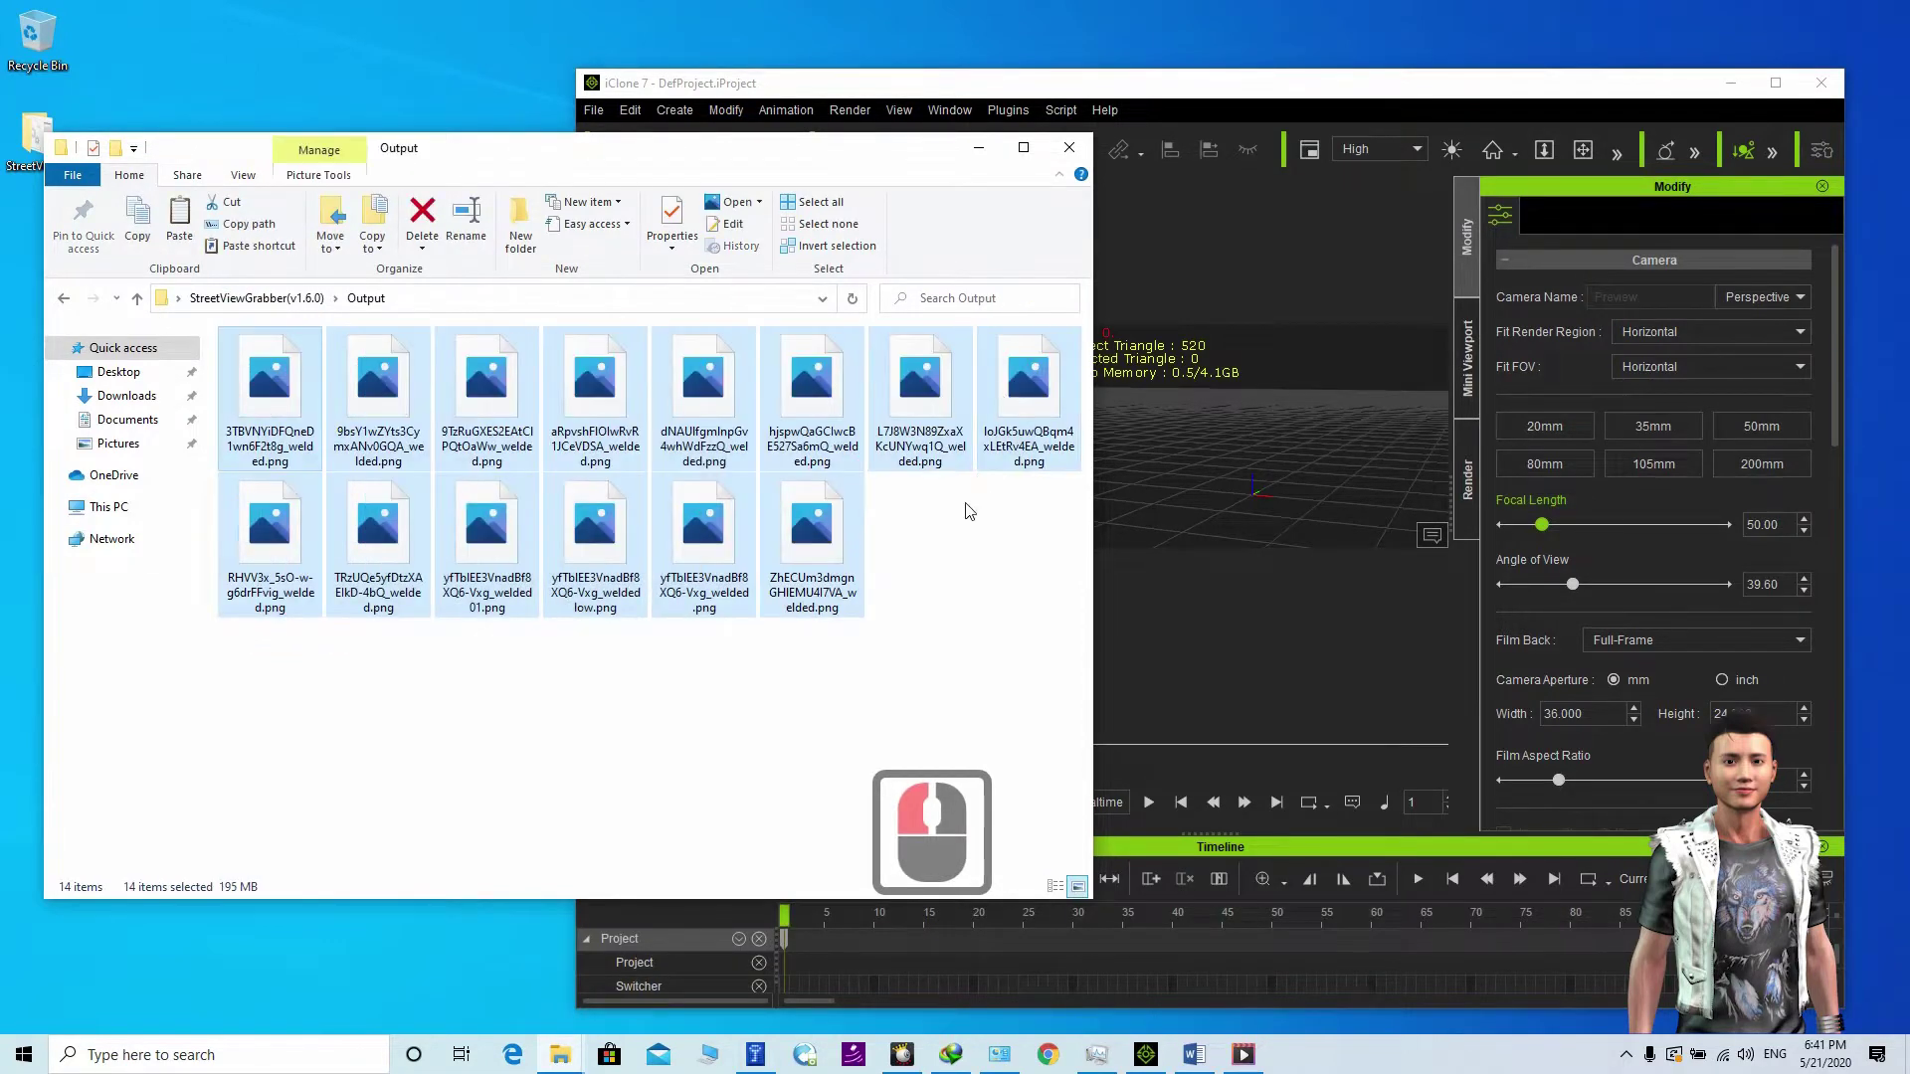
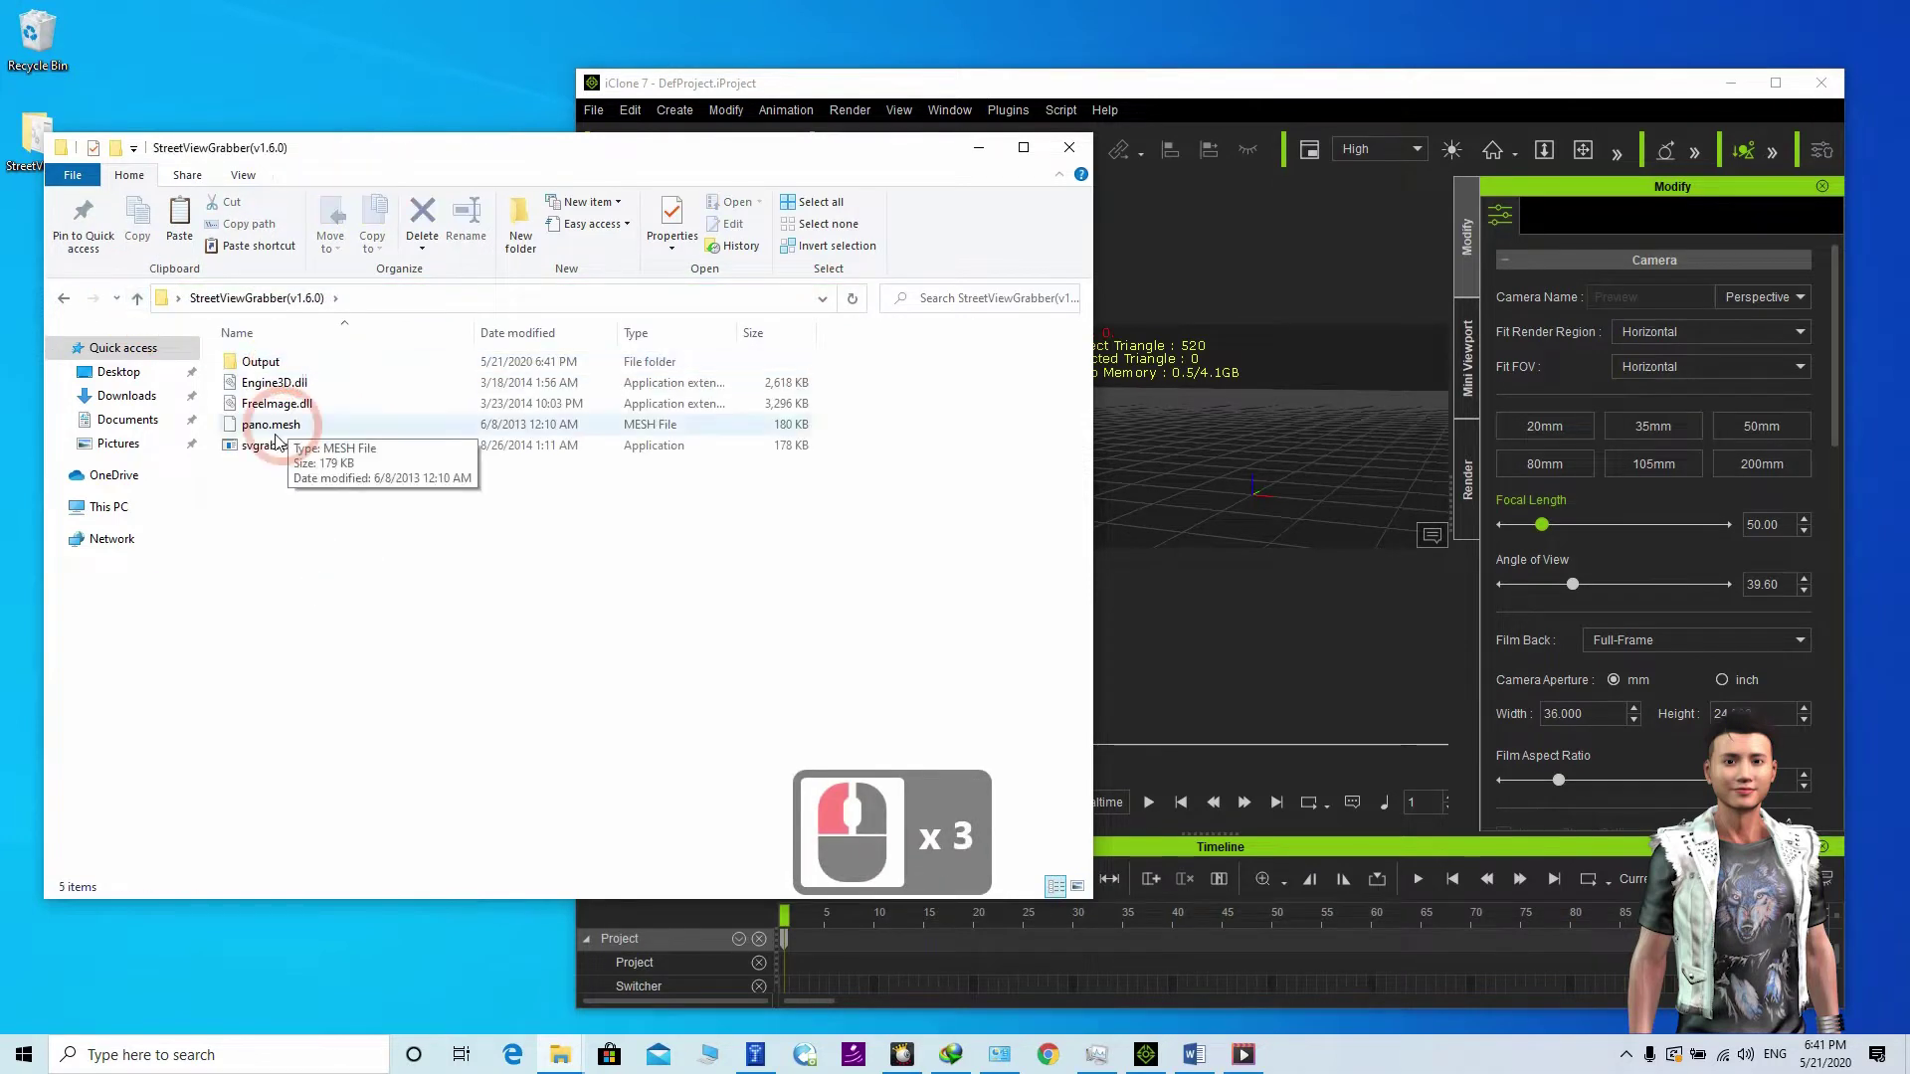
Step: Drag the Quality slider to maximum, keeping Weld Tiles and PNG output enabled
{"action": "left_click", "coordinate": [253, 451]}
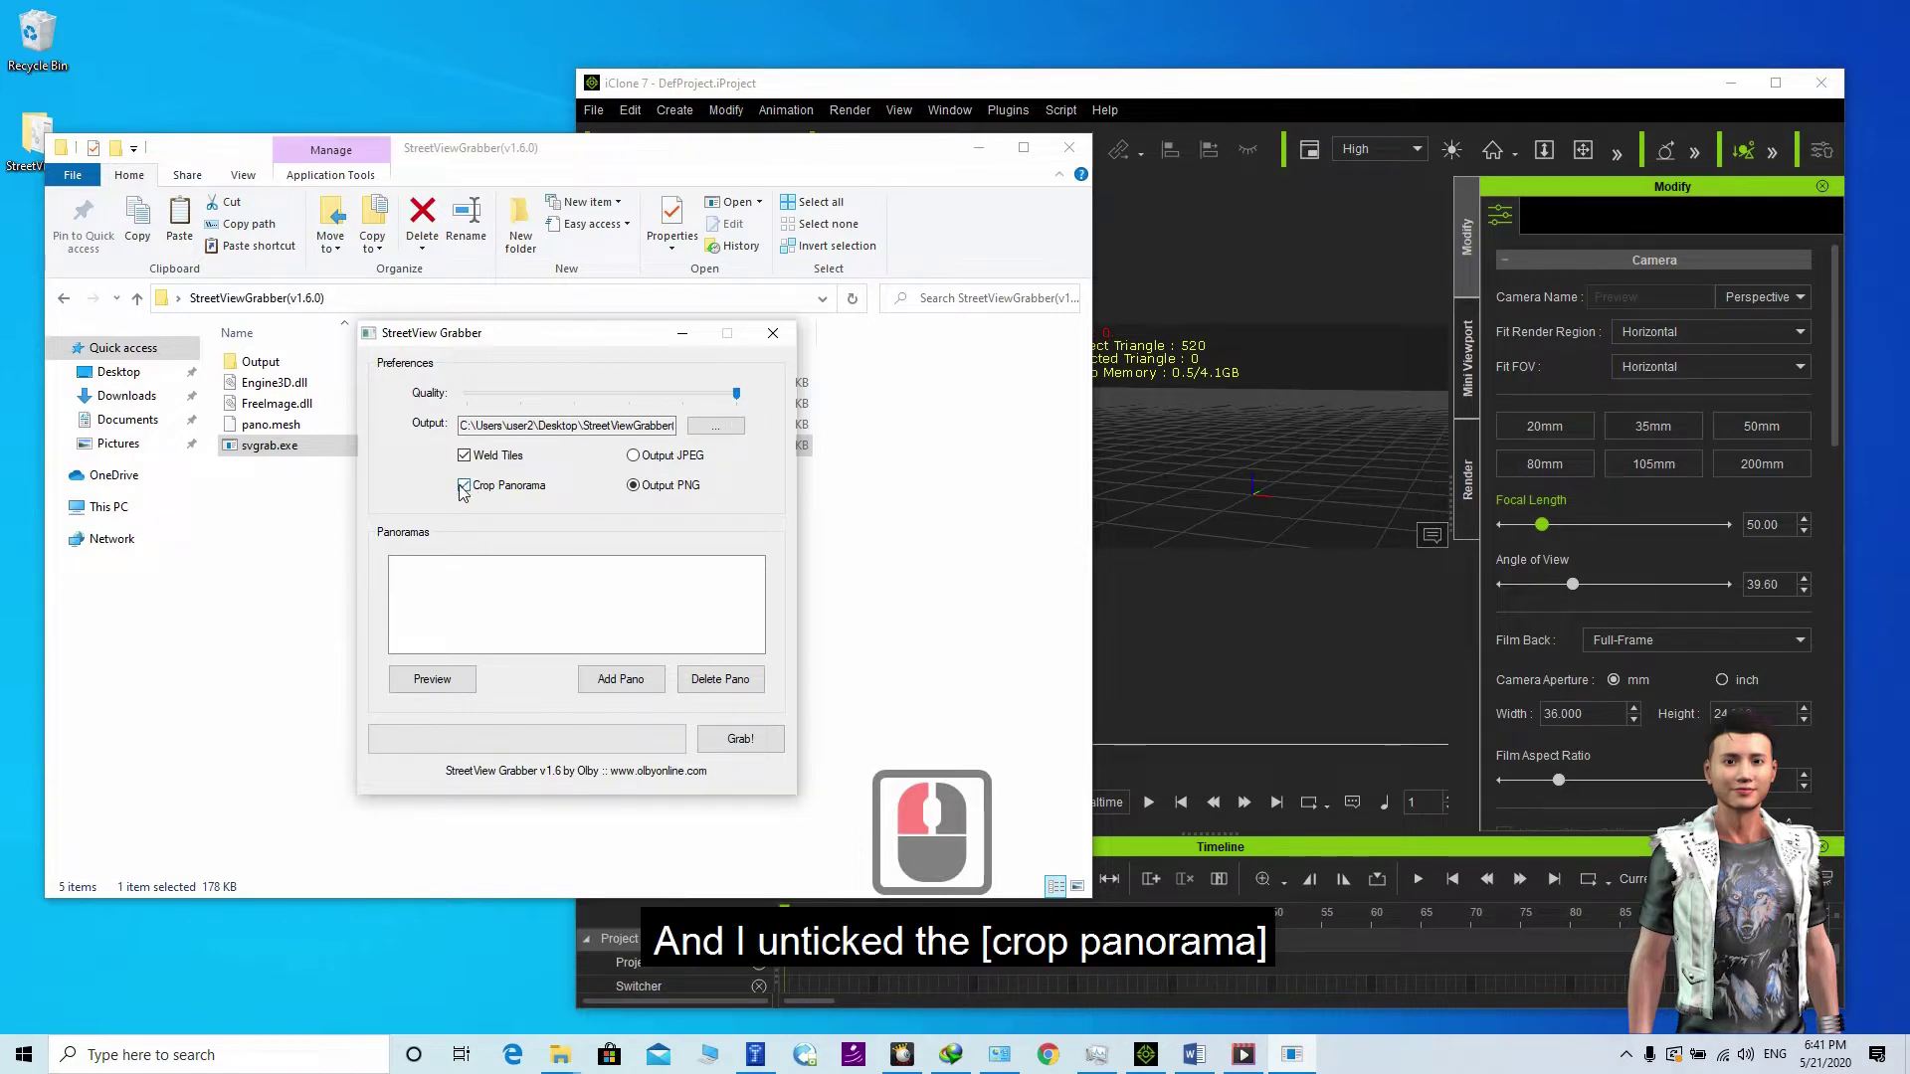
Step: Search Google for 'google street view', then change the query to 'google map' and run it
{"action": "left_click", "coordinate": [467, 494]}
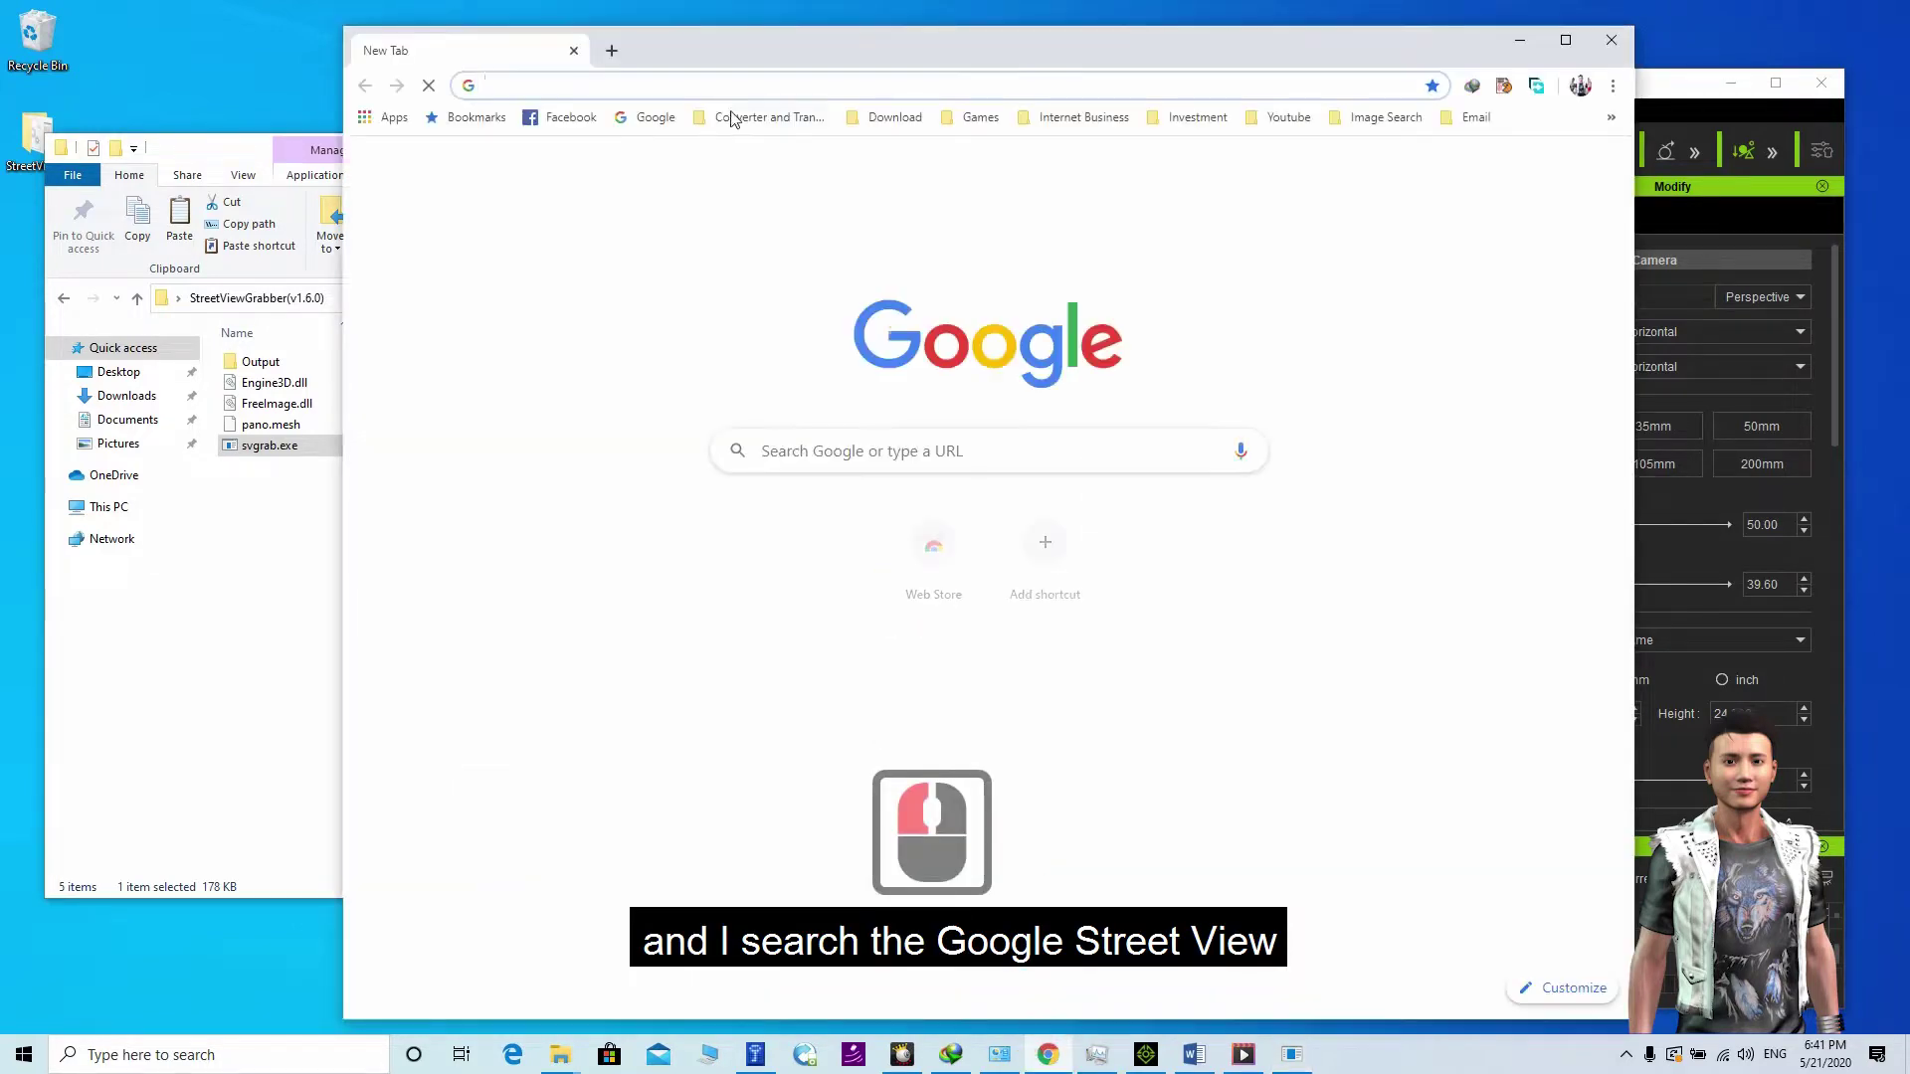
{"action": "type", "text": "google street vi"}
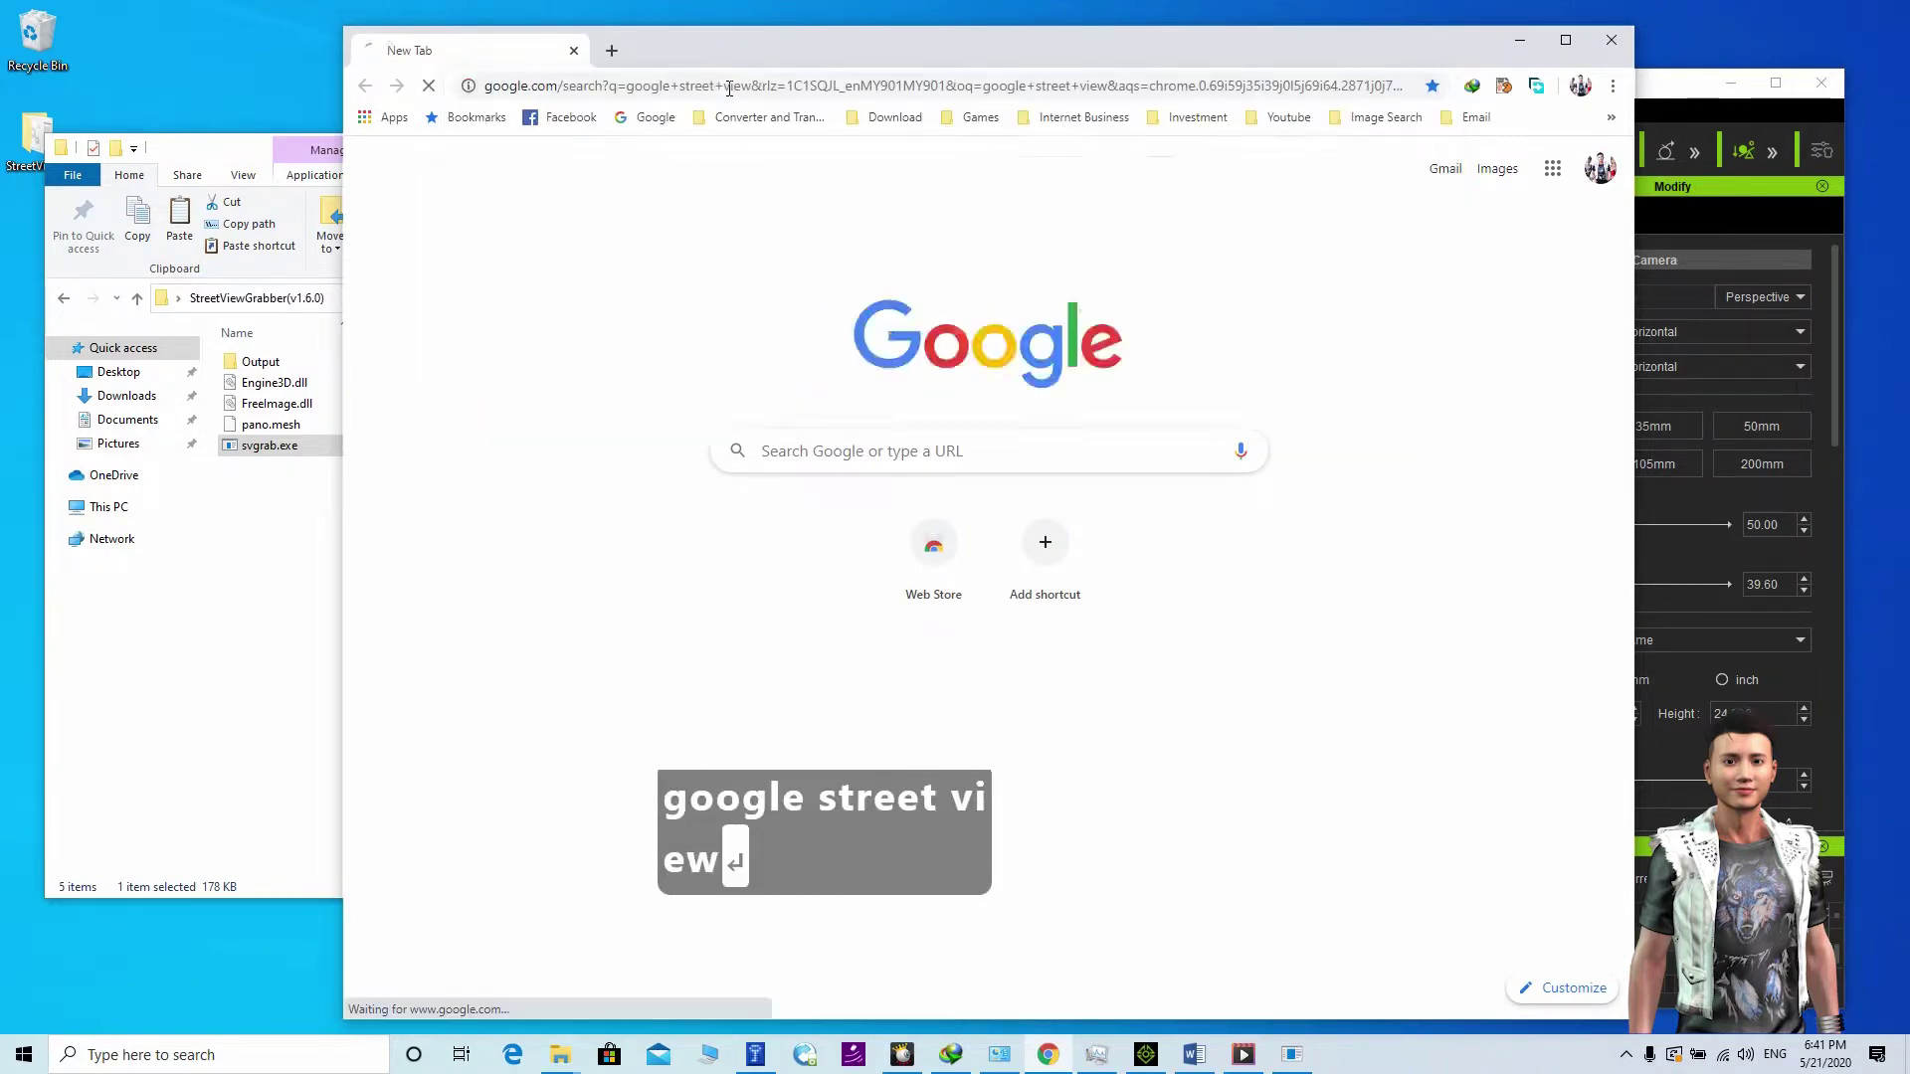
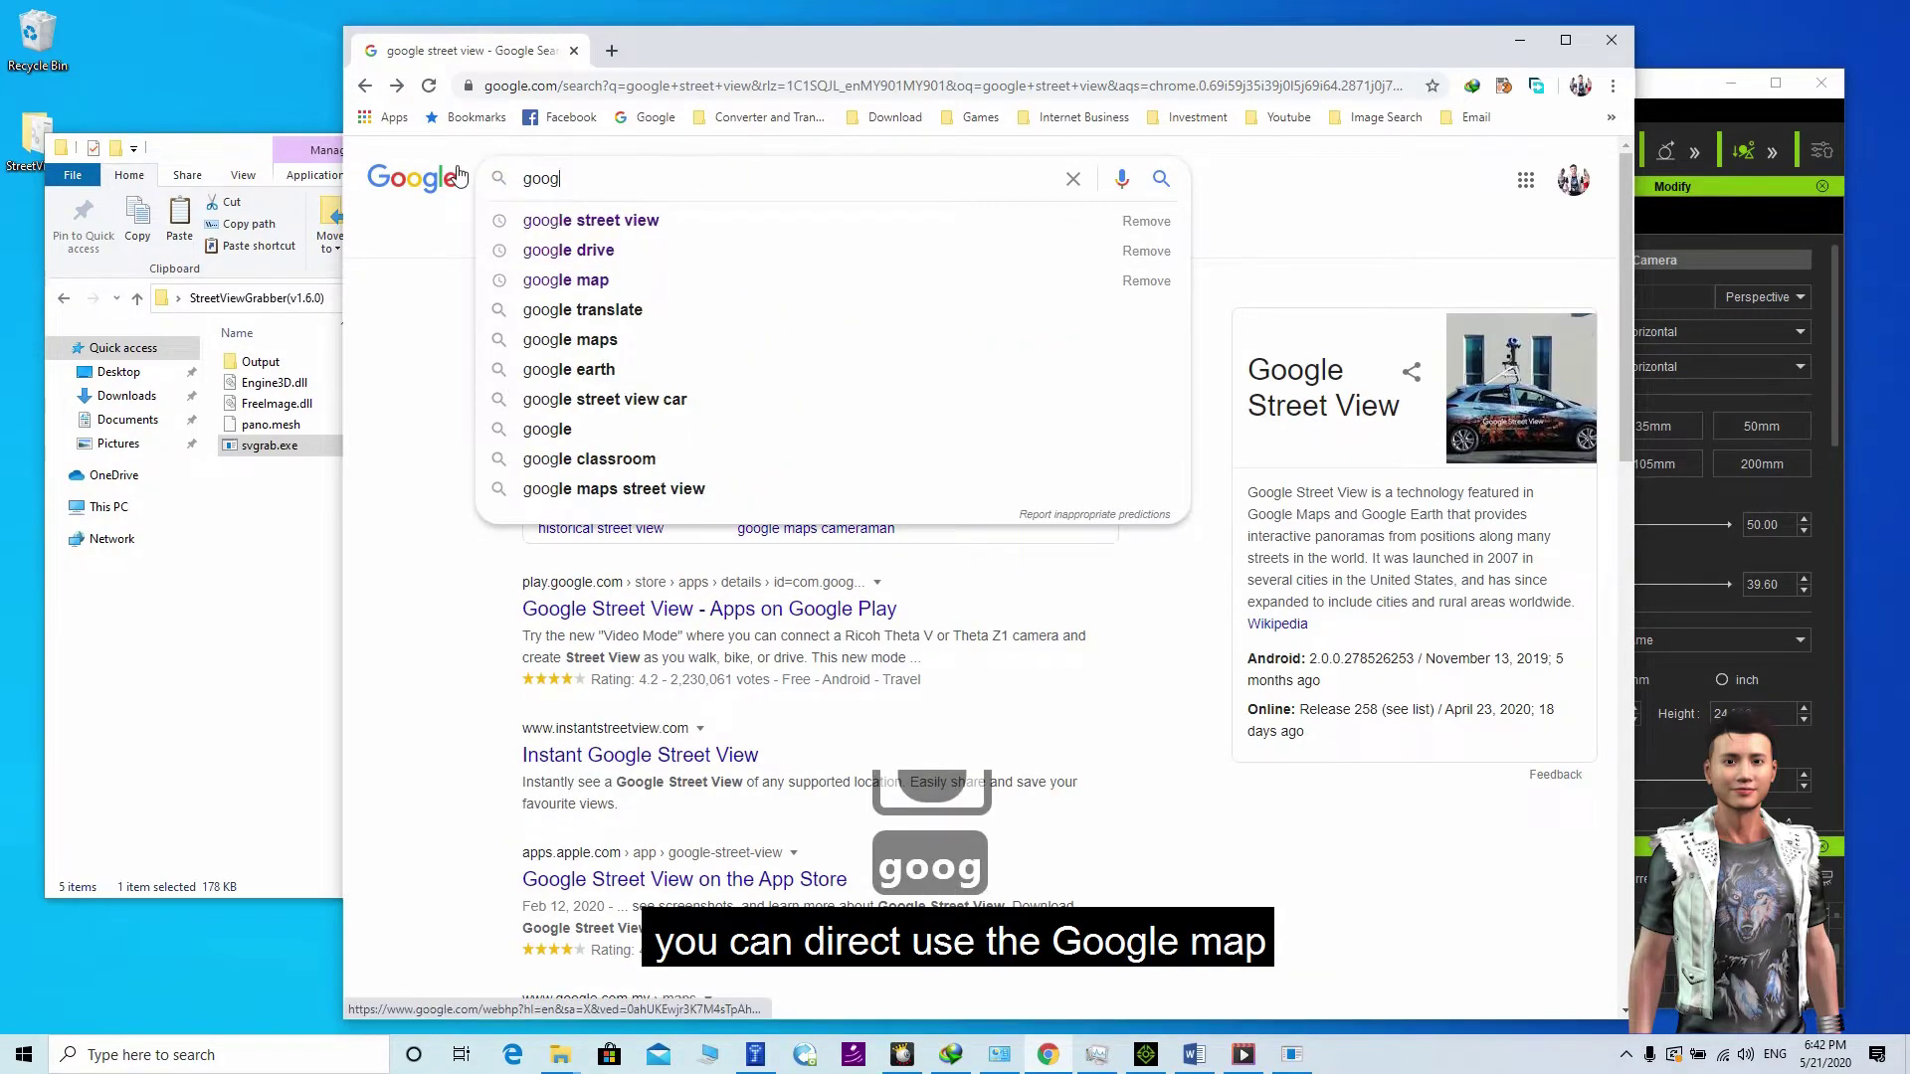
{"action": "type", "text": "oogle ap"}
{"action": "key", "text": "BackSpace"}
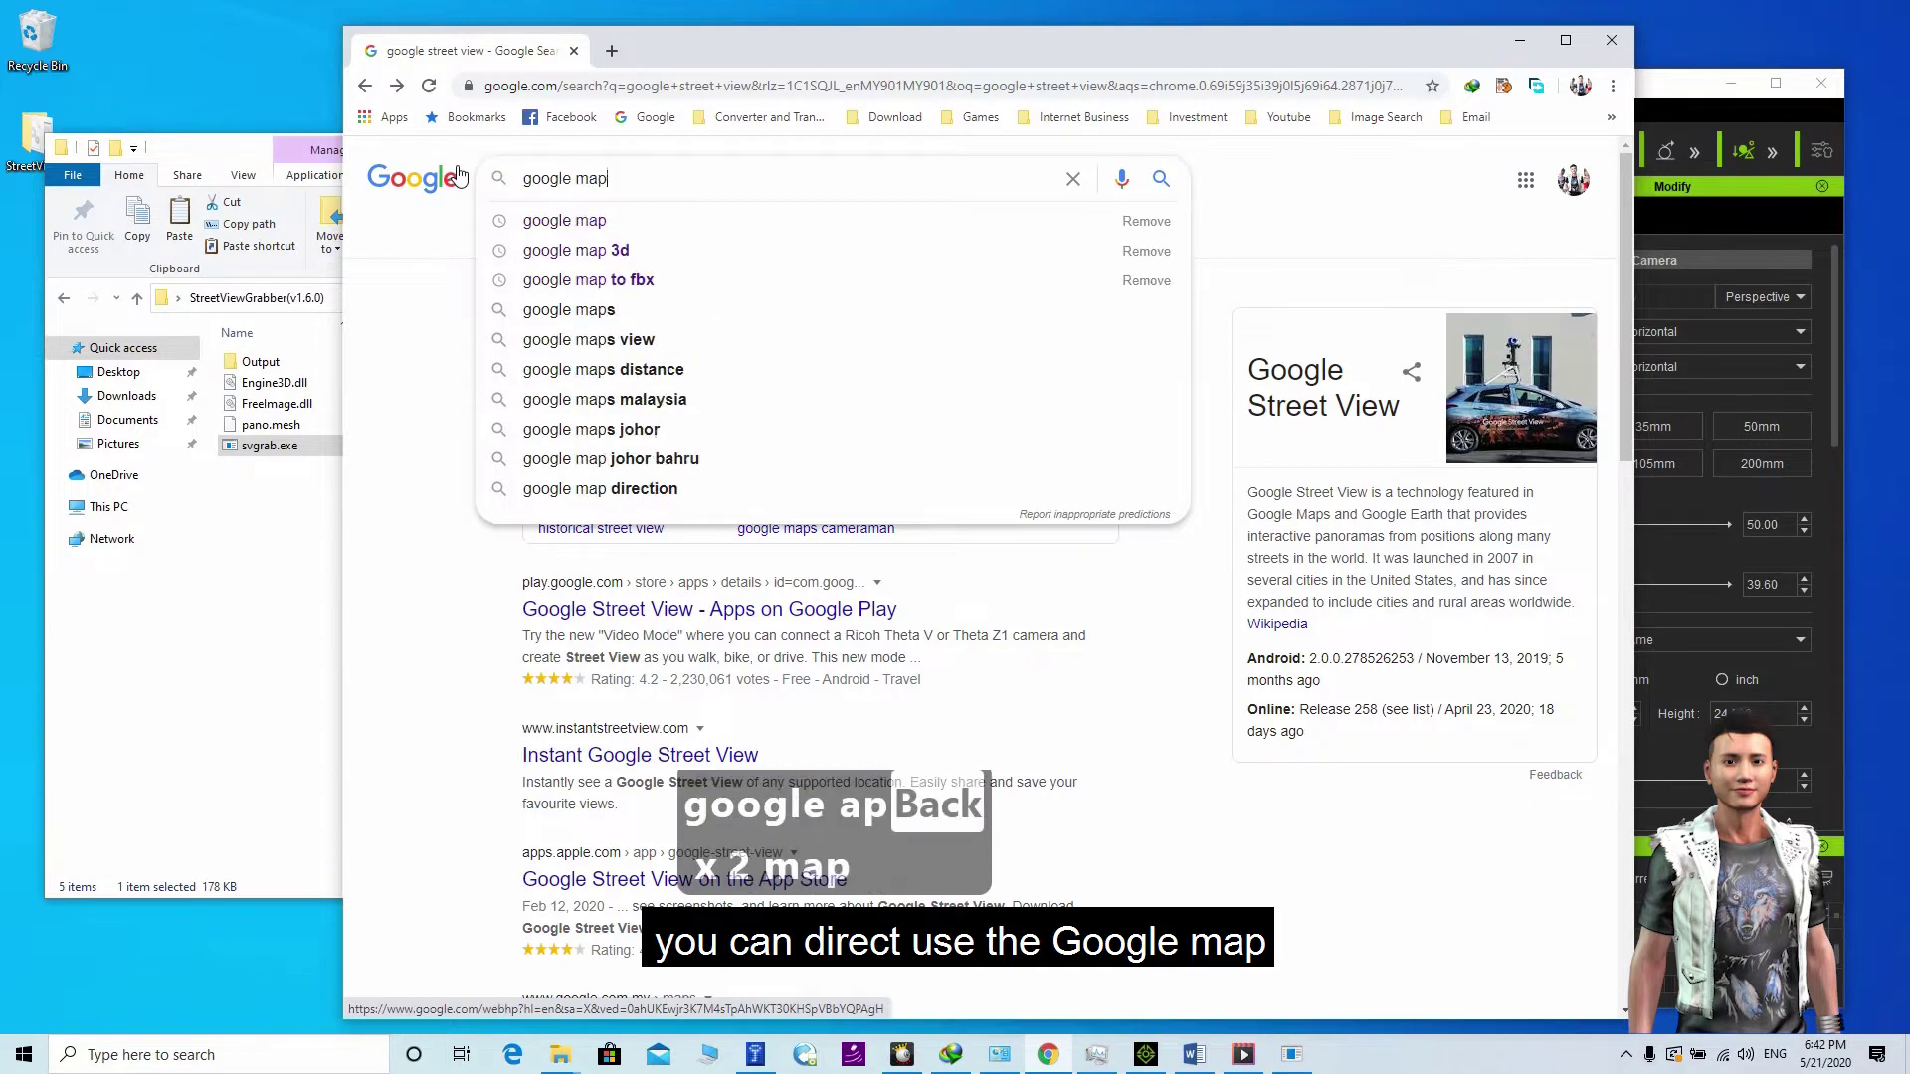
{"action": "key", "text": "Return"}
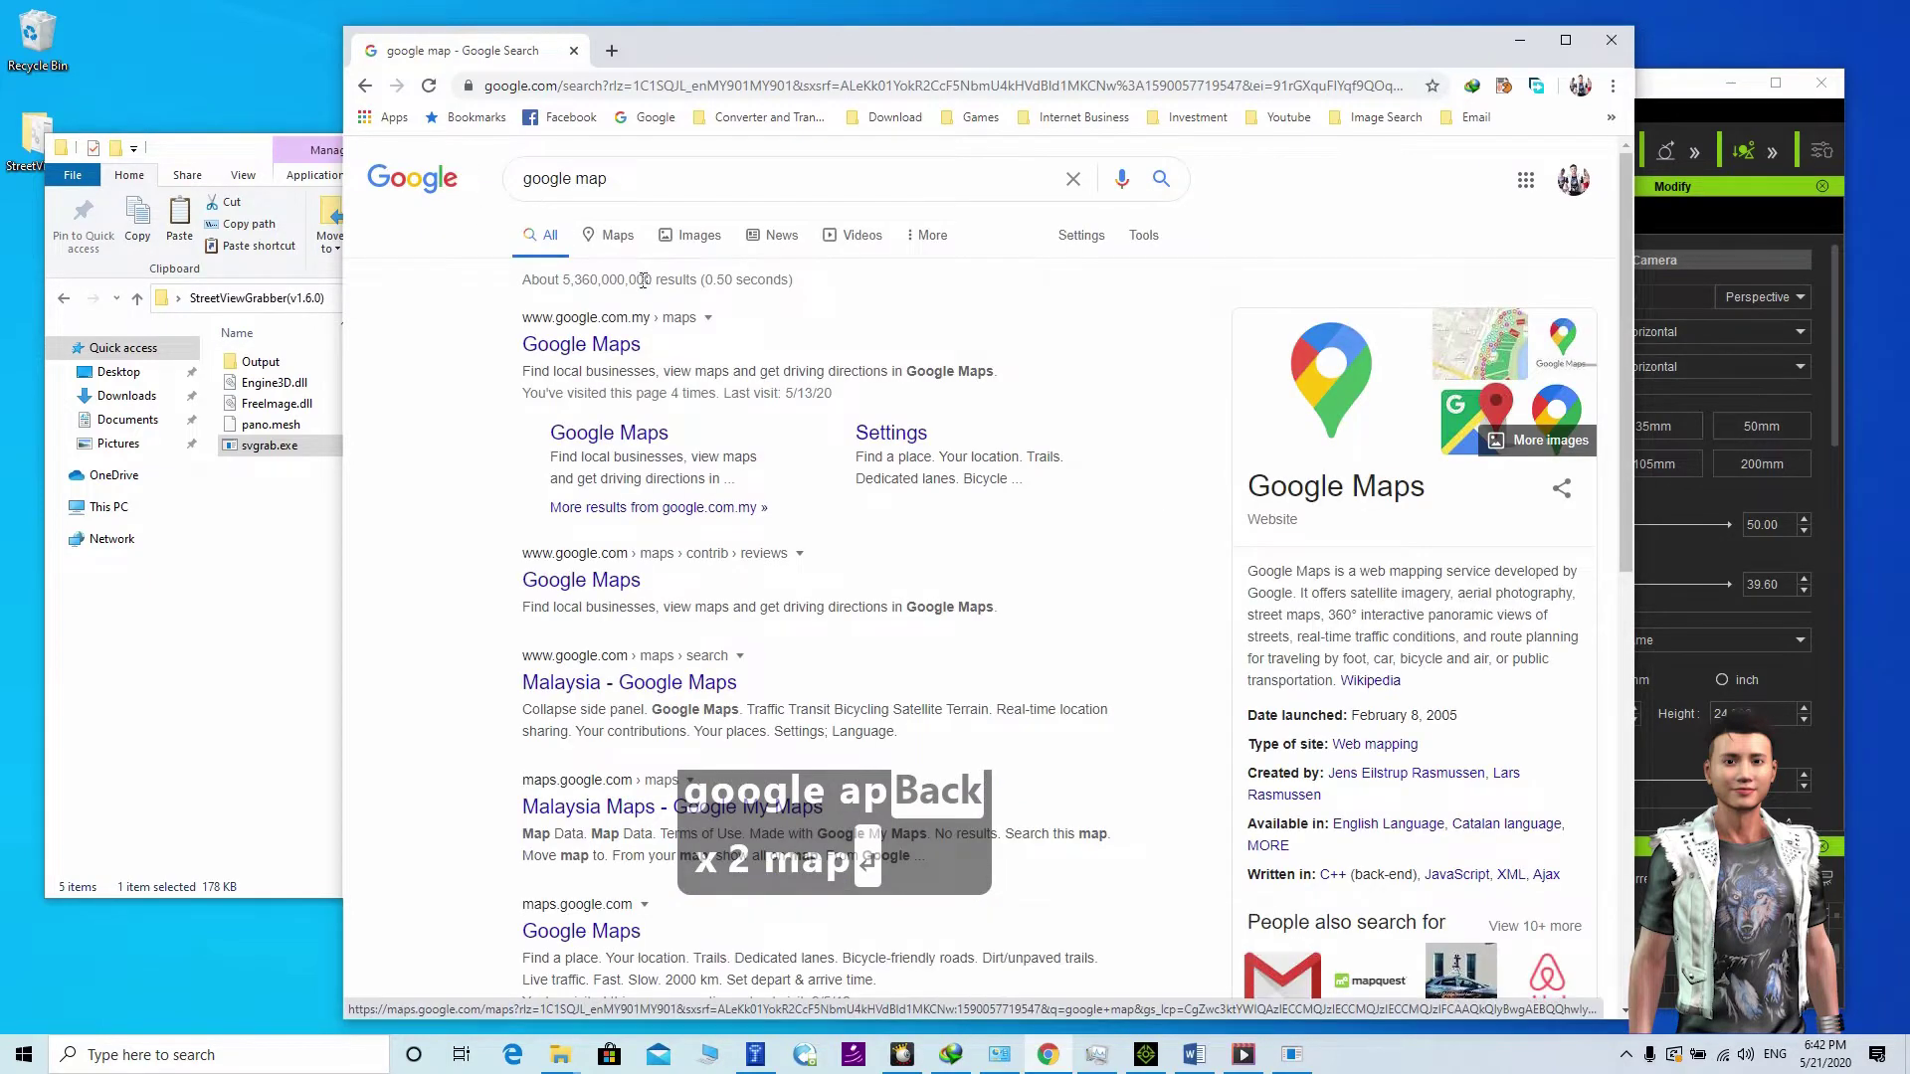
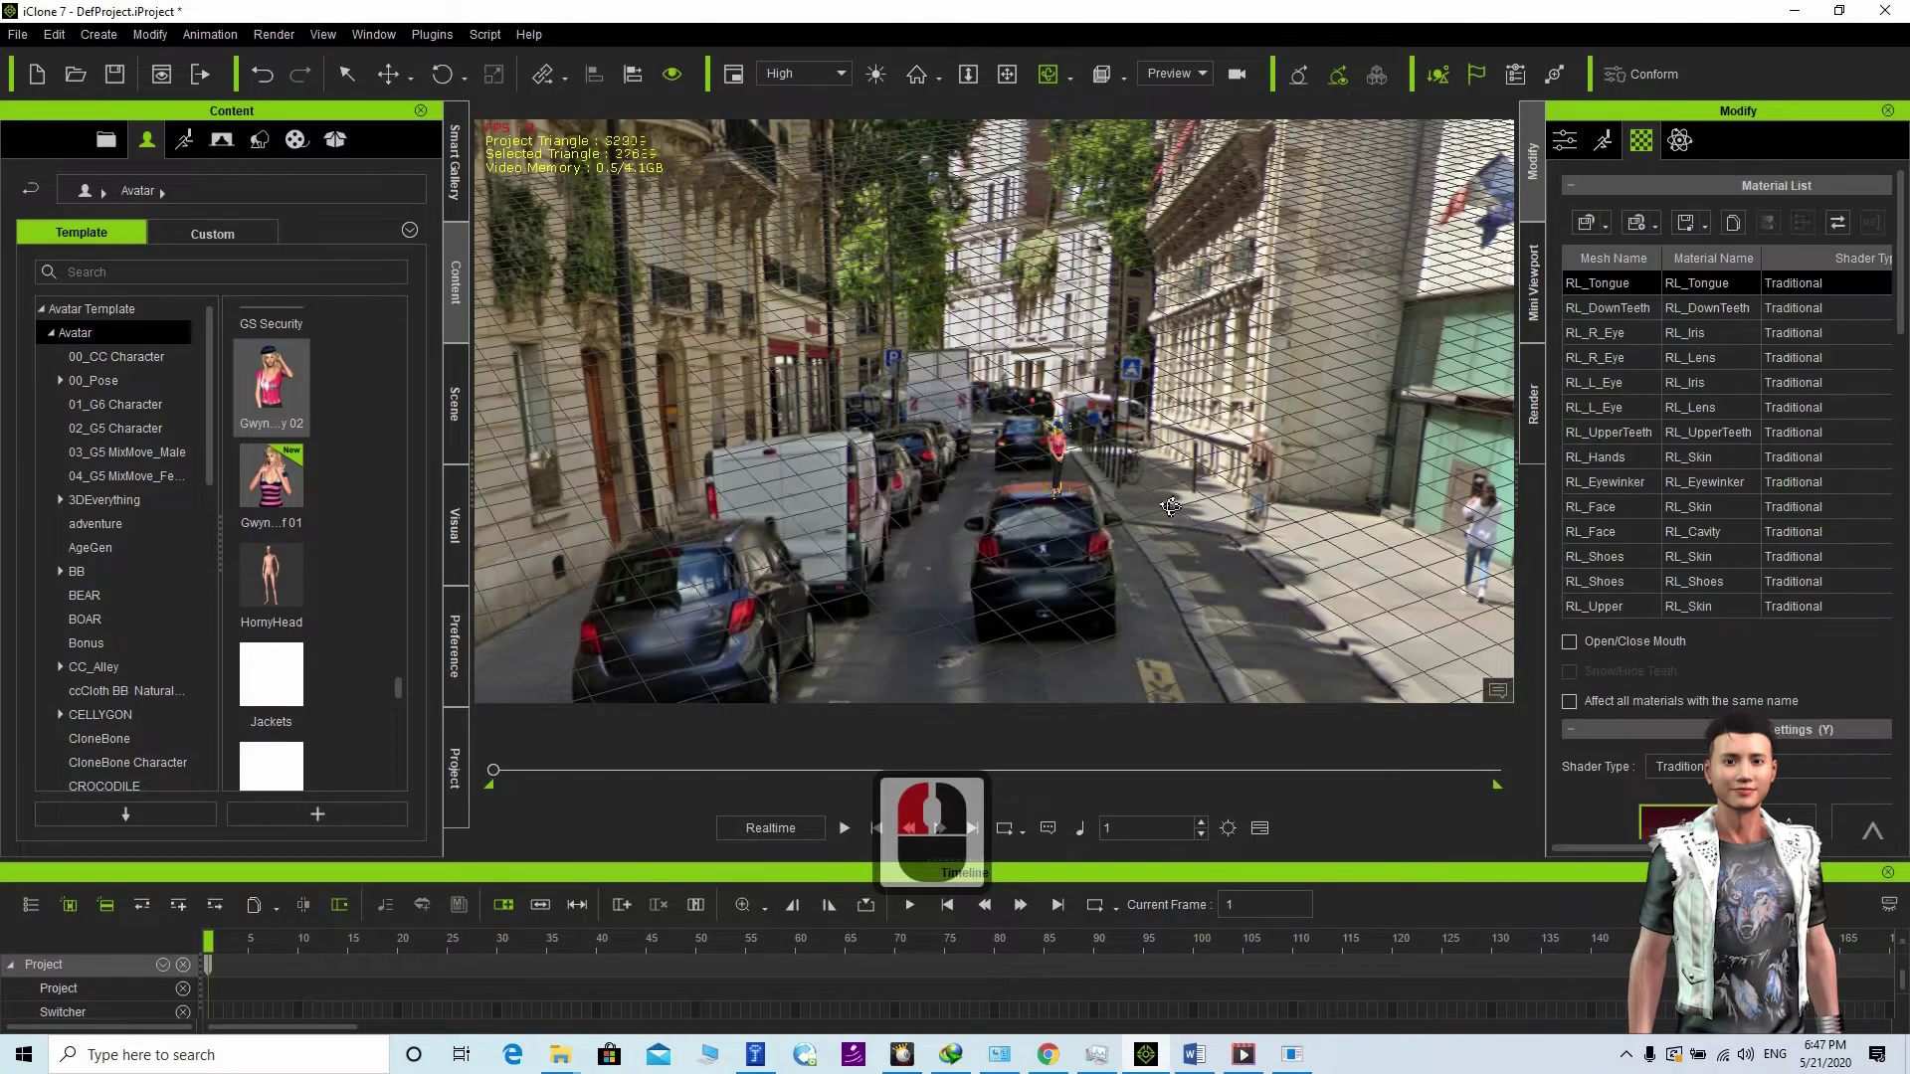
{"action": "middle_click", "coordinate": [1158, 487]}
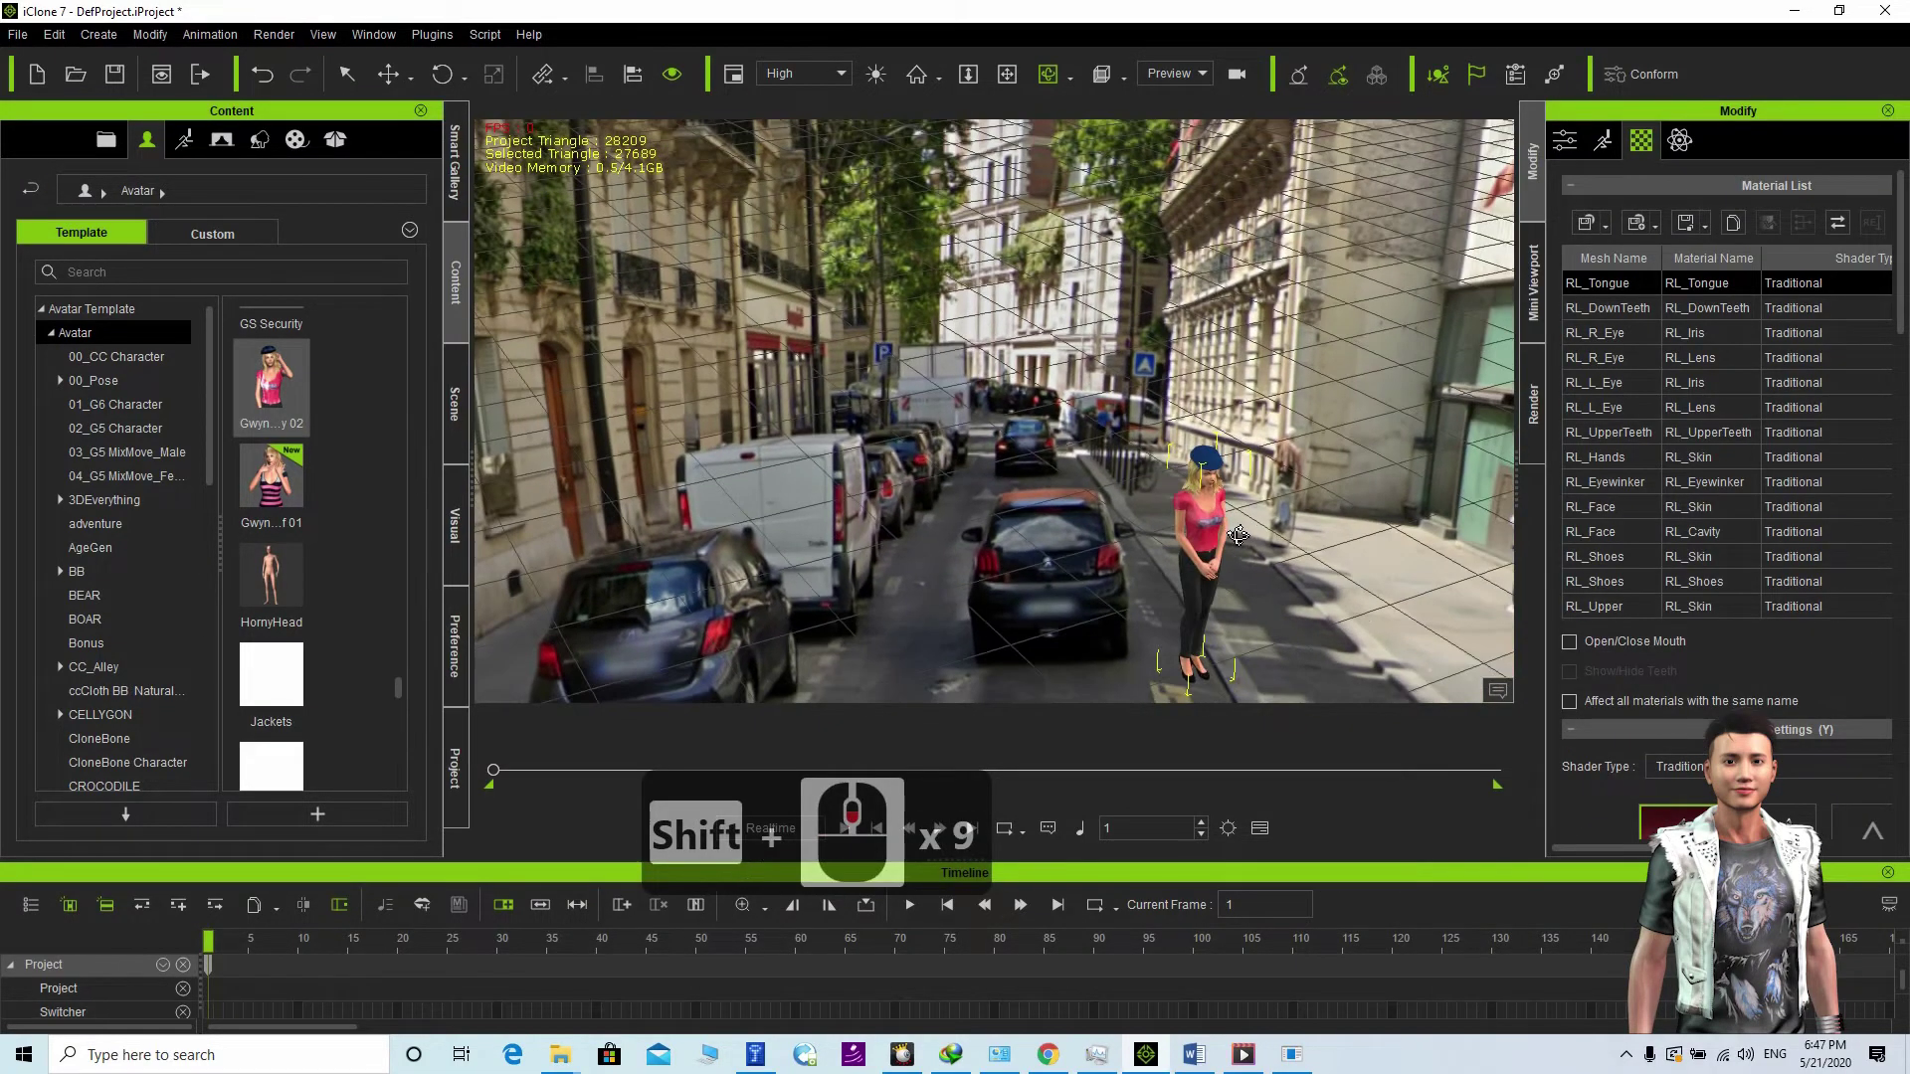
{"action": "key", "text": "c"}
{"action": "left_click", "coordinate": [965, 446]}
{"action": "key", "text": "c"}
{"action": "key", "text": "c"}
{"action": "key", "text": "c"}
{"action": "left_click", "coordinate": [959, 353]}
{"action": "middle_click", "coordinate": [1010, 410]}
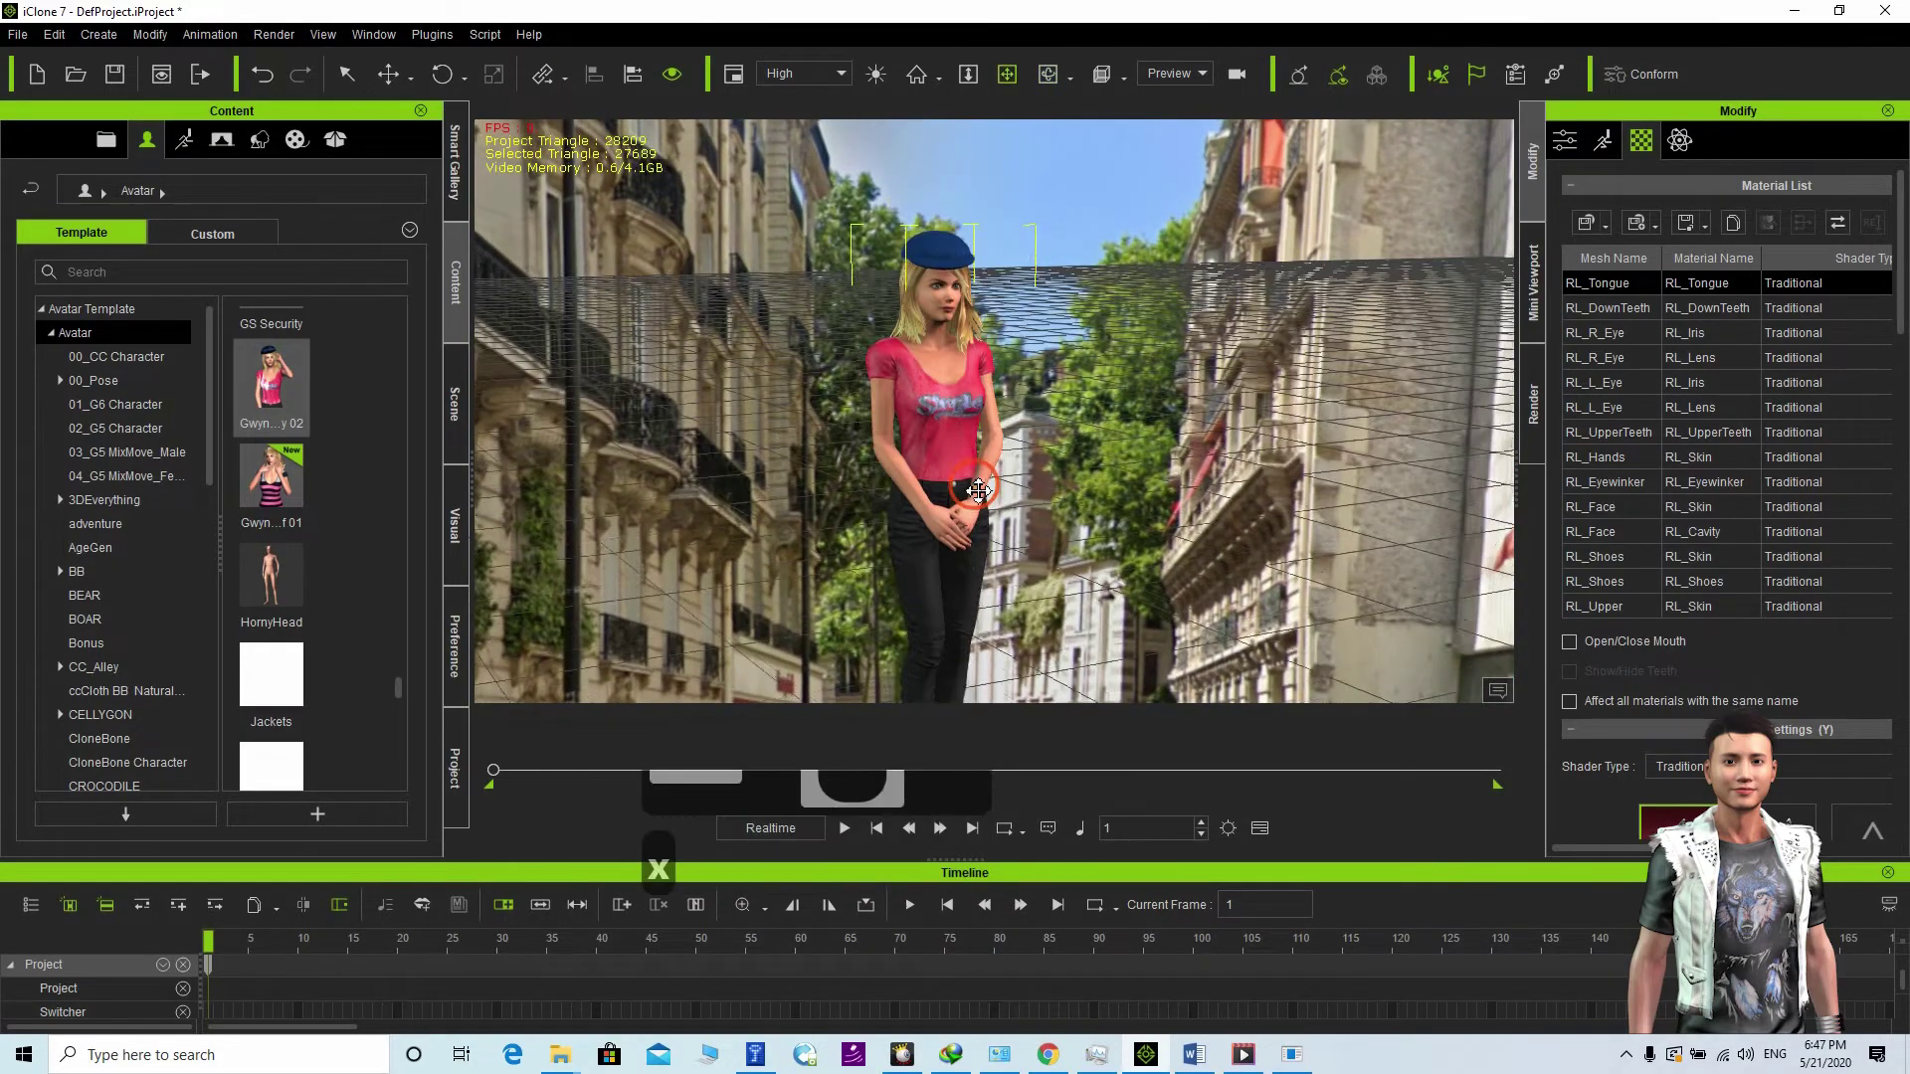
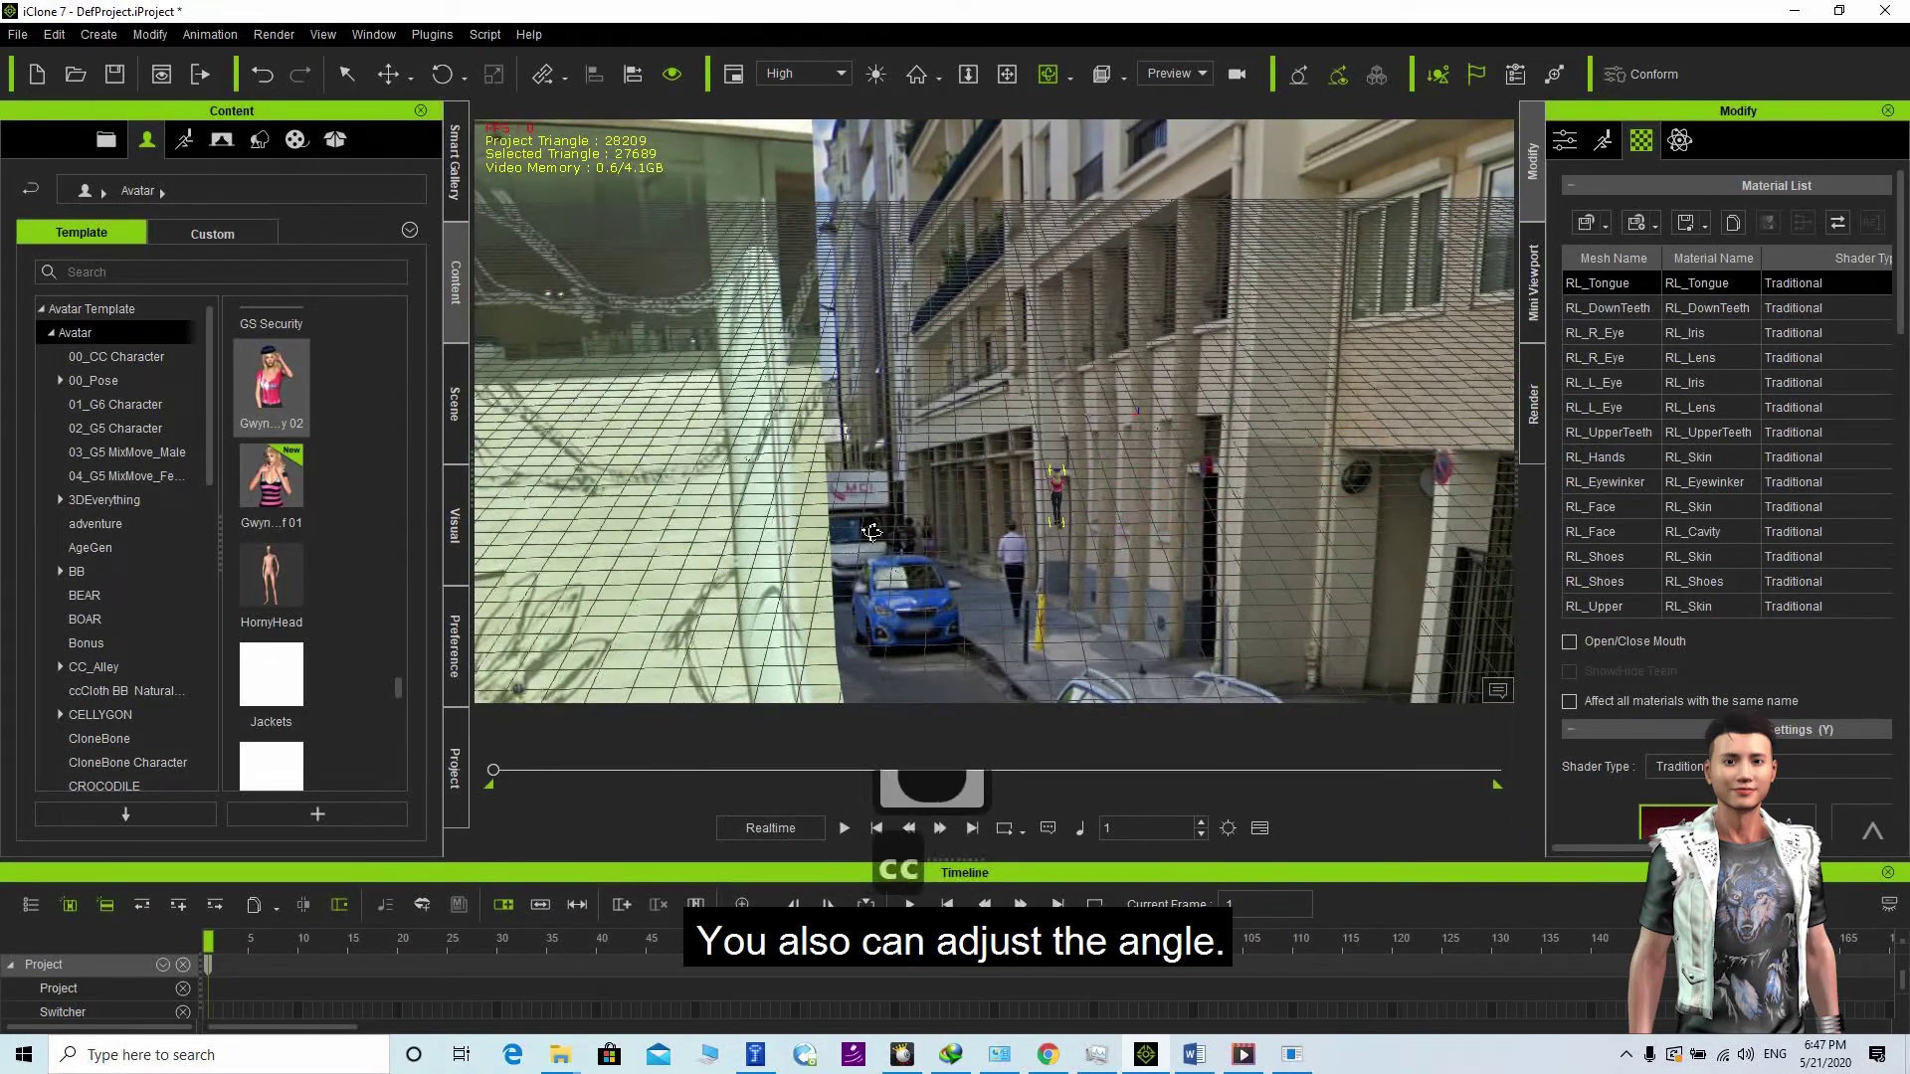
Step: Move the camera with the C key to explore the Paris panorama from other spots
{"action": "key", "text": "c"}
{"action": "key", "text": "c"}
{"action": "key", "text": "c"}
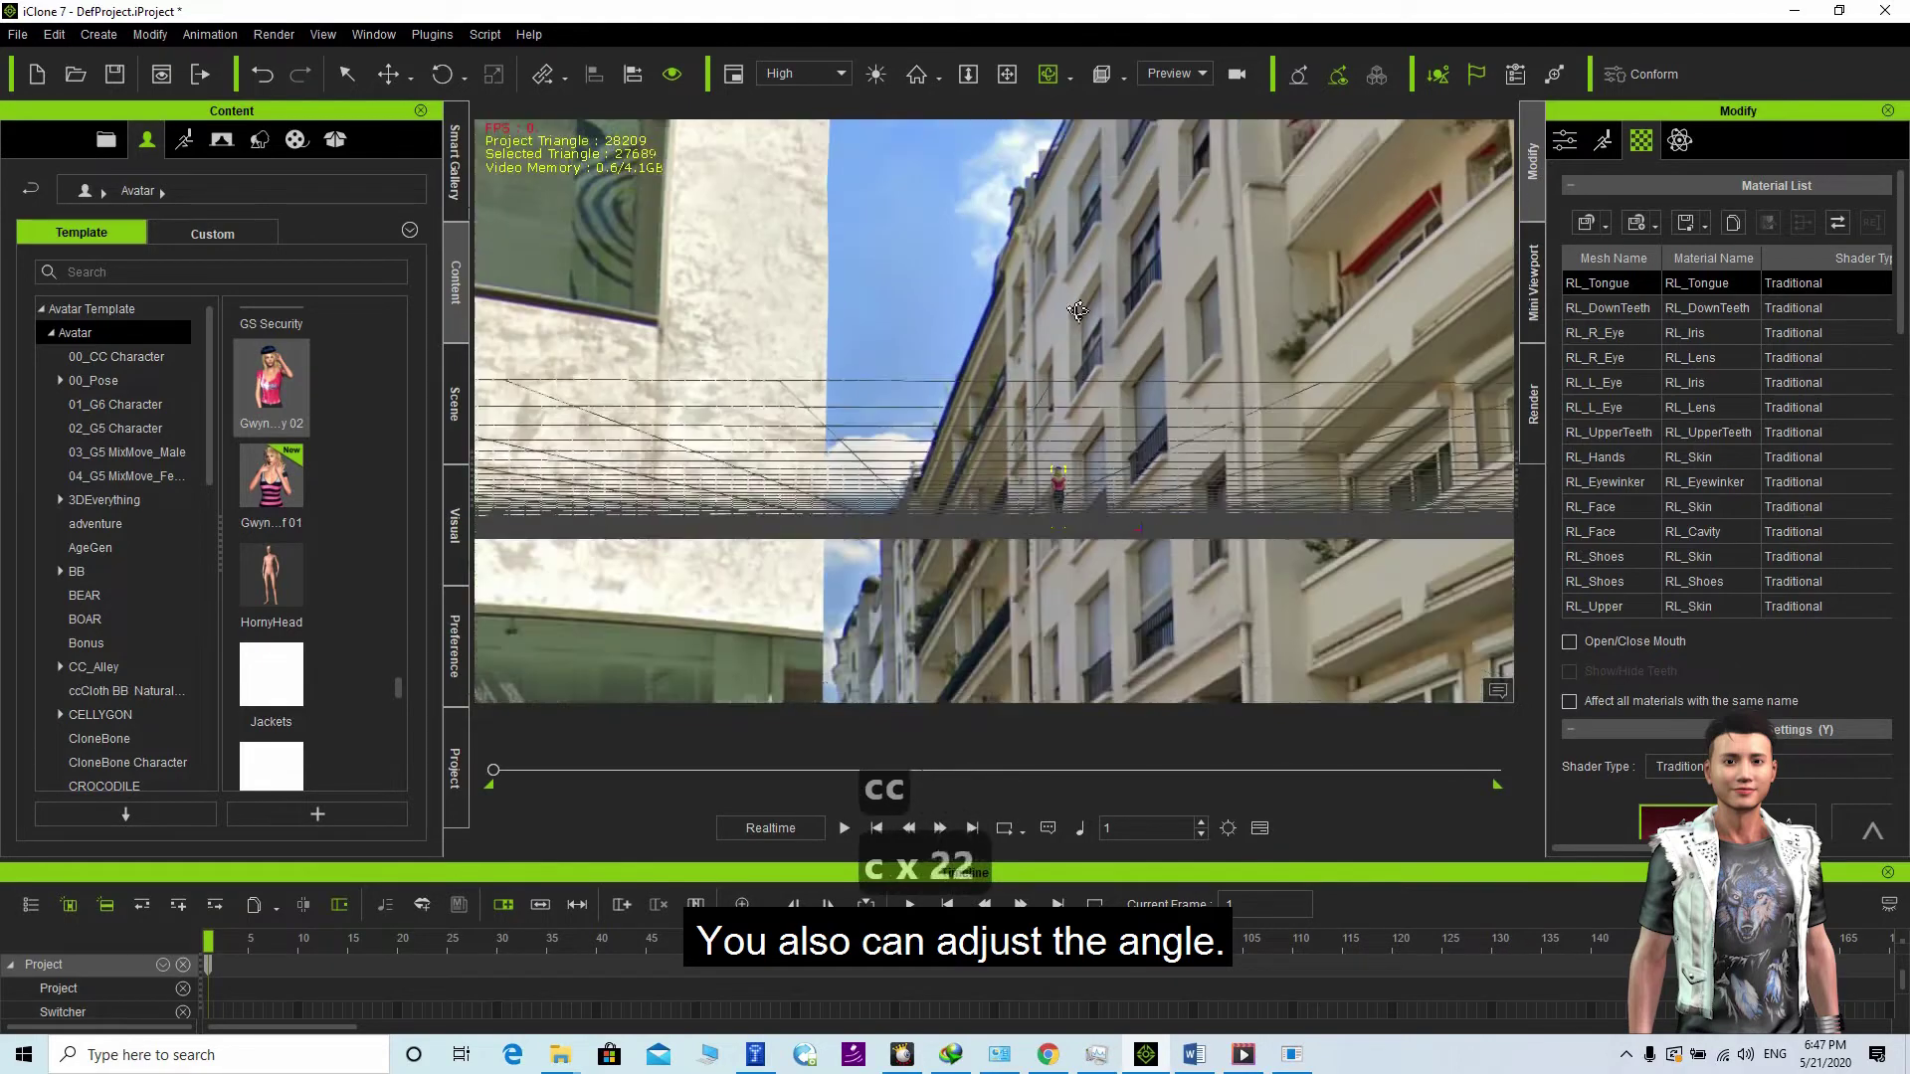
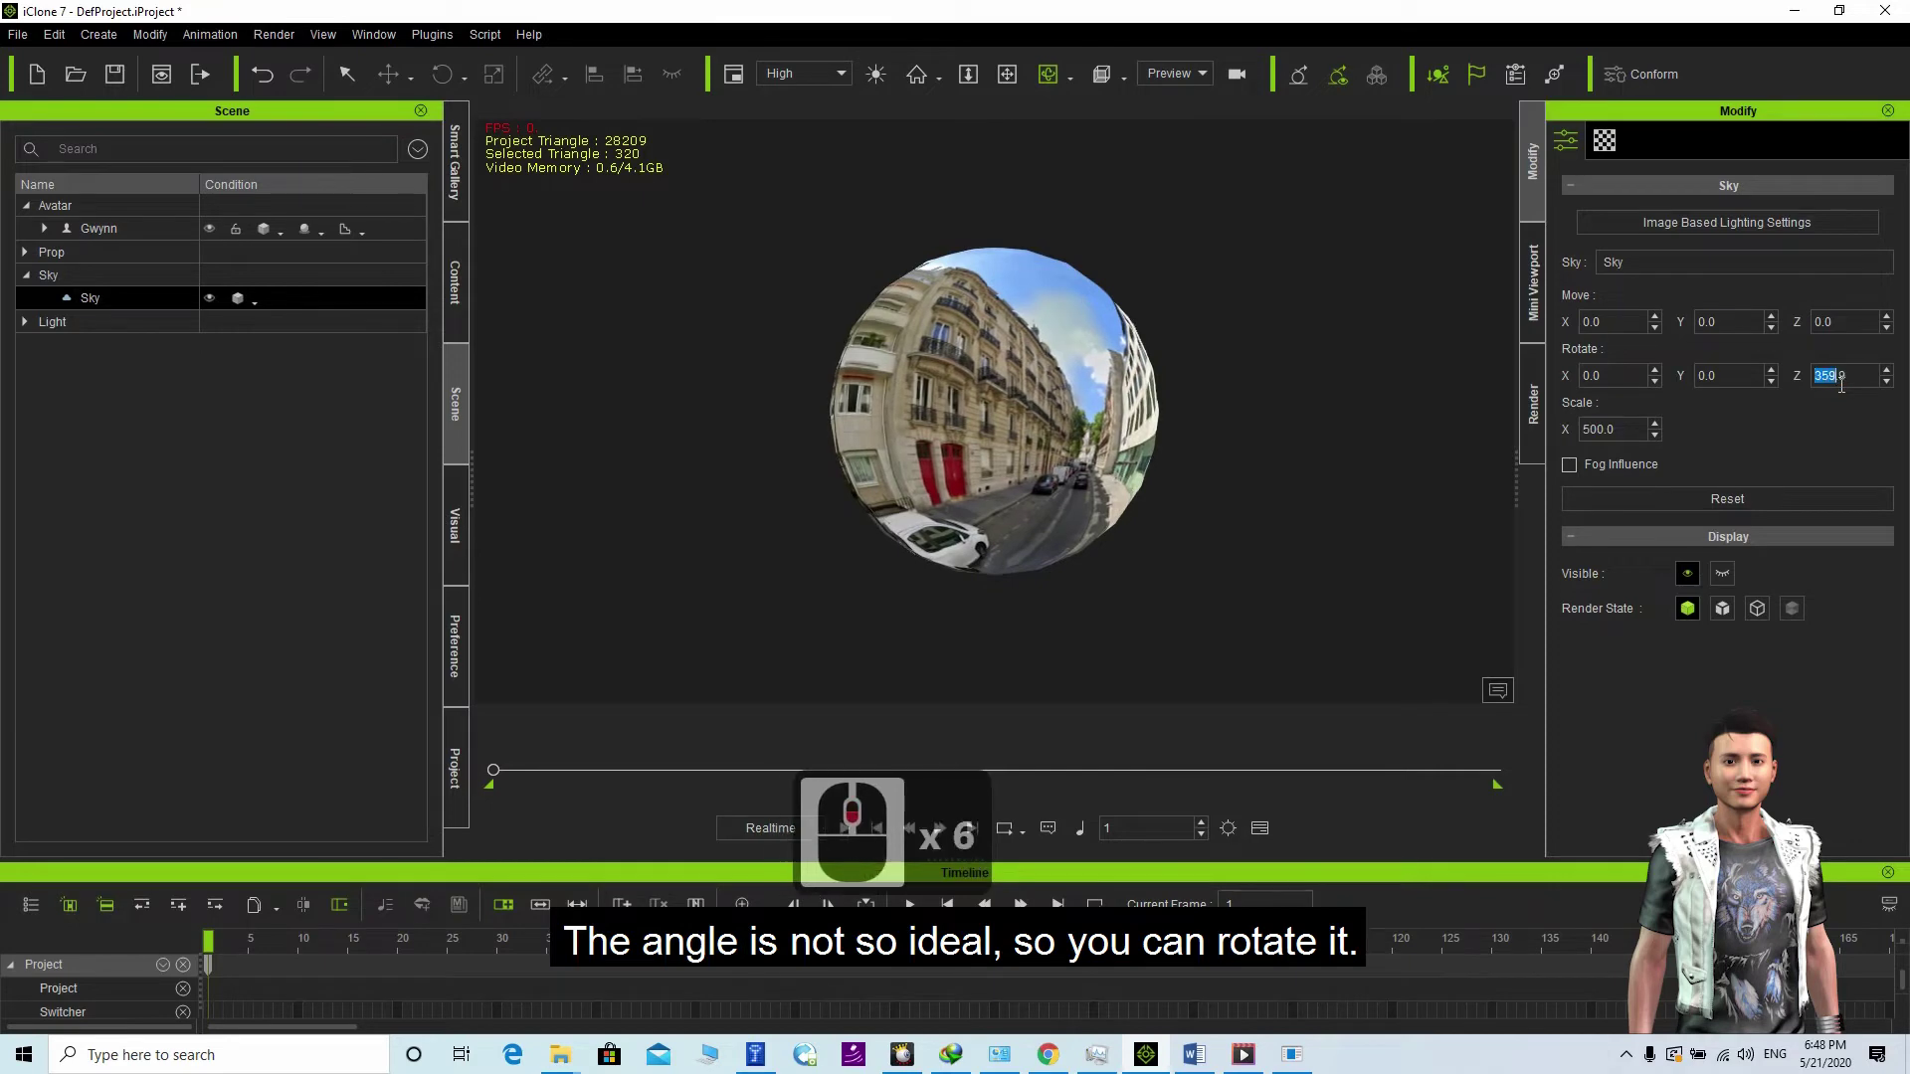
Step: Adjust the Sky's Rotate X and Y to about 14 and 350 degrees to turn the panorama
{"action": "scroll", "scroll_direction": "down", "scroll_amount": 3}
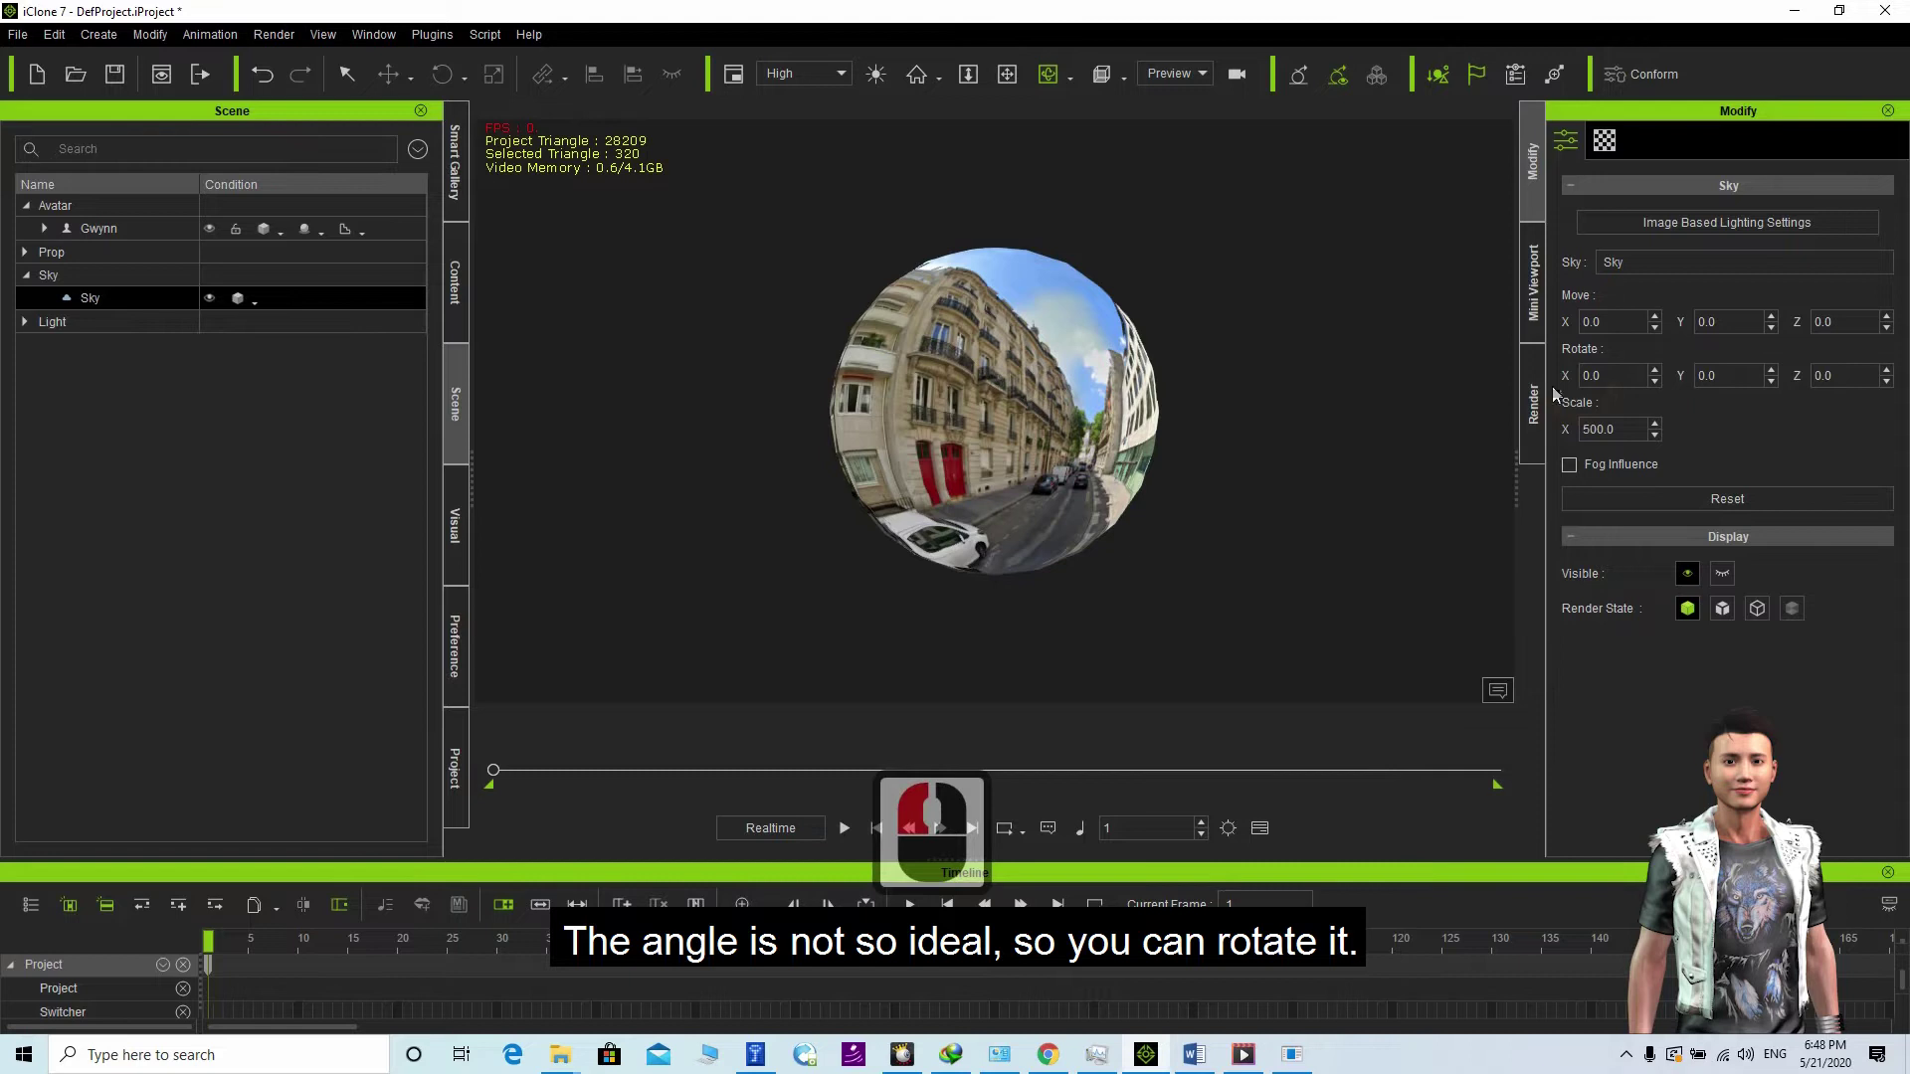
{"action": "scroll", "scroll_direction": "down", "scroll_amount": 3}
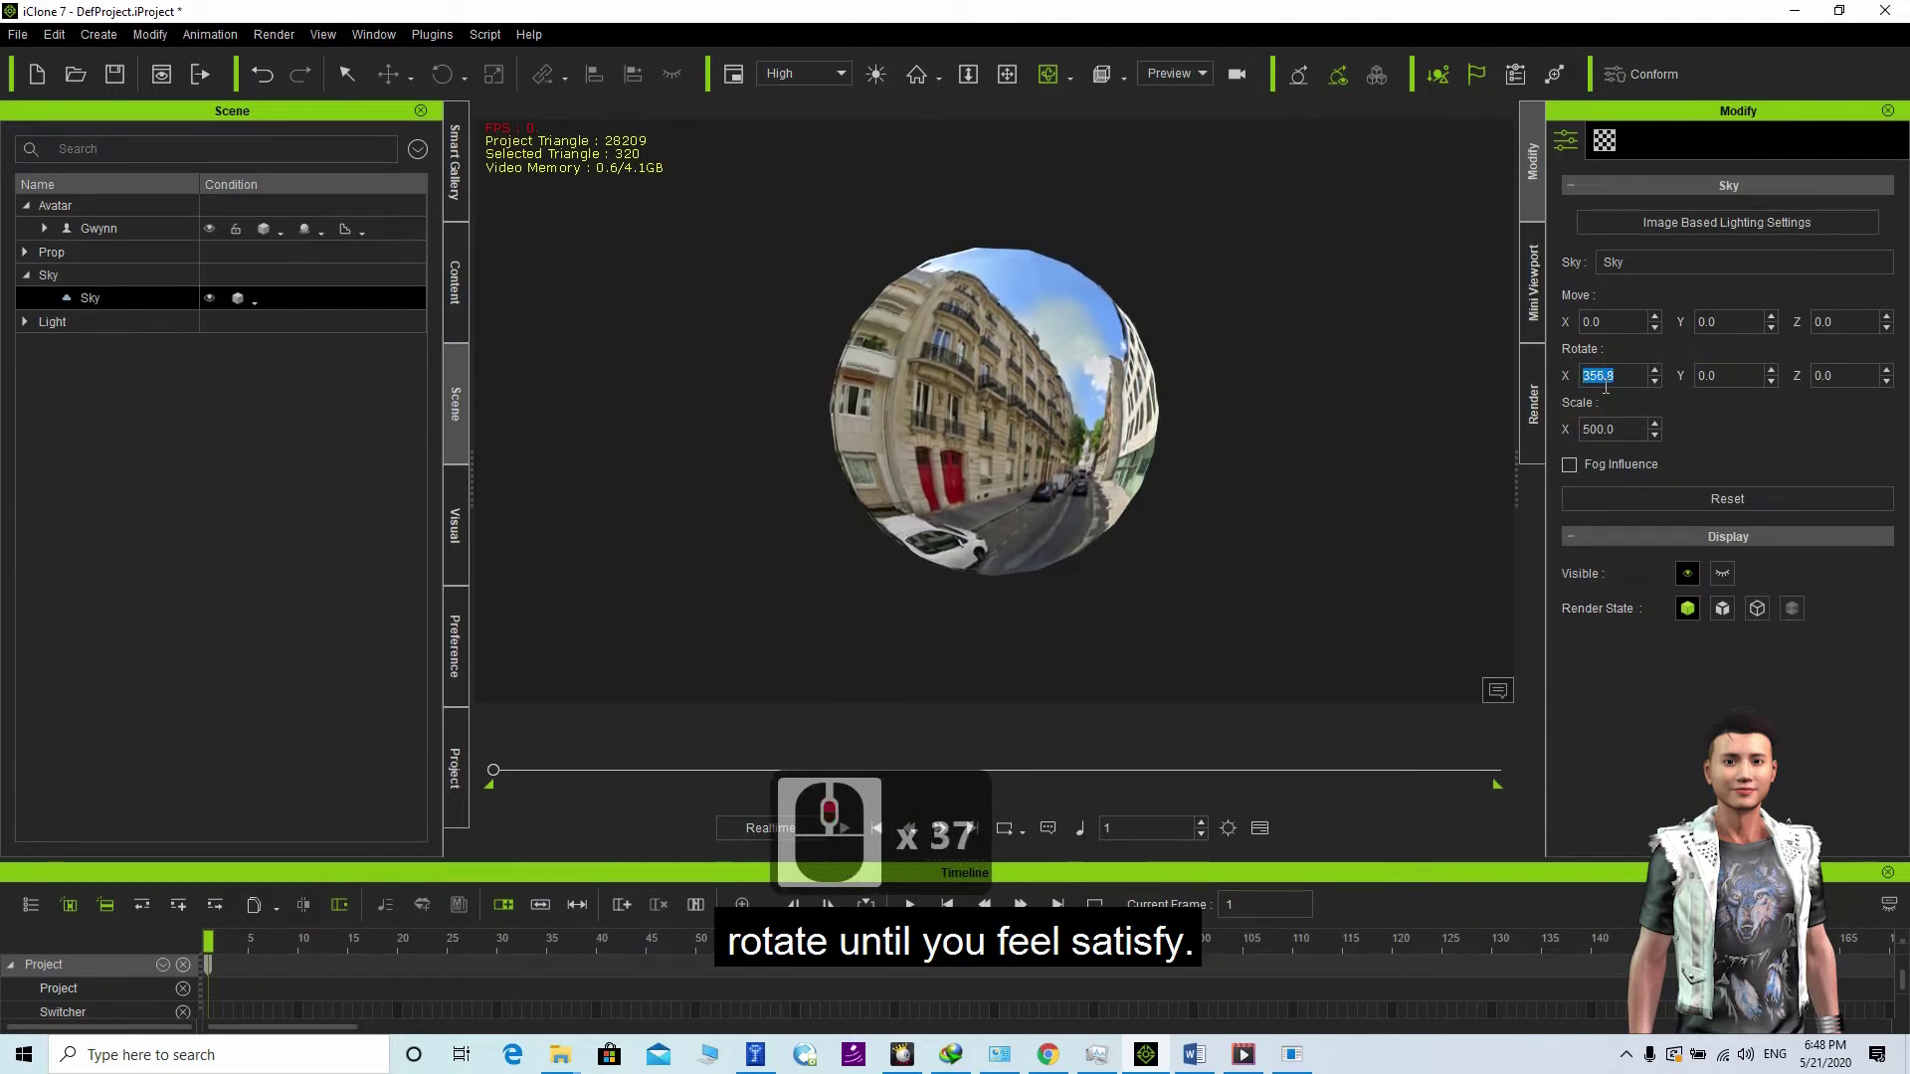
{"action": "scroll", "scroll_direction": "down", "scroll_amount": 3}
{"action": "scroll", "scroll_direction": "up", "scroll_amount": 3}
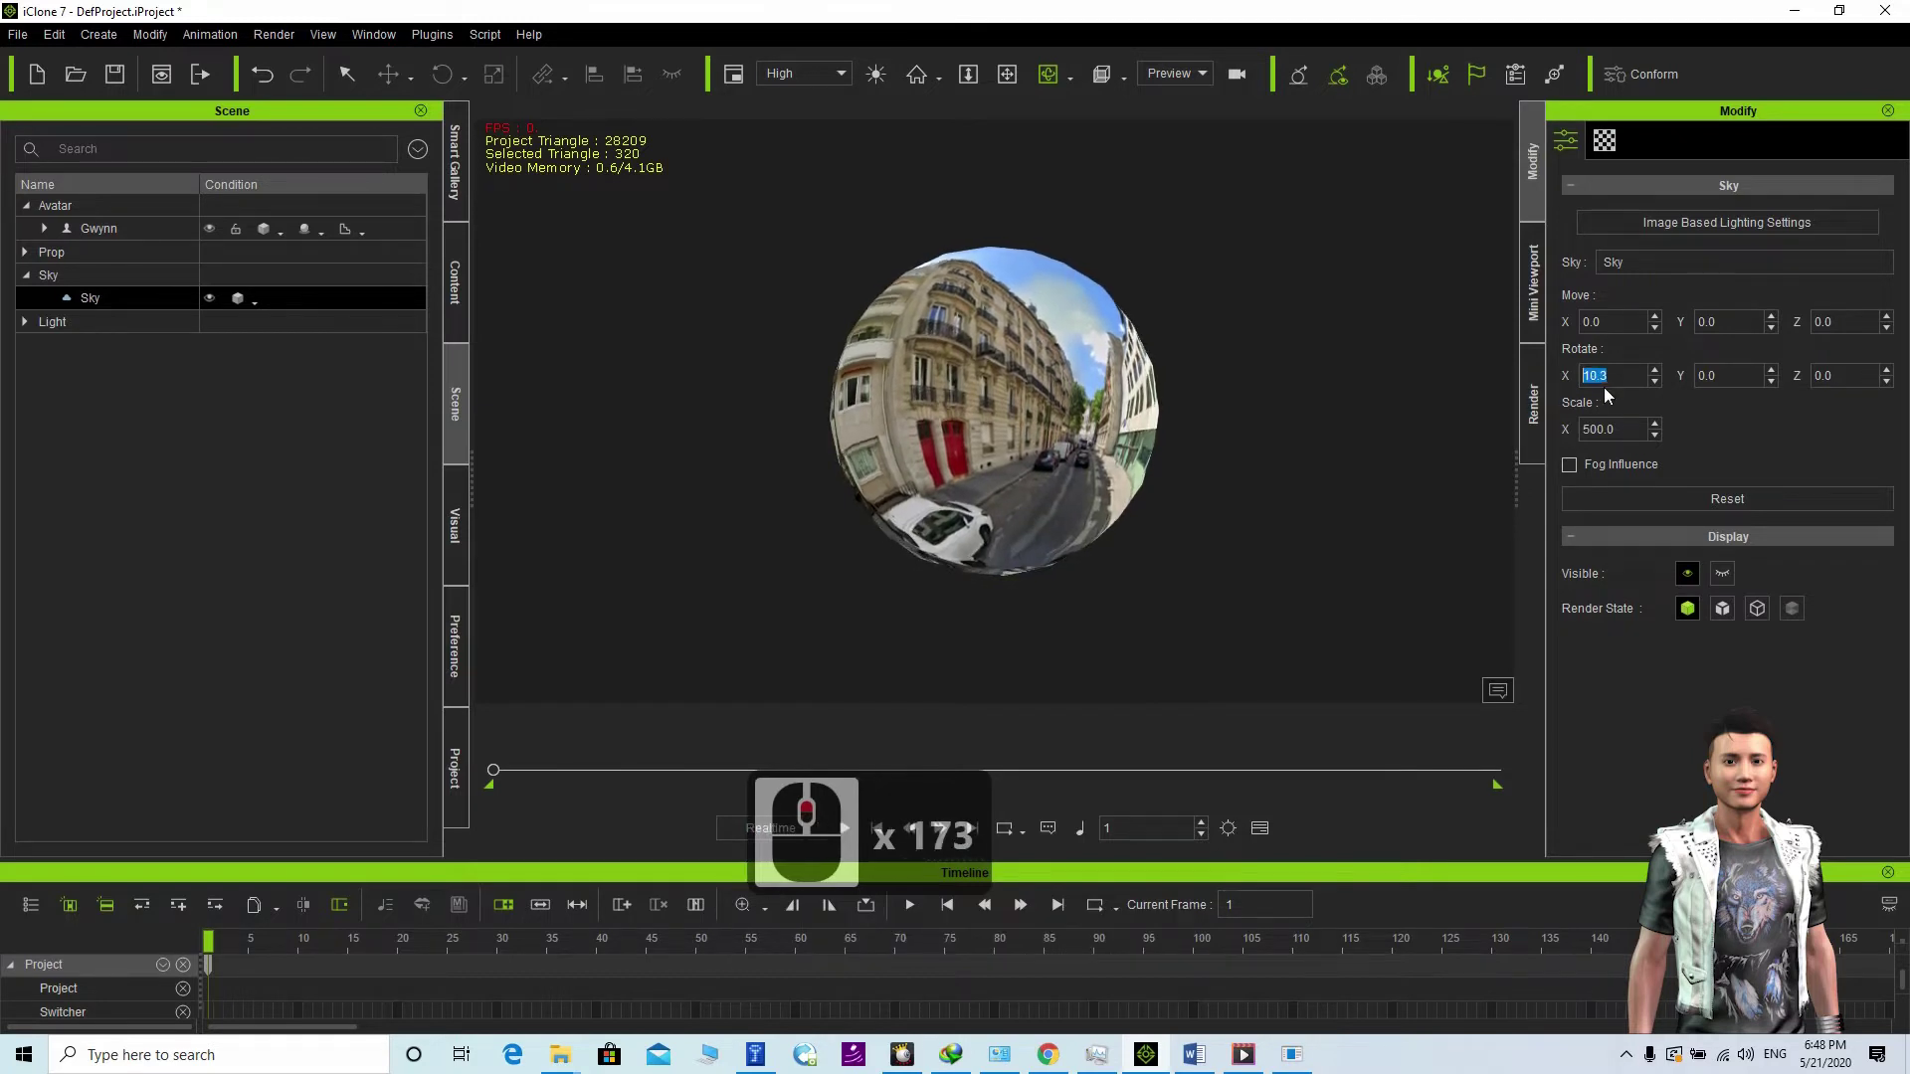
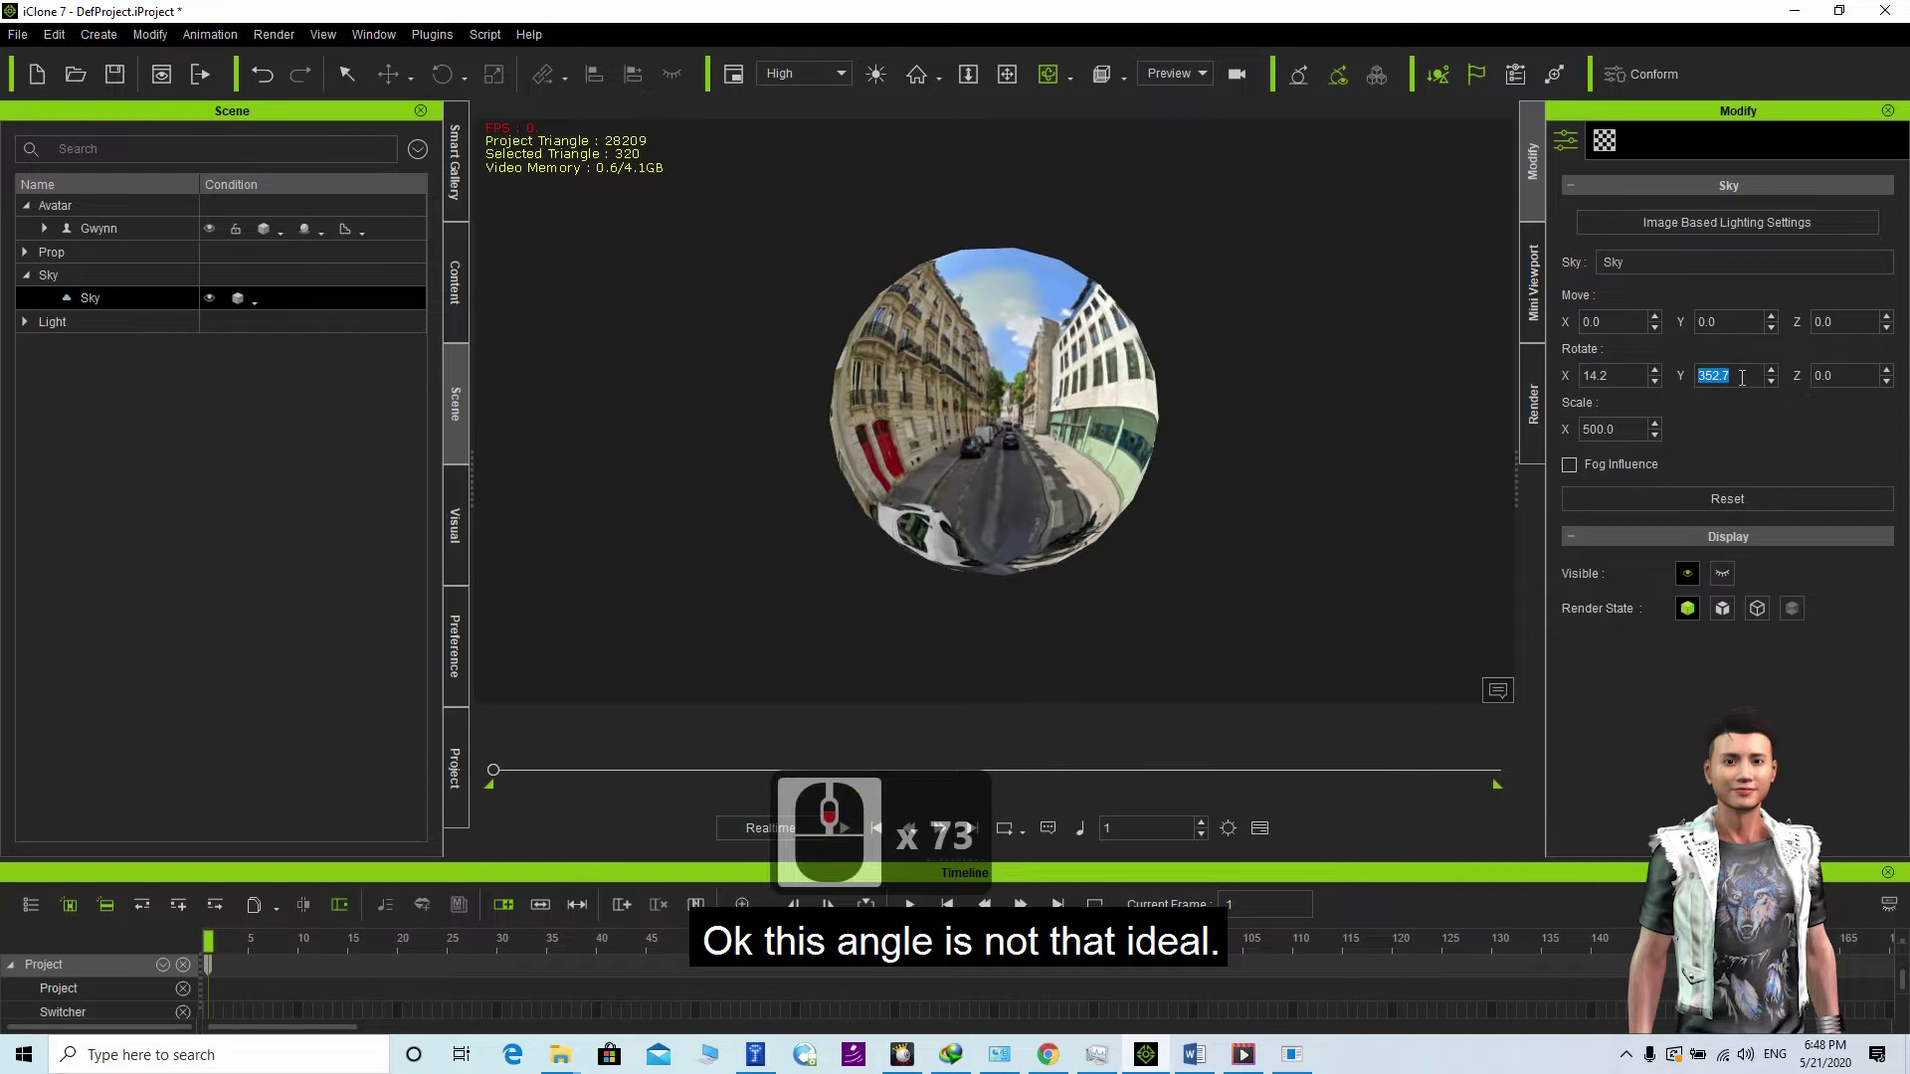
{"action": "scroll", "scroll_direction": "down", "scroll_amount": 3}
{"action": "left_click", "coordinate": [891, 470]}
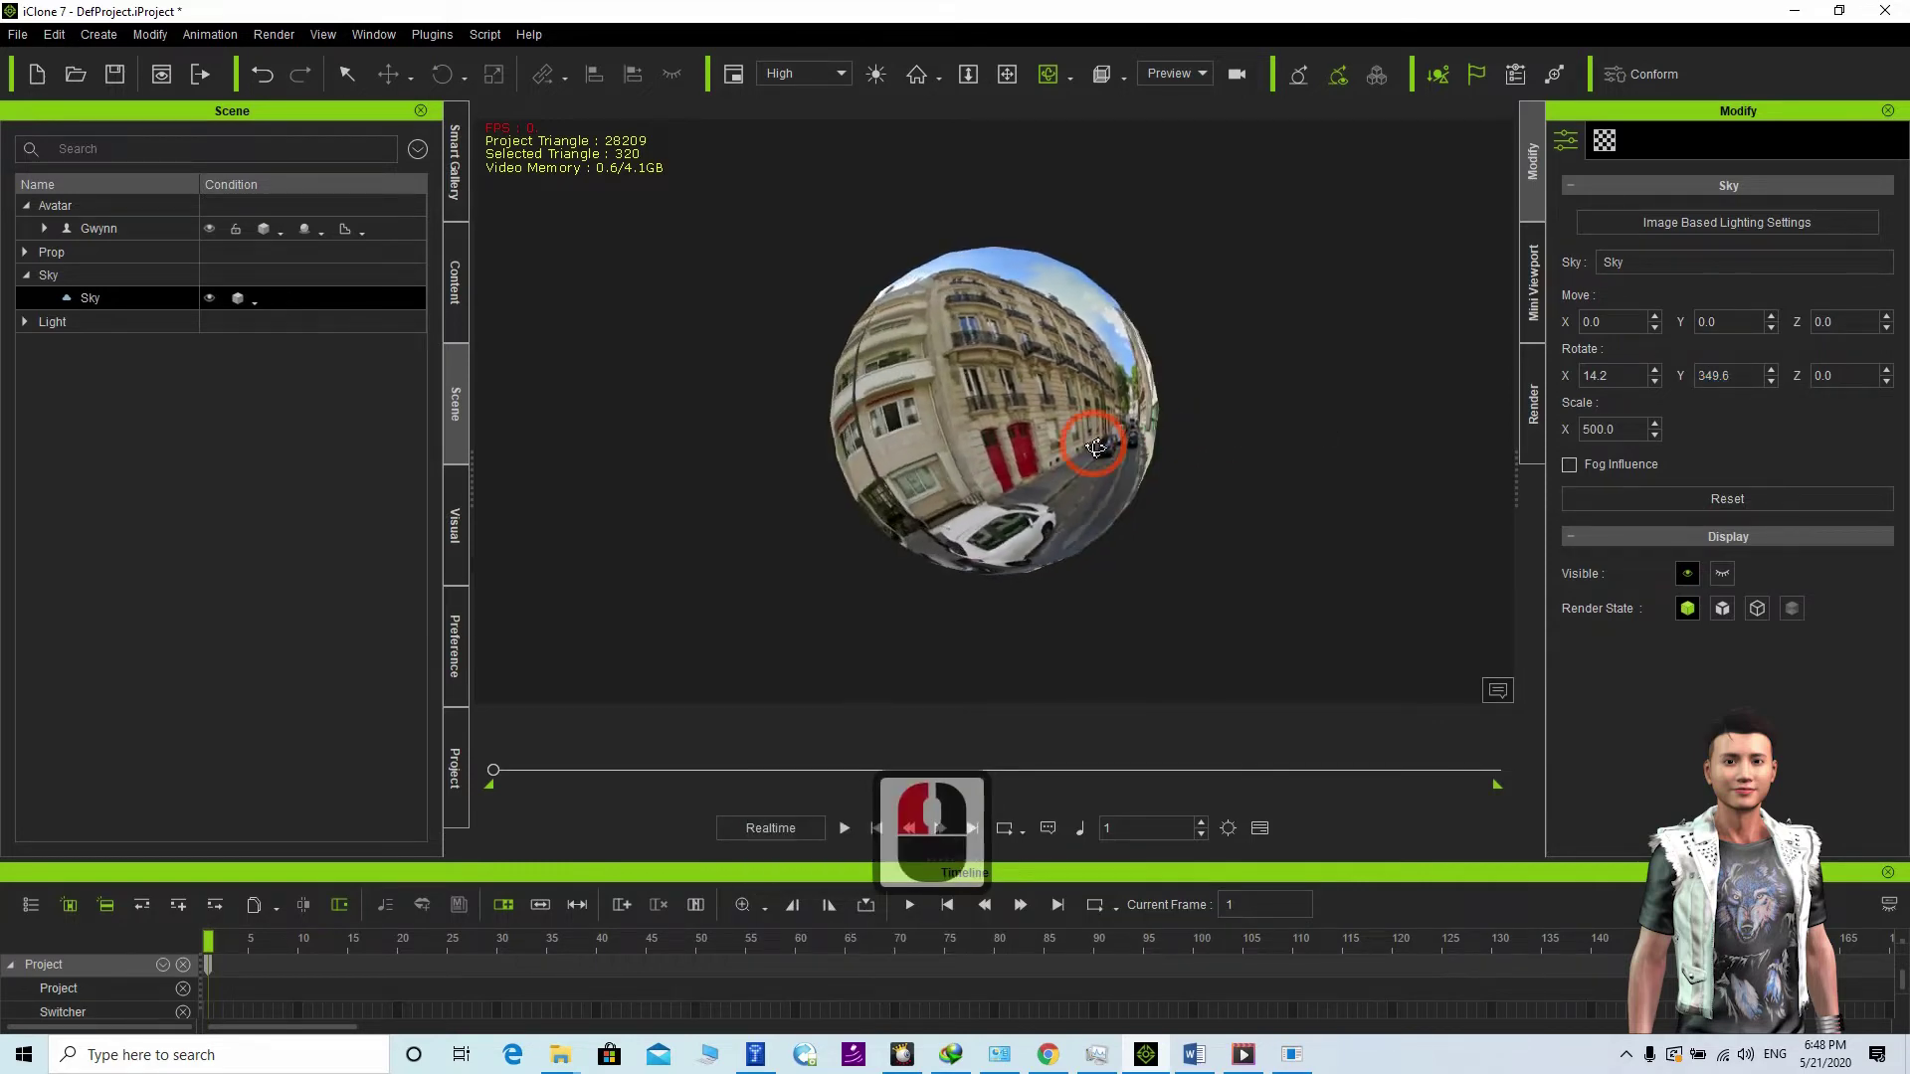
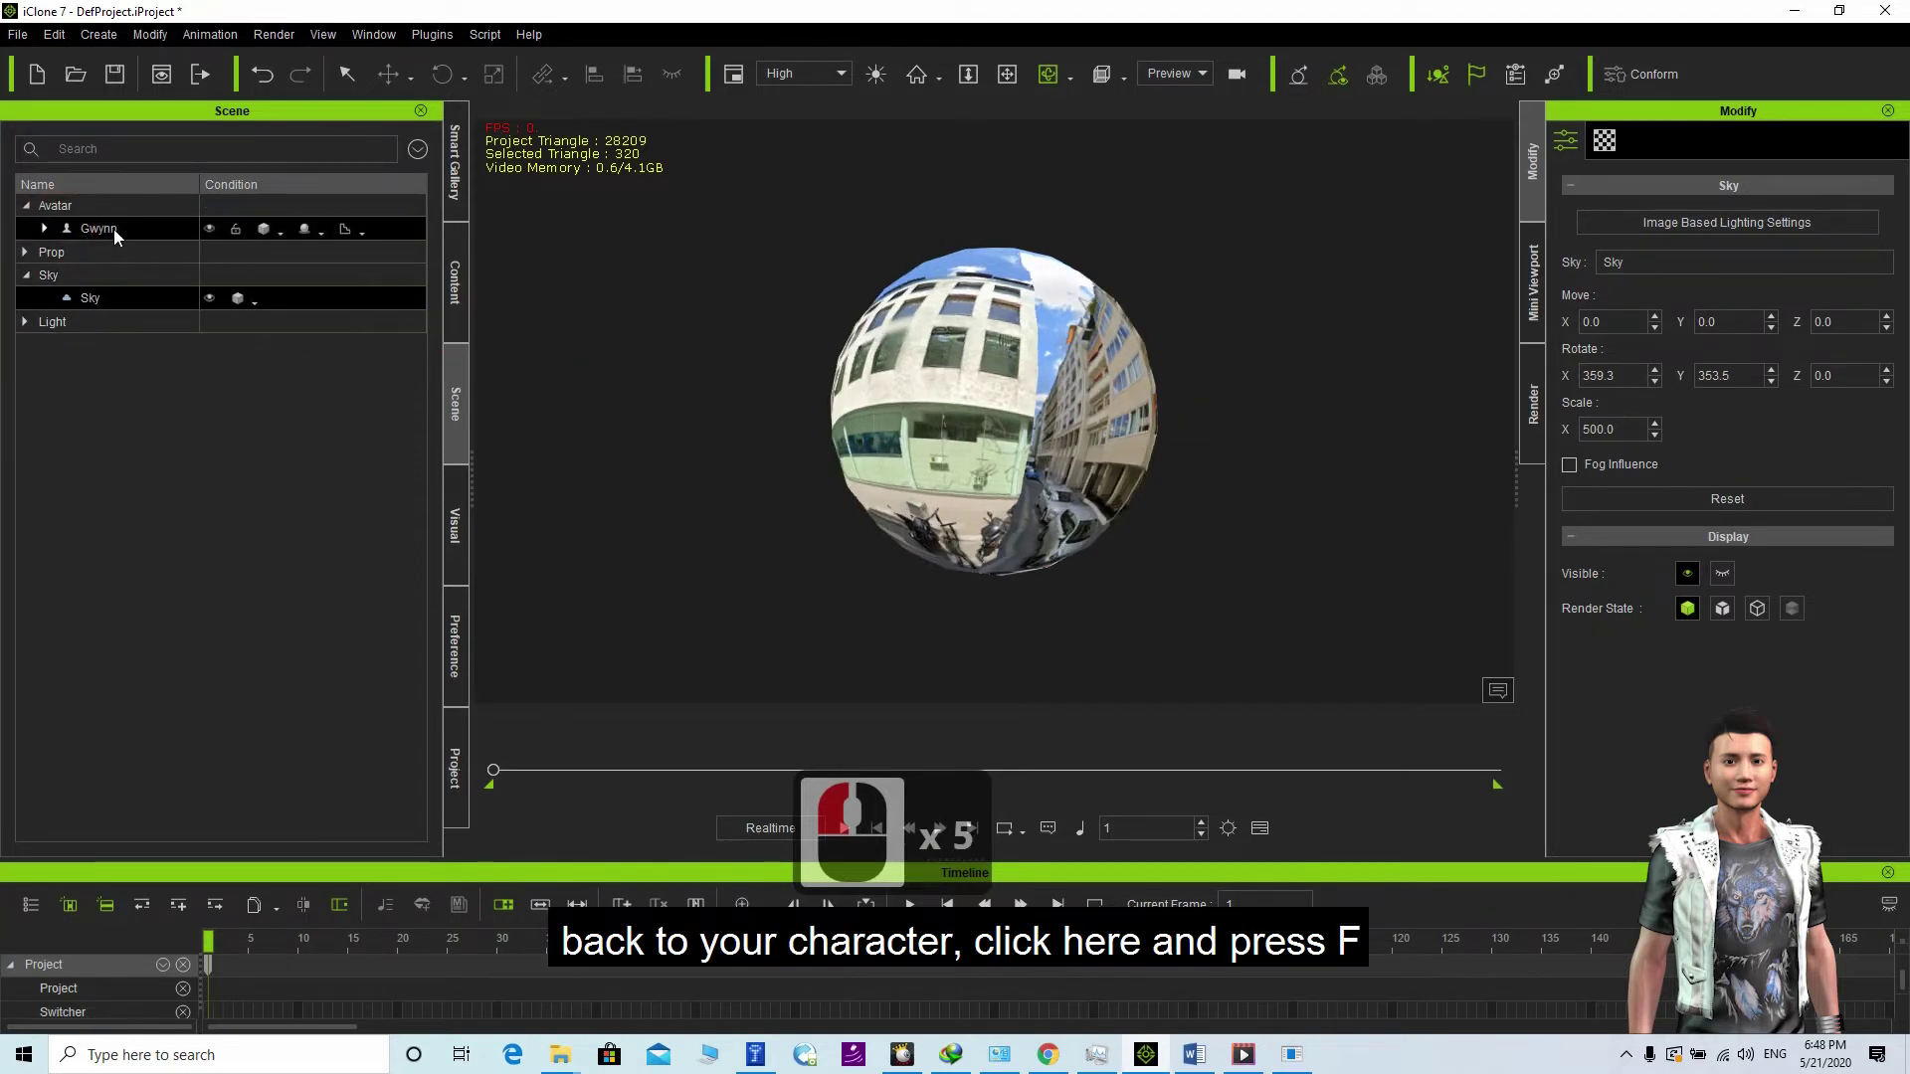
Step: Select Gwynn, focus on her and navigate the camera to frame her at street level between parked cars
{"action": "left_click", "coordinate": [117, 241]}
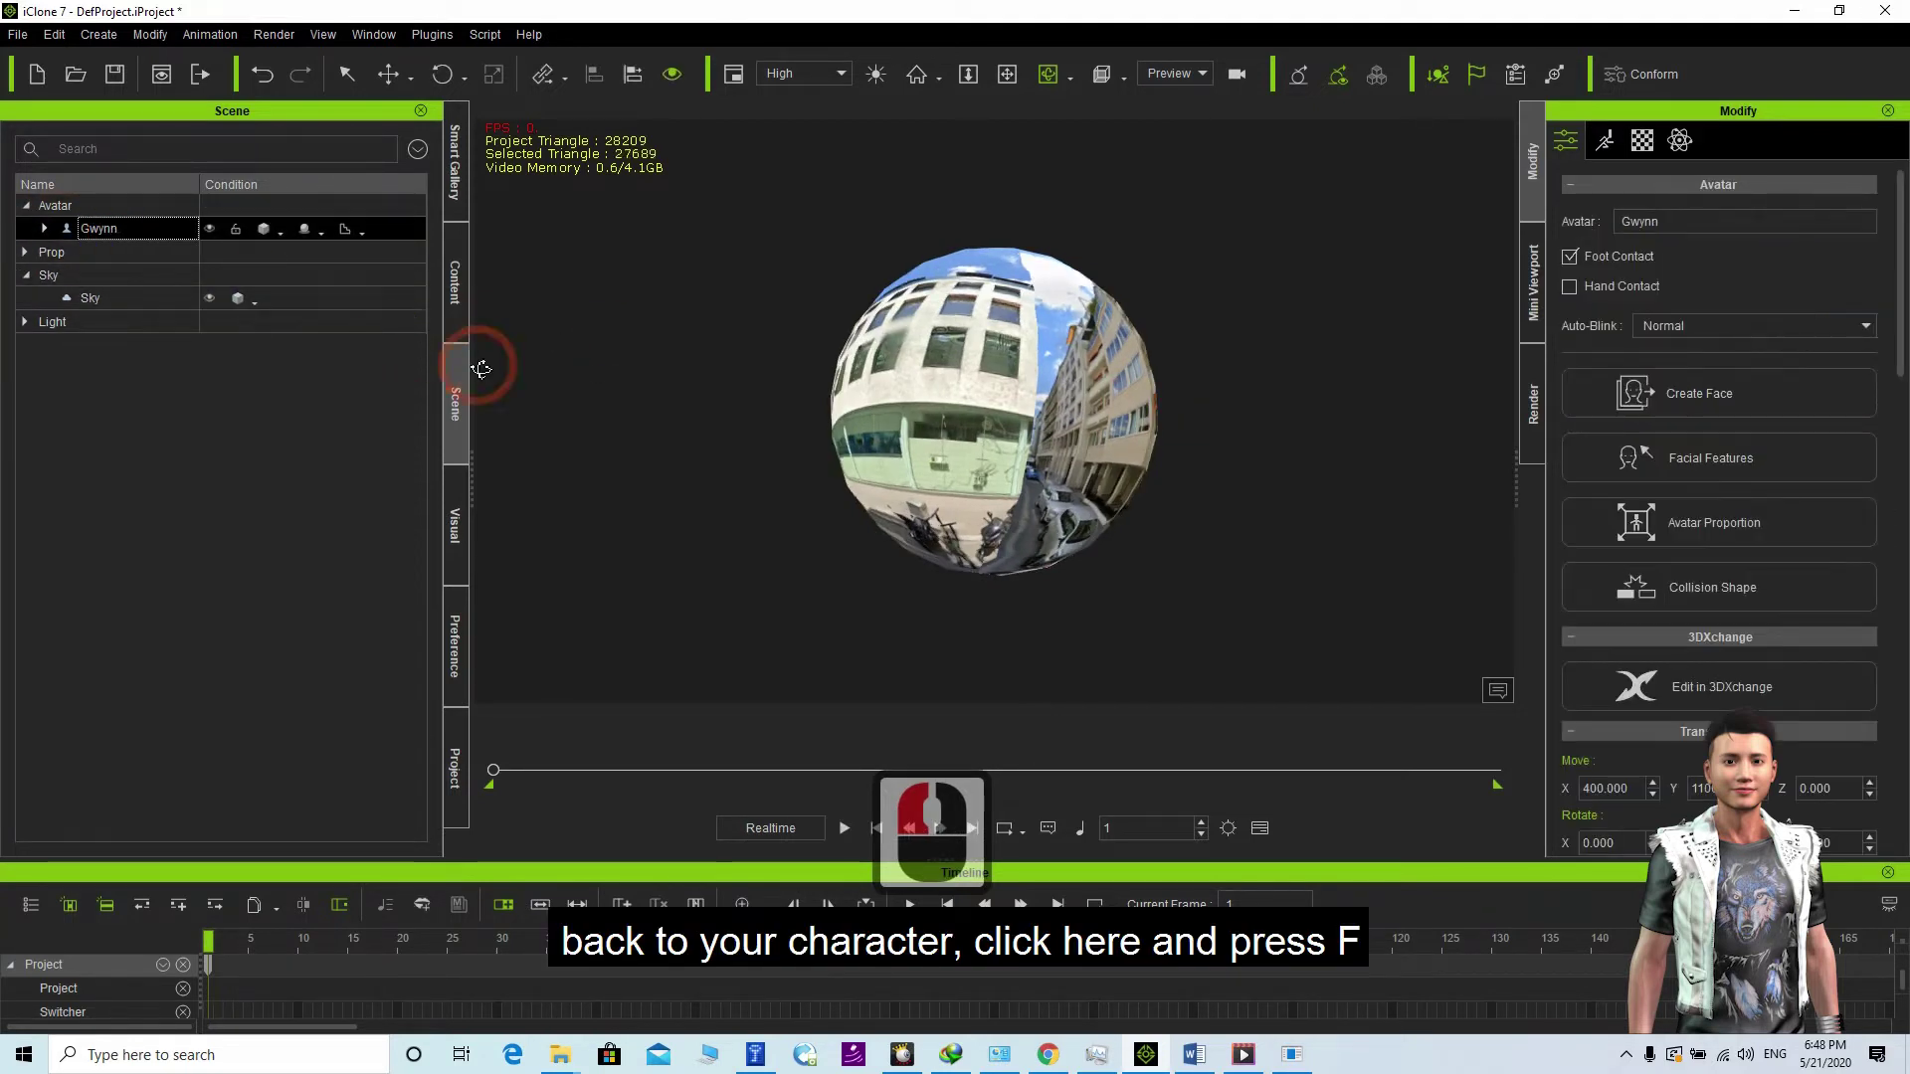
{"action": "type", "text": "f"}
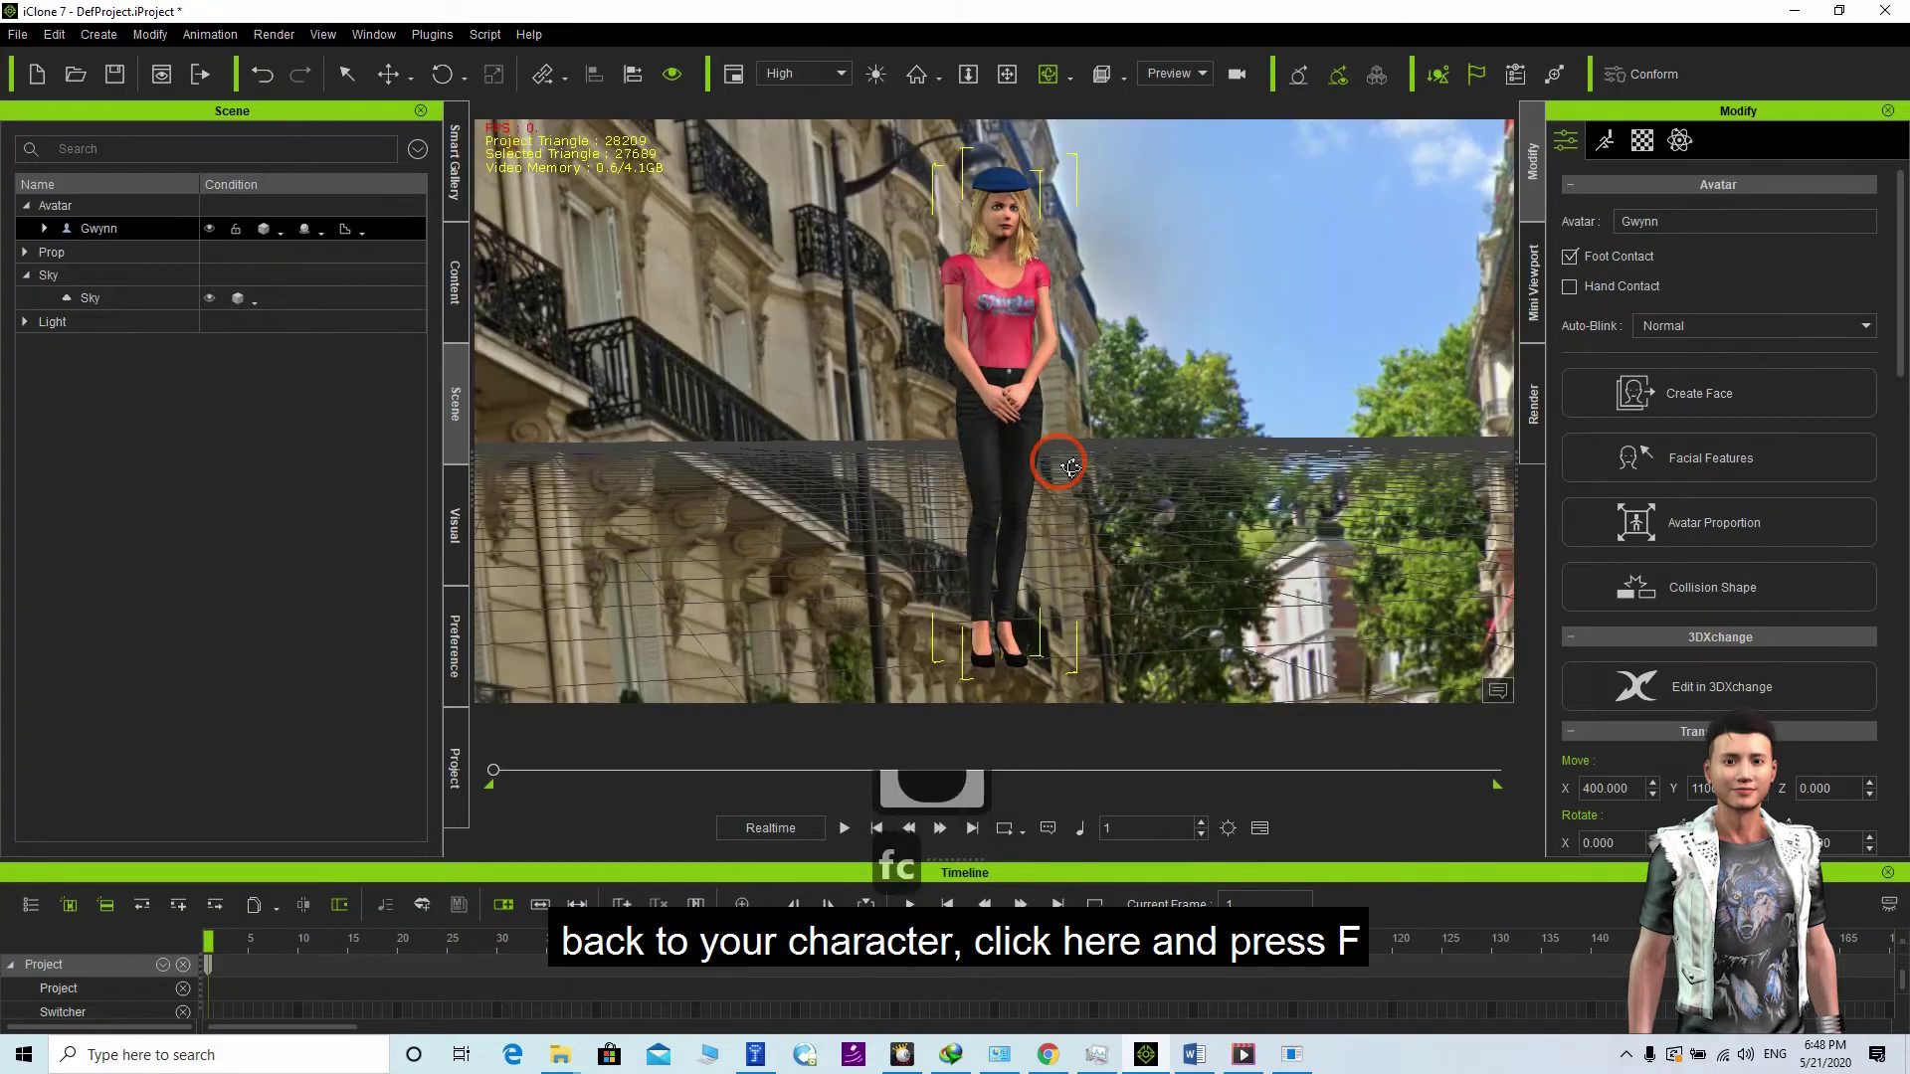
{"action": "type", "text": "c"}
{"action": "key", "text": "c"}
{"action": "key", "text": "c"}
{"action": "type", "text": "xxx"}
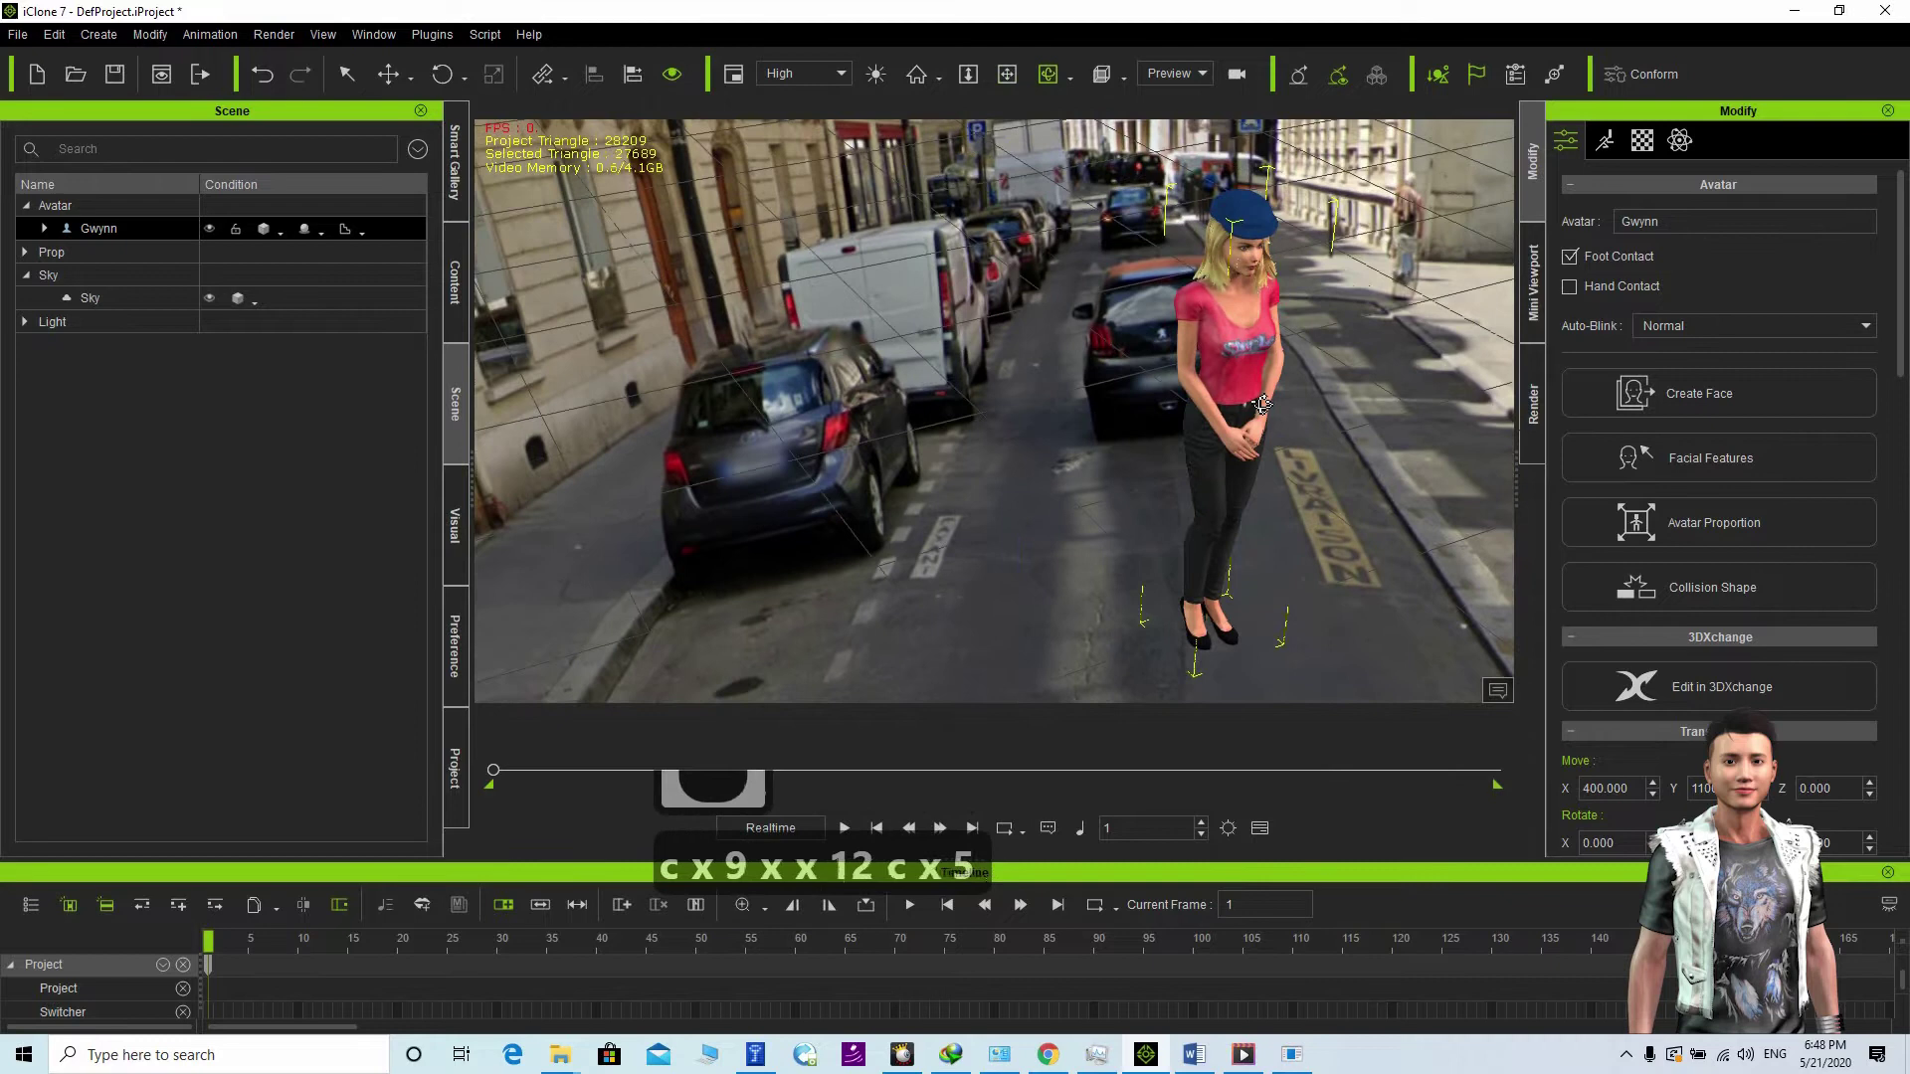
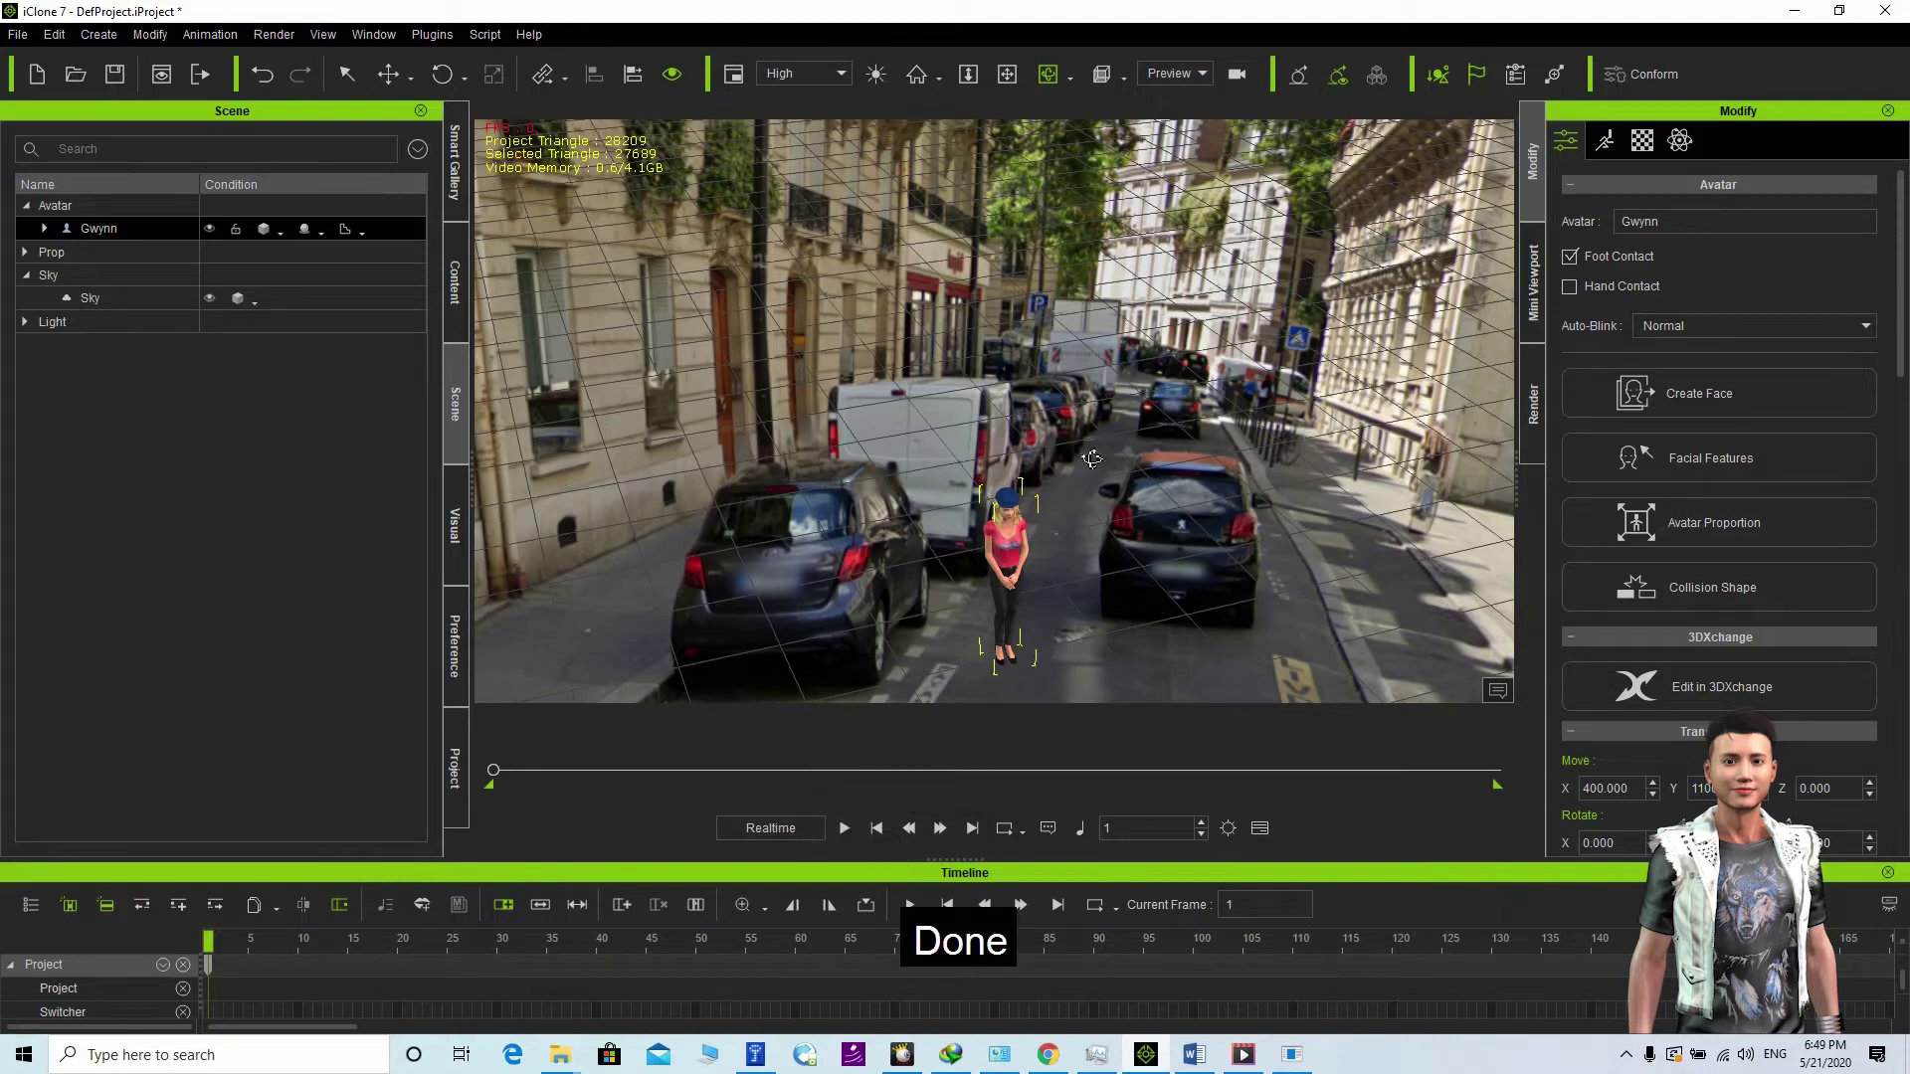
{"action": "key", "text": "c"}
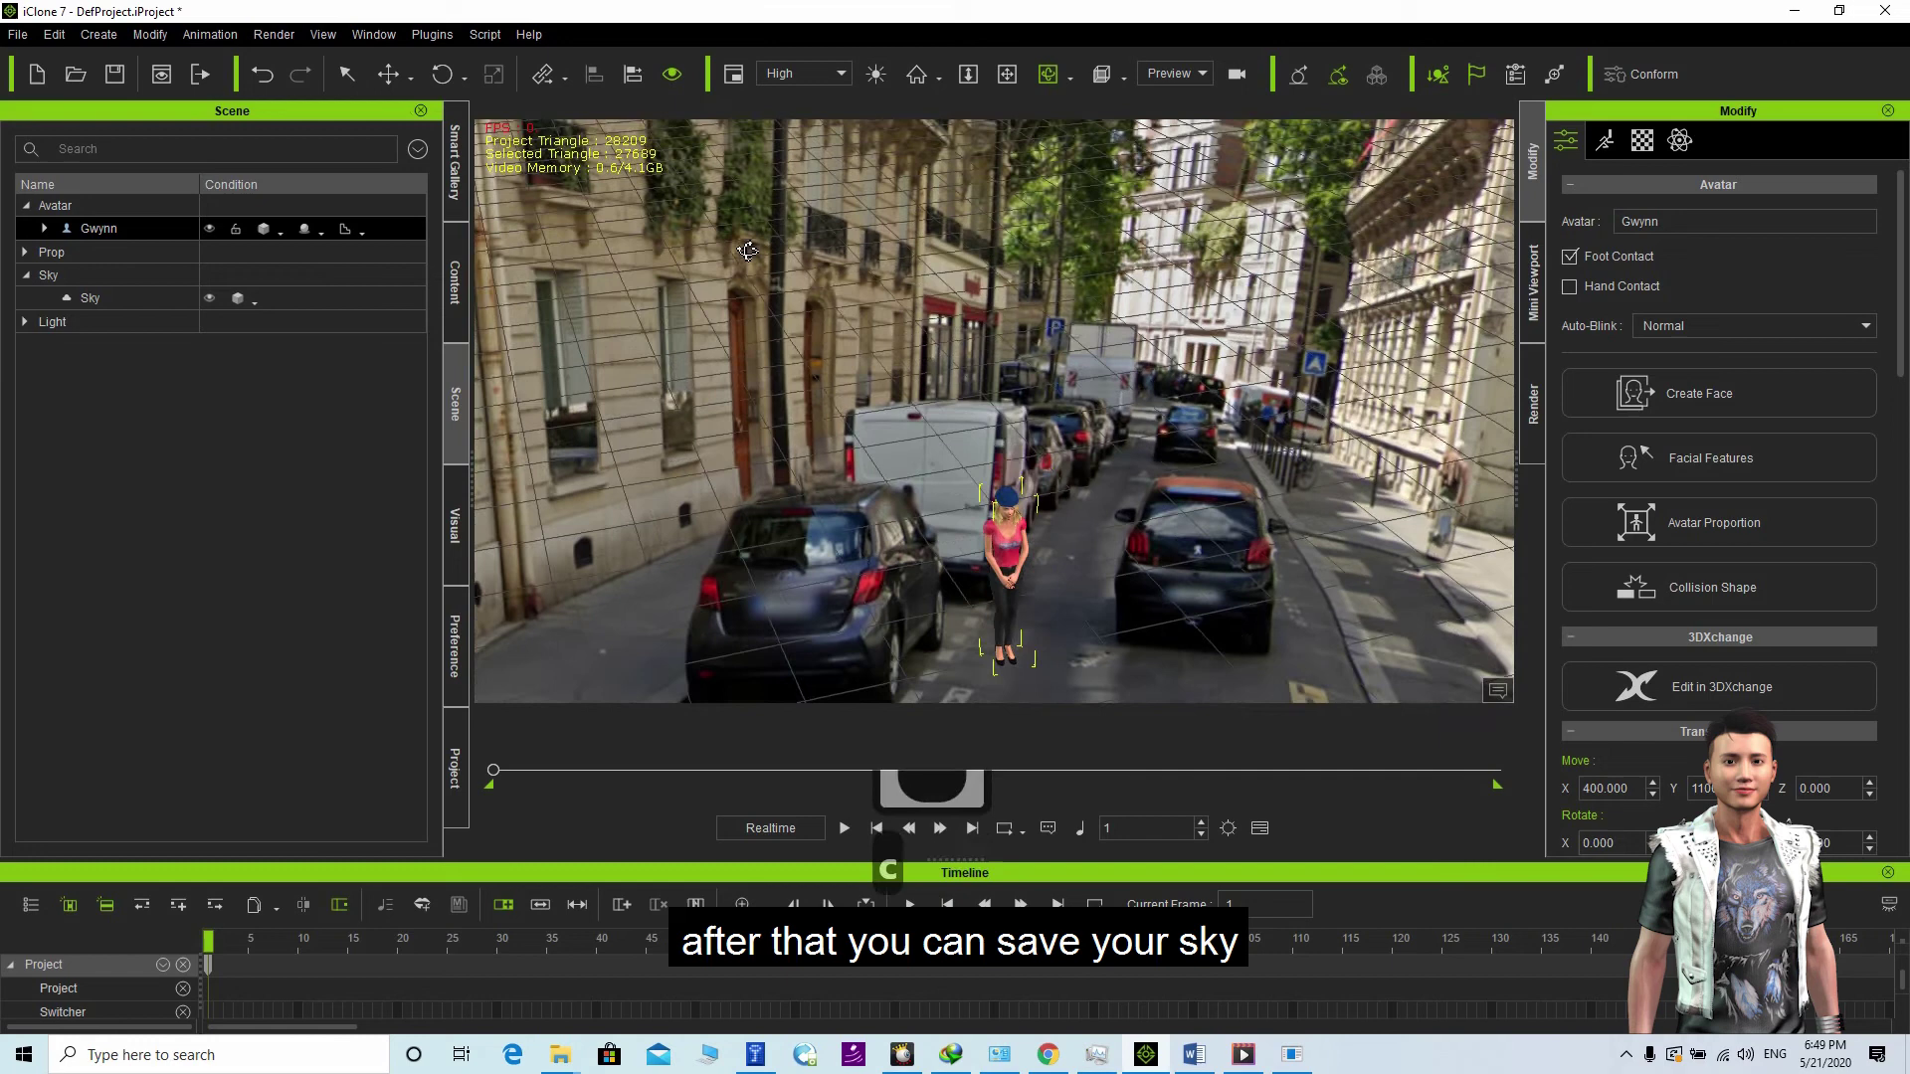
Step: Add the current Paris sky to Content > Set > Custom > Sky as a custom item named Sky
{"action": "left_click_drag", "start_coordinate": [90, 308], "coordinate": [250, 373]}
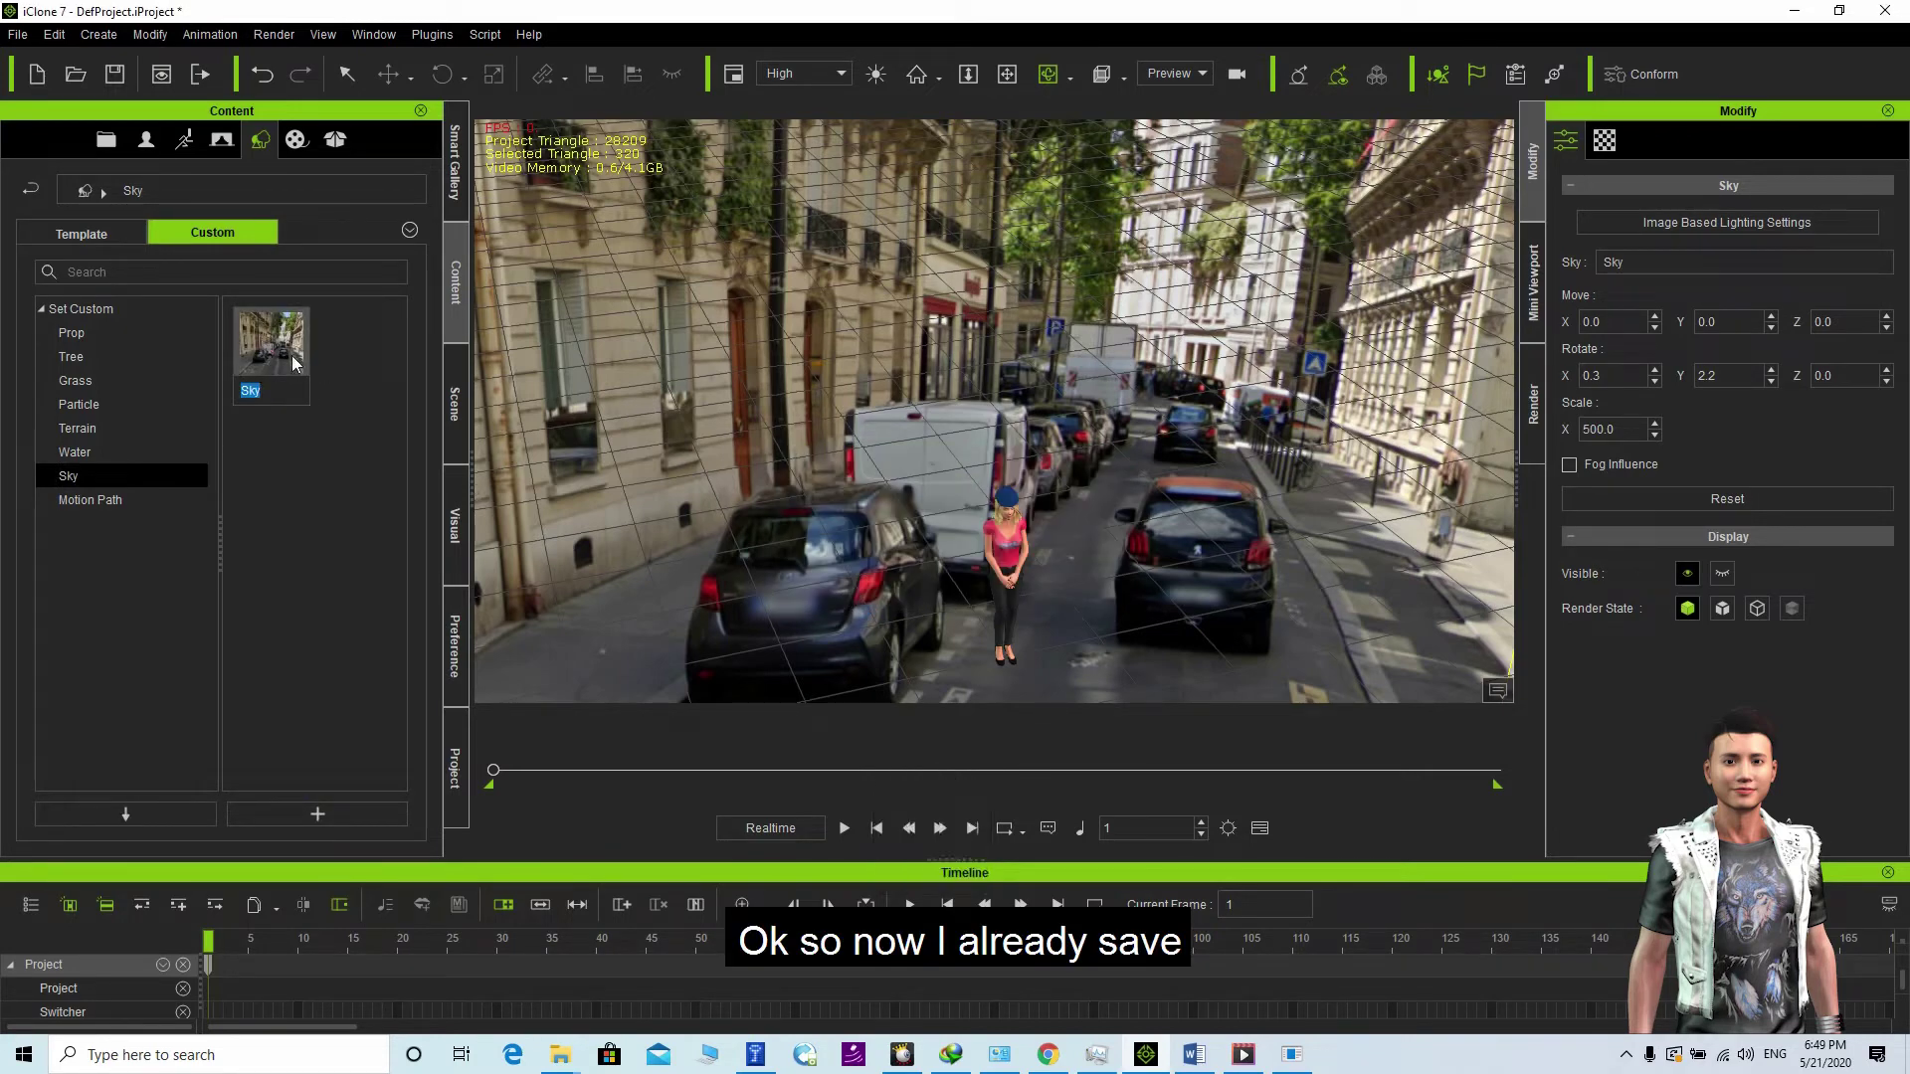
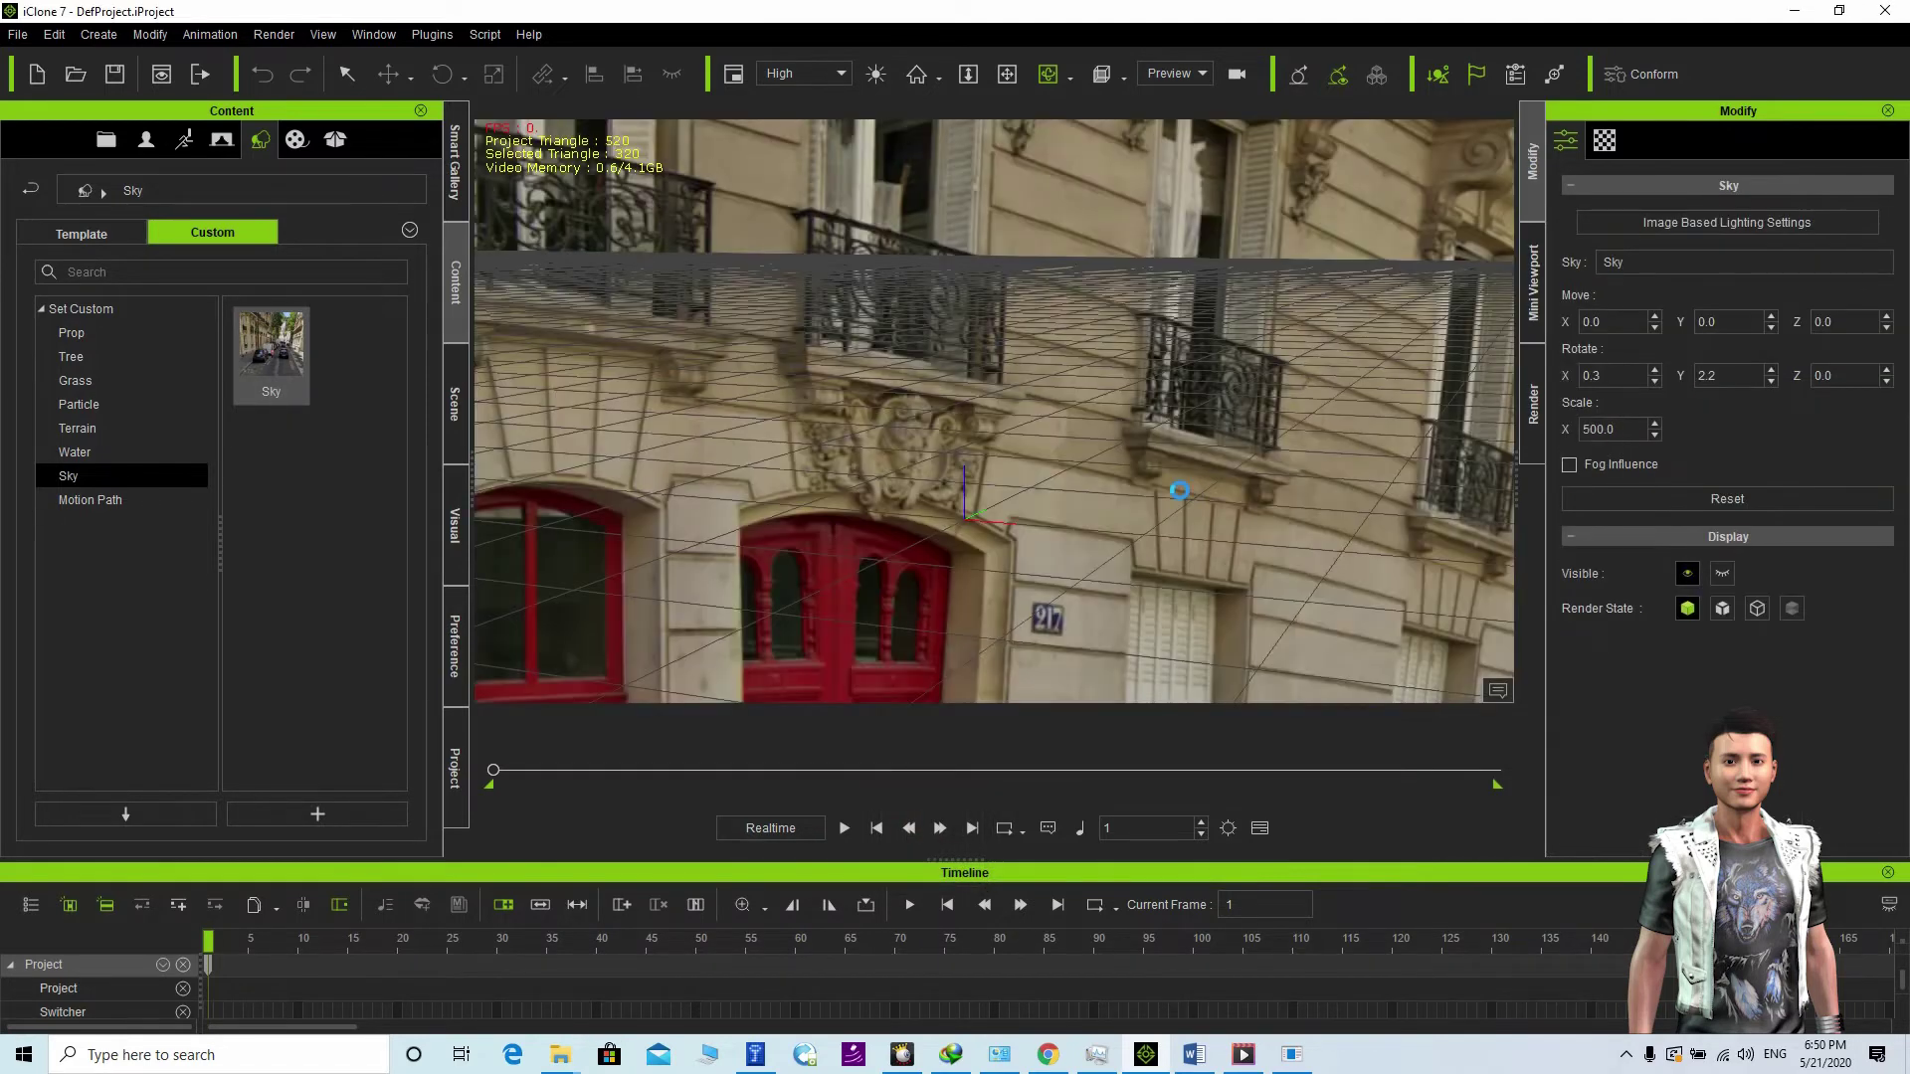
Step: Navigate the camera down the Paris street toward the parked cars and the pedestrian
{"action": "left_click_drag", "start_coordinate": [1078, 485], "coordinate": [1069, 396]}
{"action": "key", "text": "c"}
{"action": "key", "text": "c"}
{"action": "key", "text": "c"}
{"action": "key", "text": "c"}
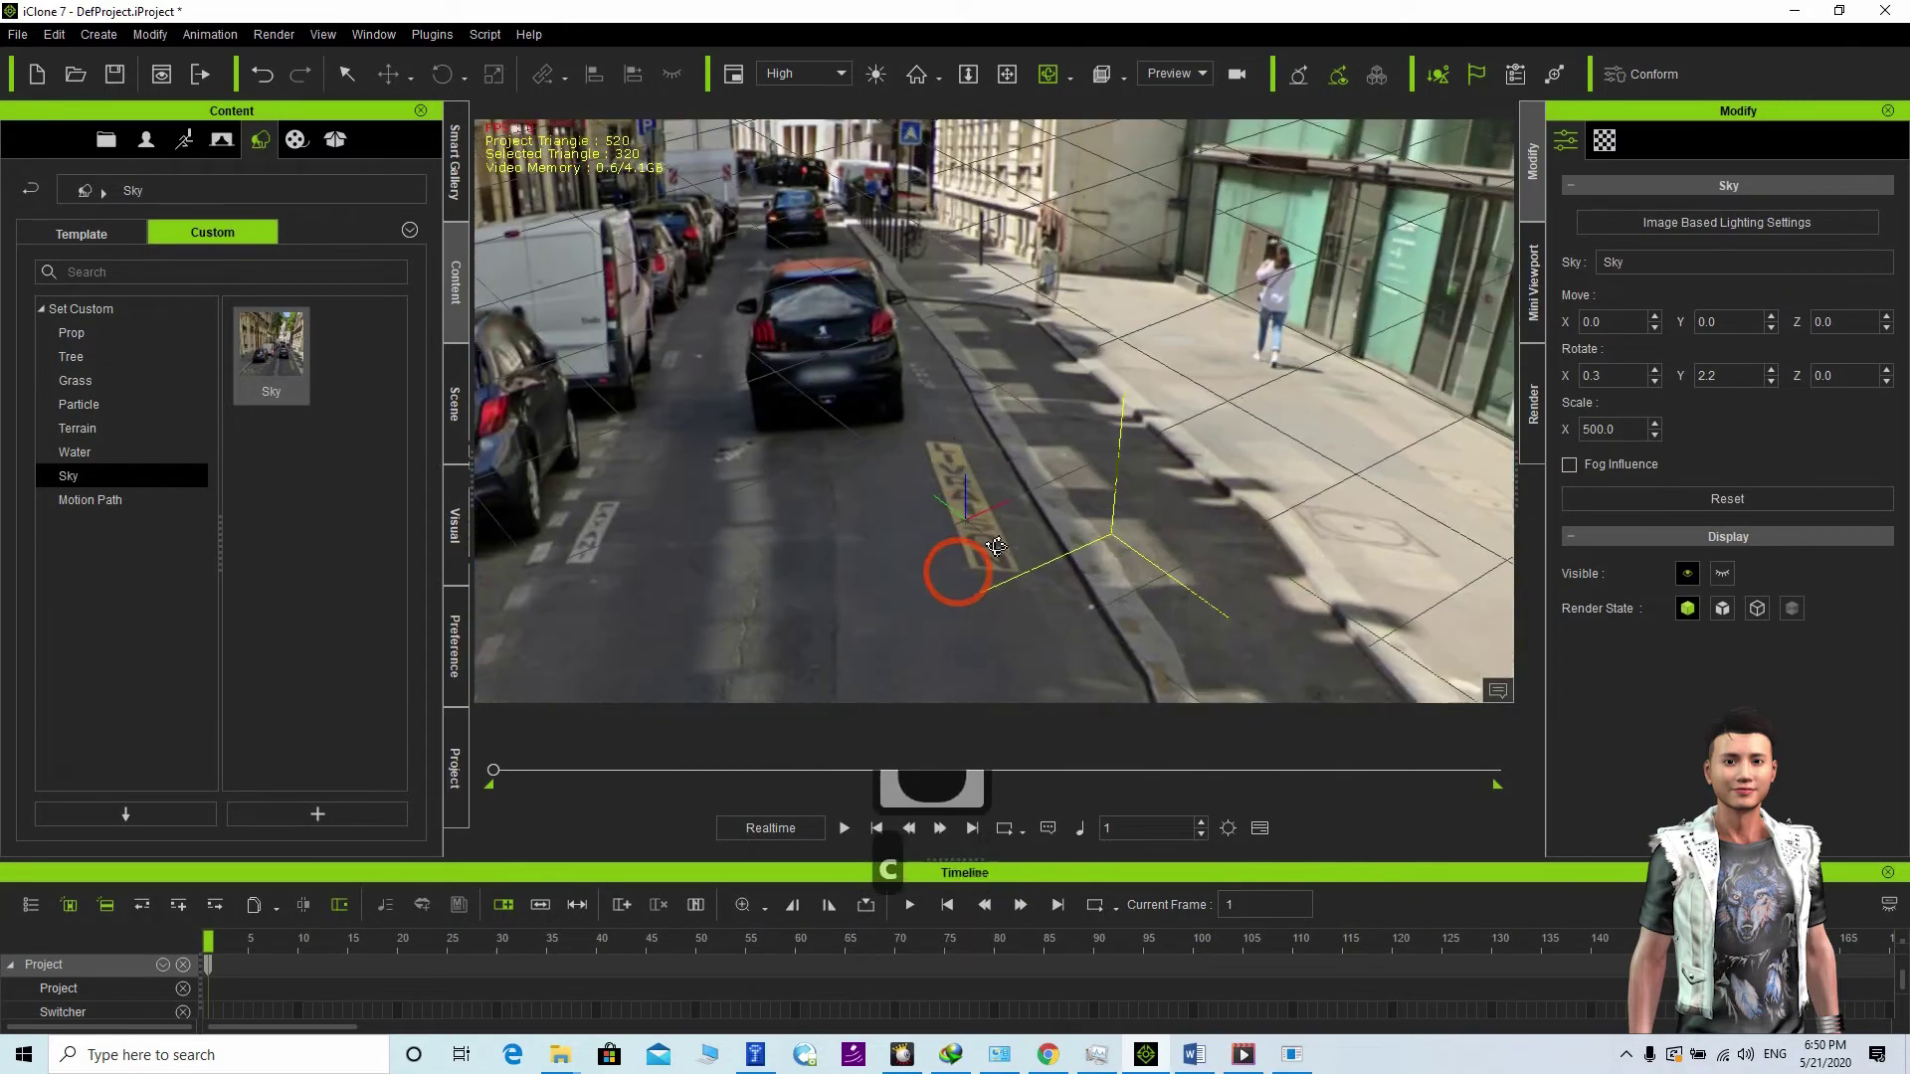
{"action": "type", "text": "CCCXXc"}
{"action": "key", "text": "c"}
{"action": "left_click", "coordinate": [1064, 494]}
{"action": "type", "text": "ccc"}
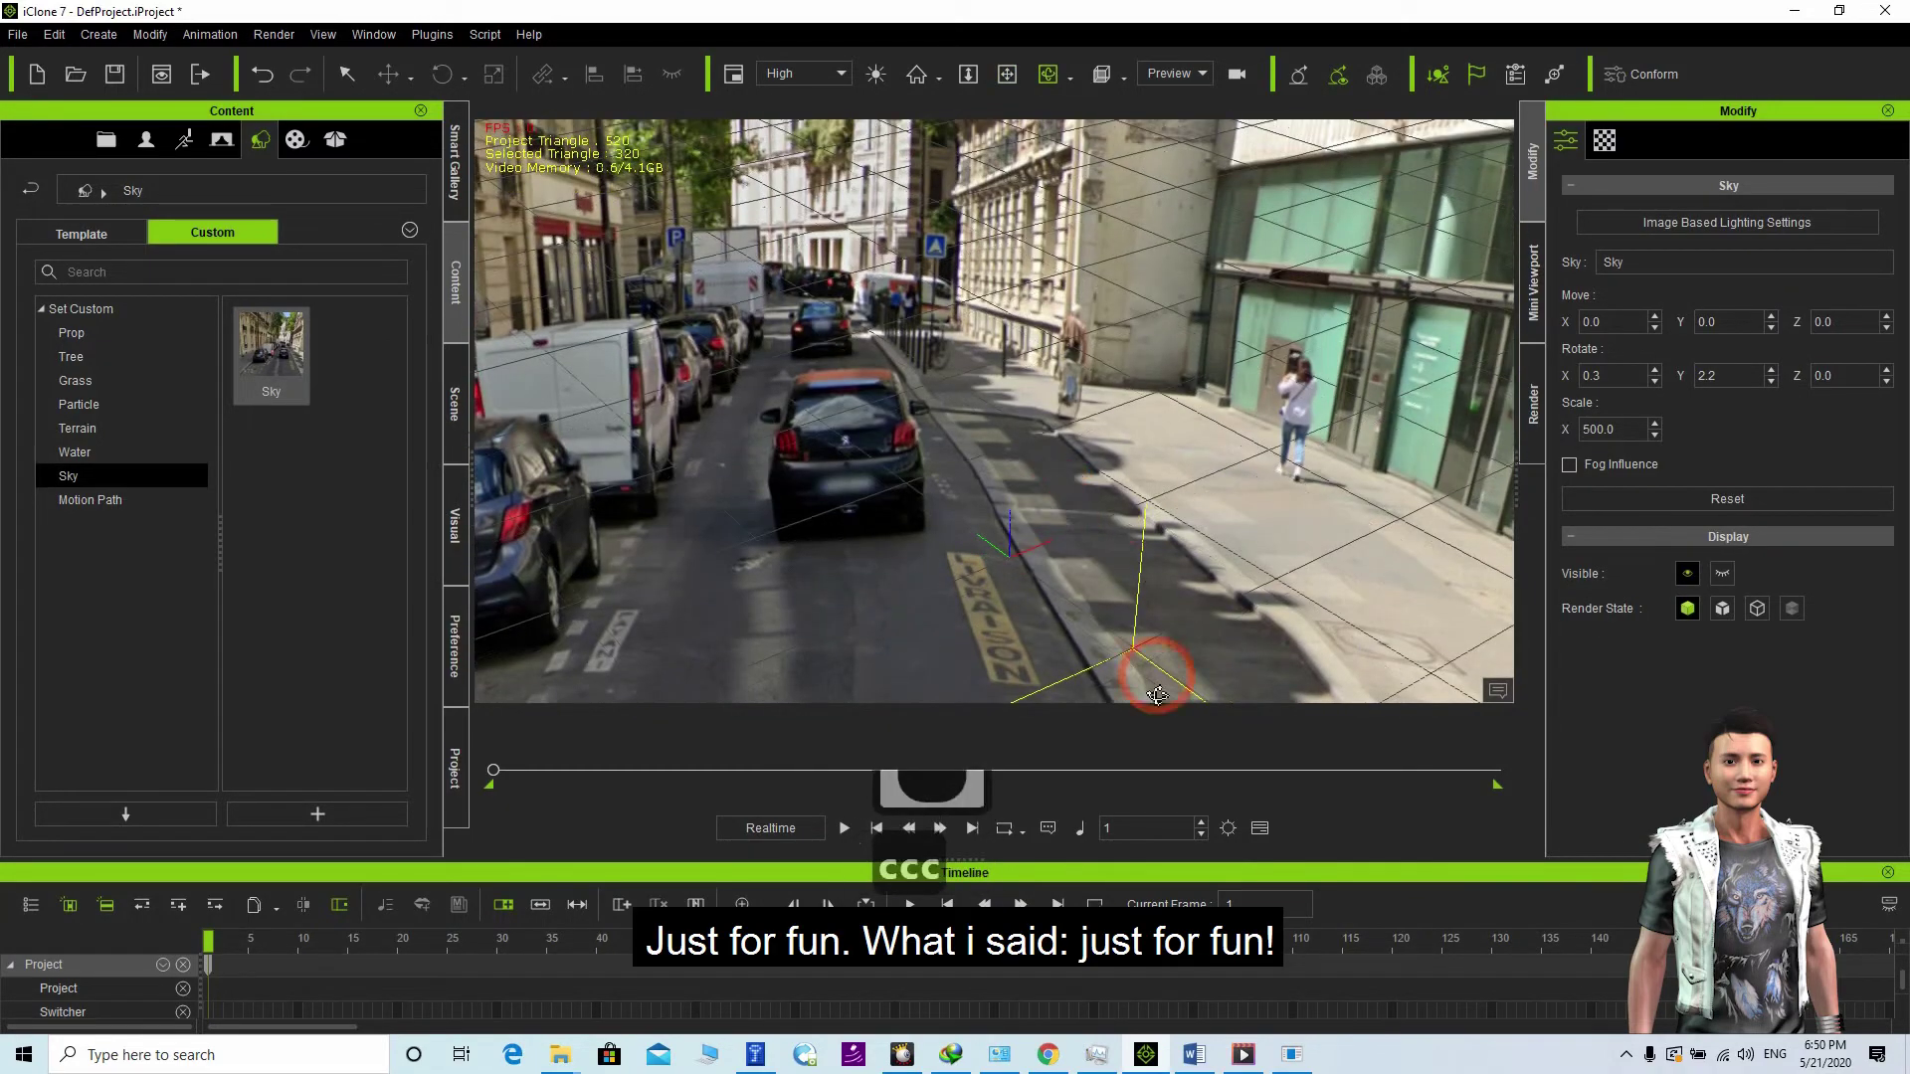
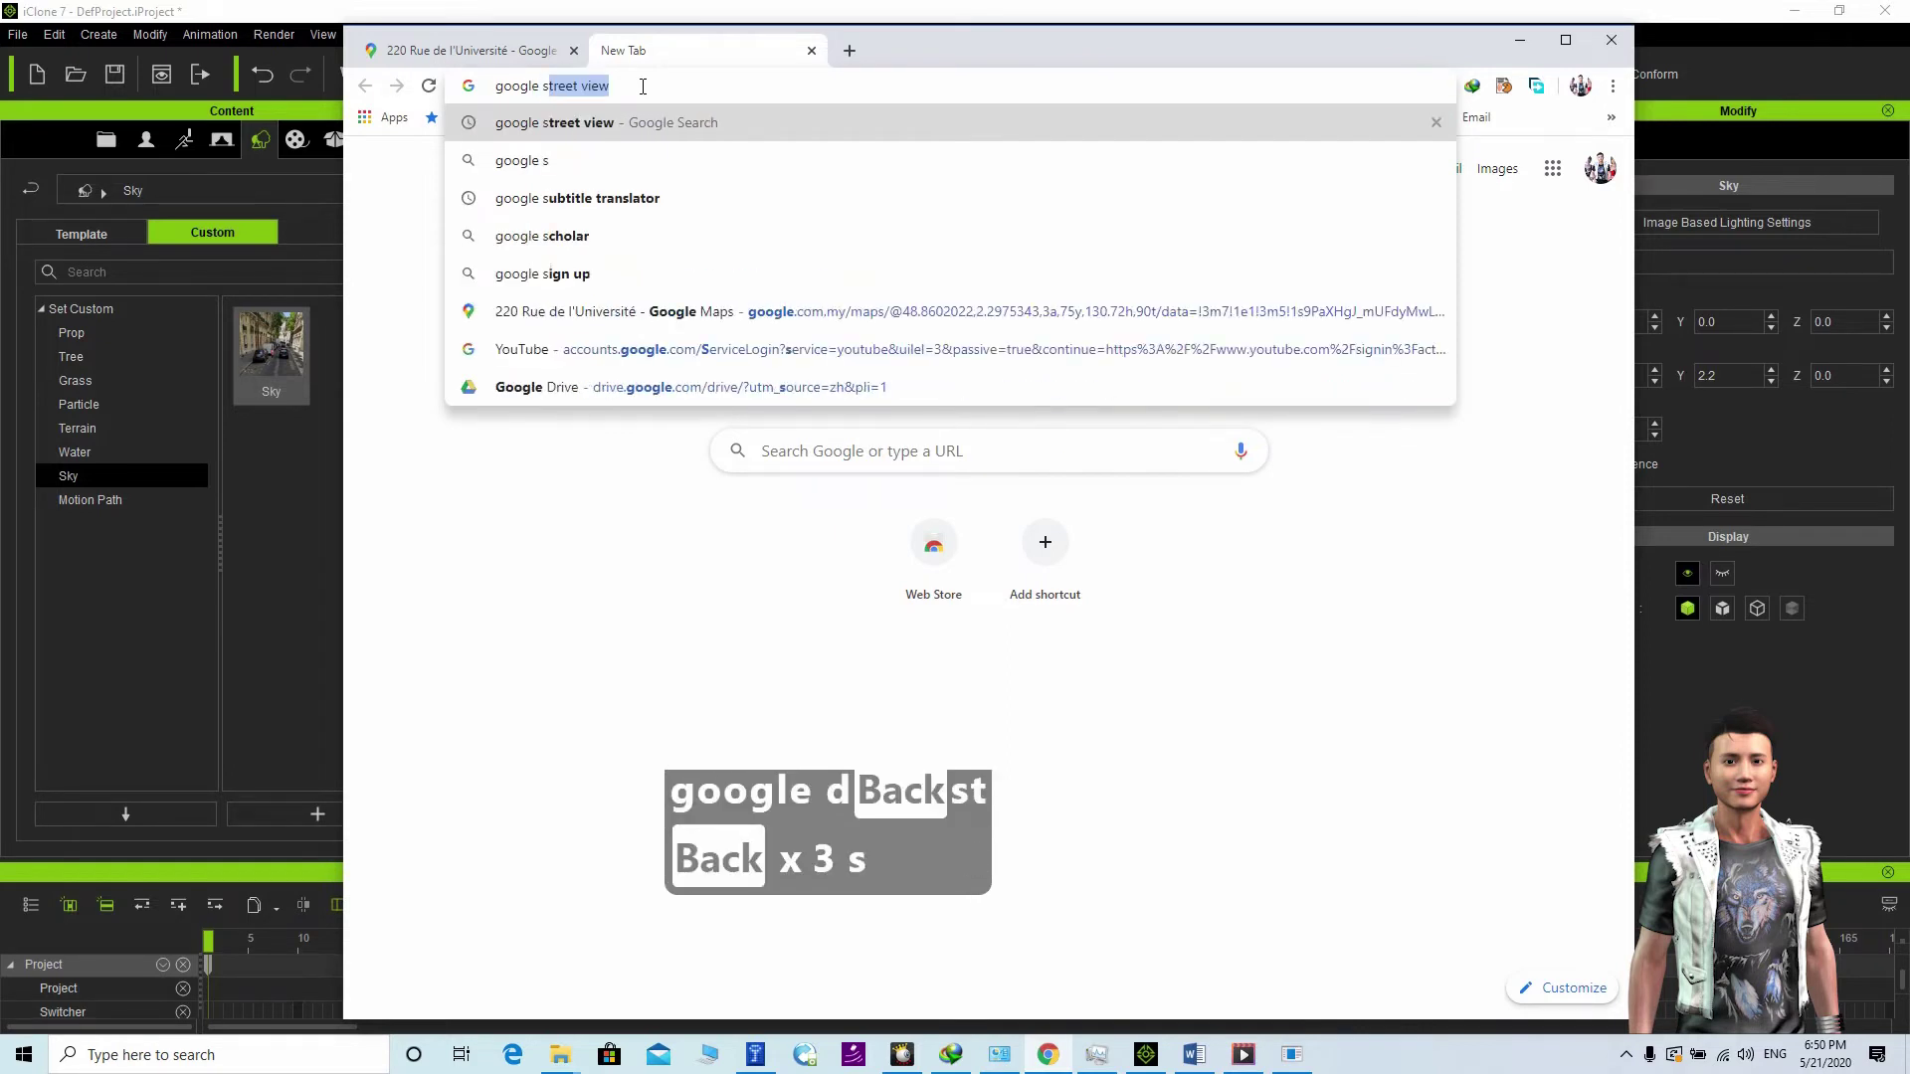
Step: Search 'google street view terms of use', then refine the query with 'commercial use'
{"action": "type", "text": "eet v"}
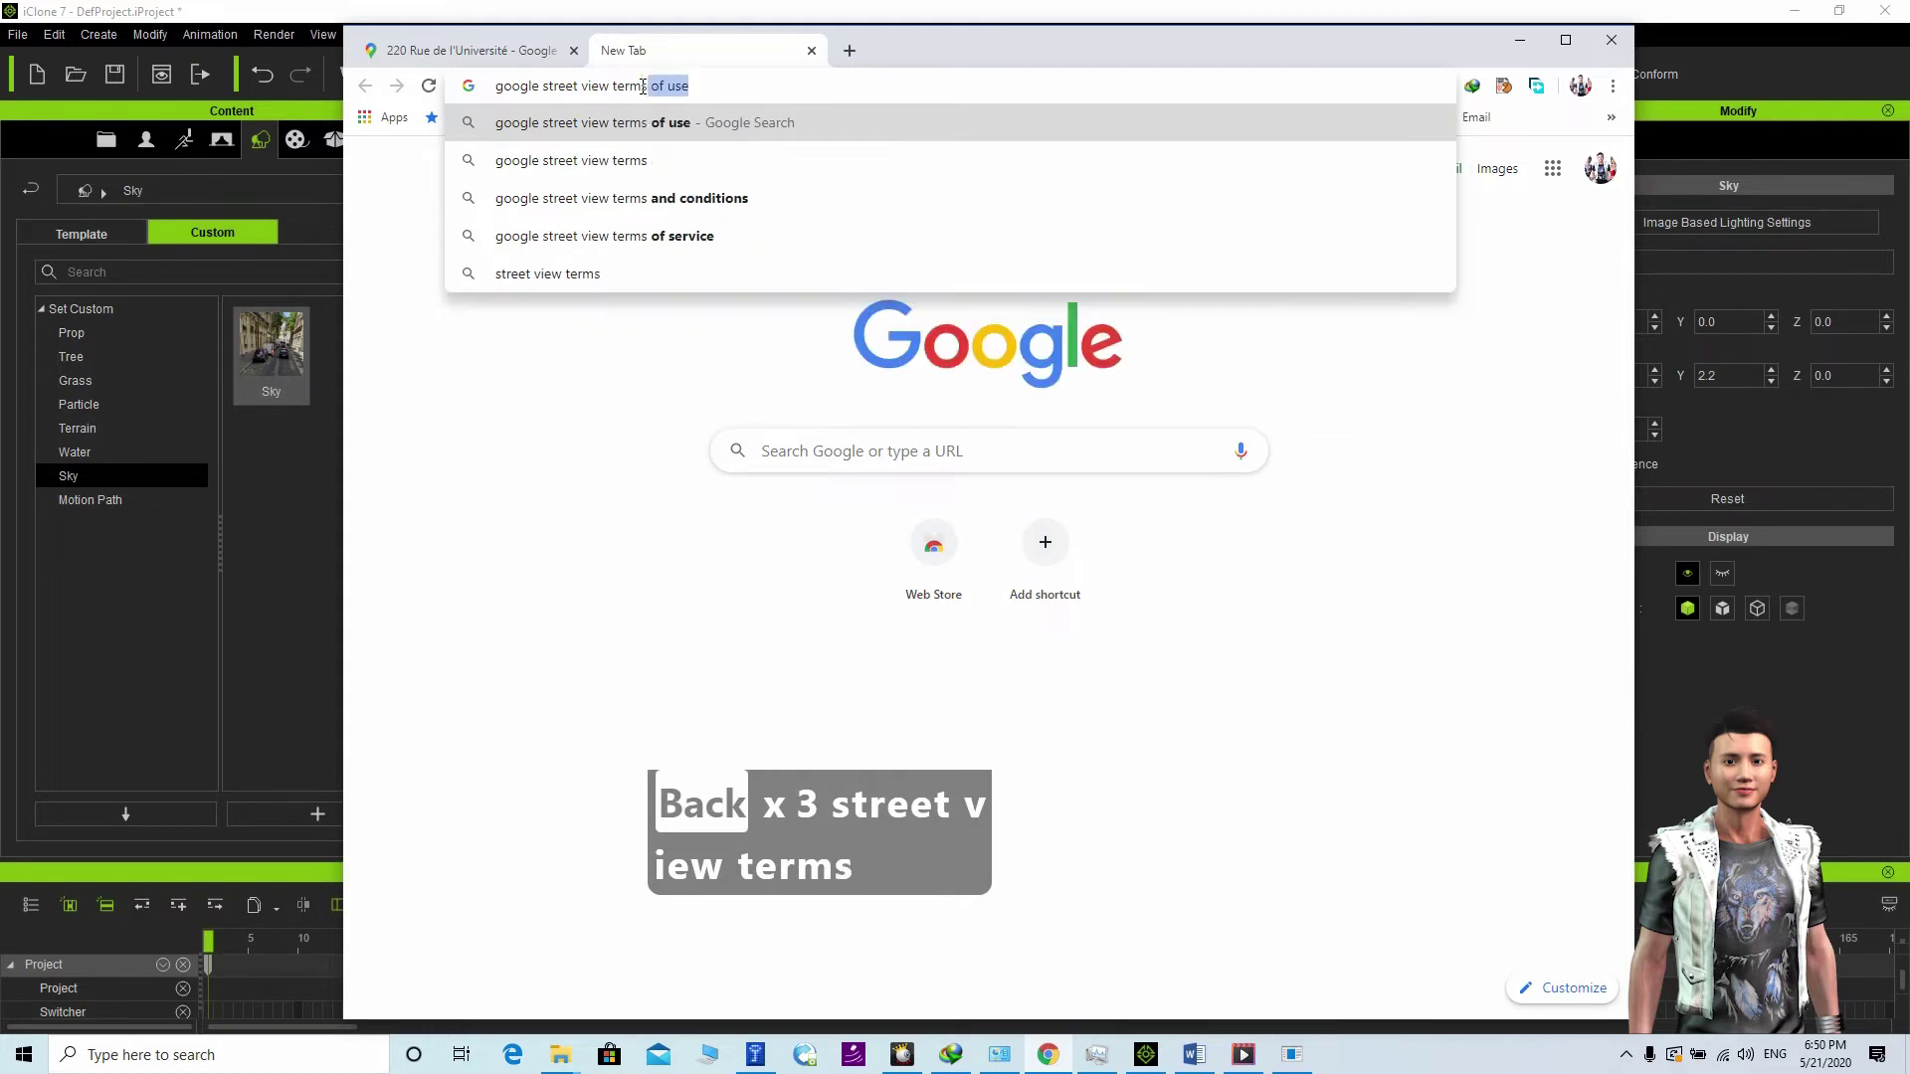
{"action": "type", "text": "ms"}
{"action": "key", "text": "Return"}
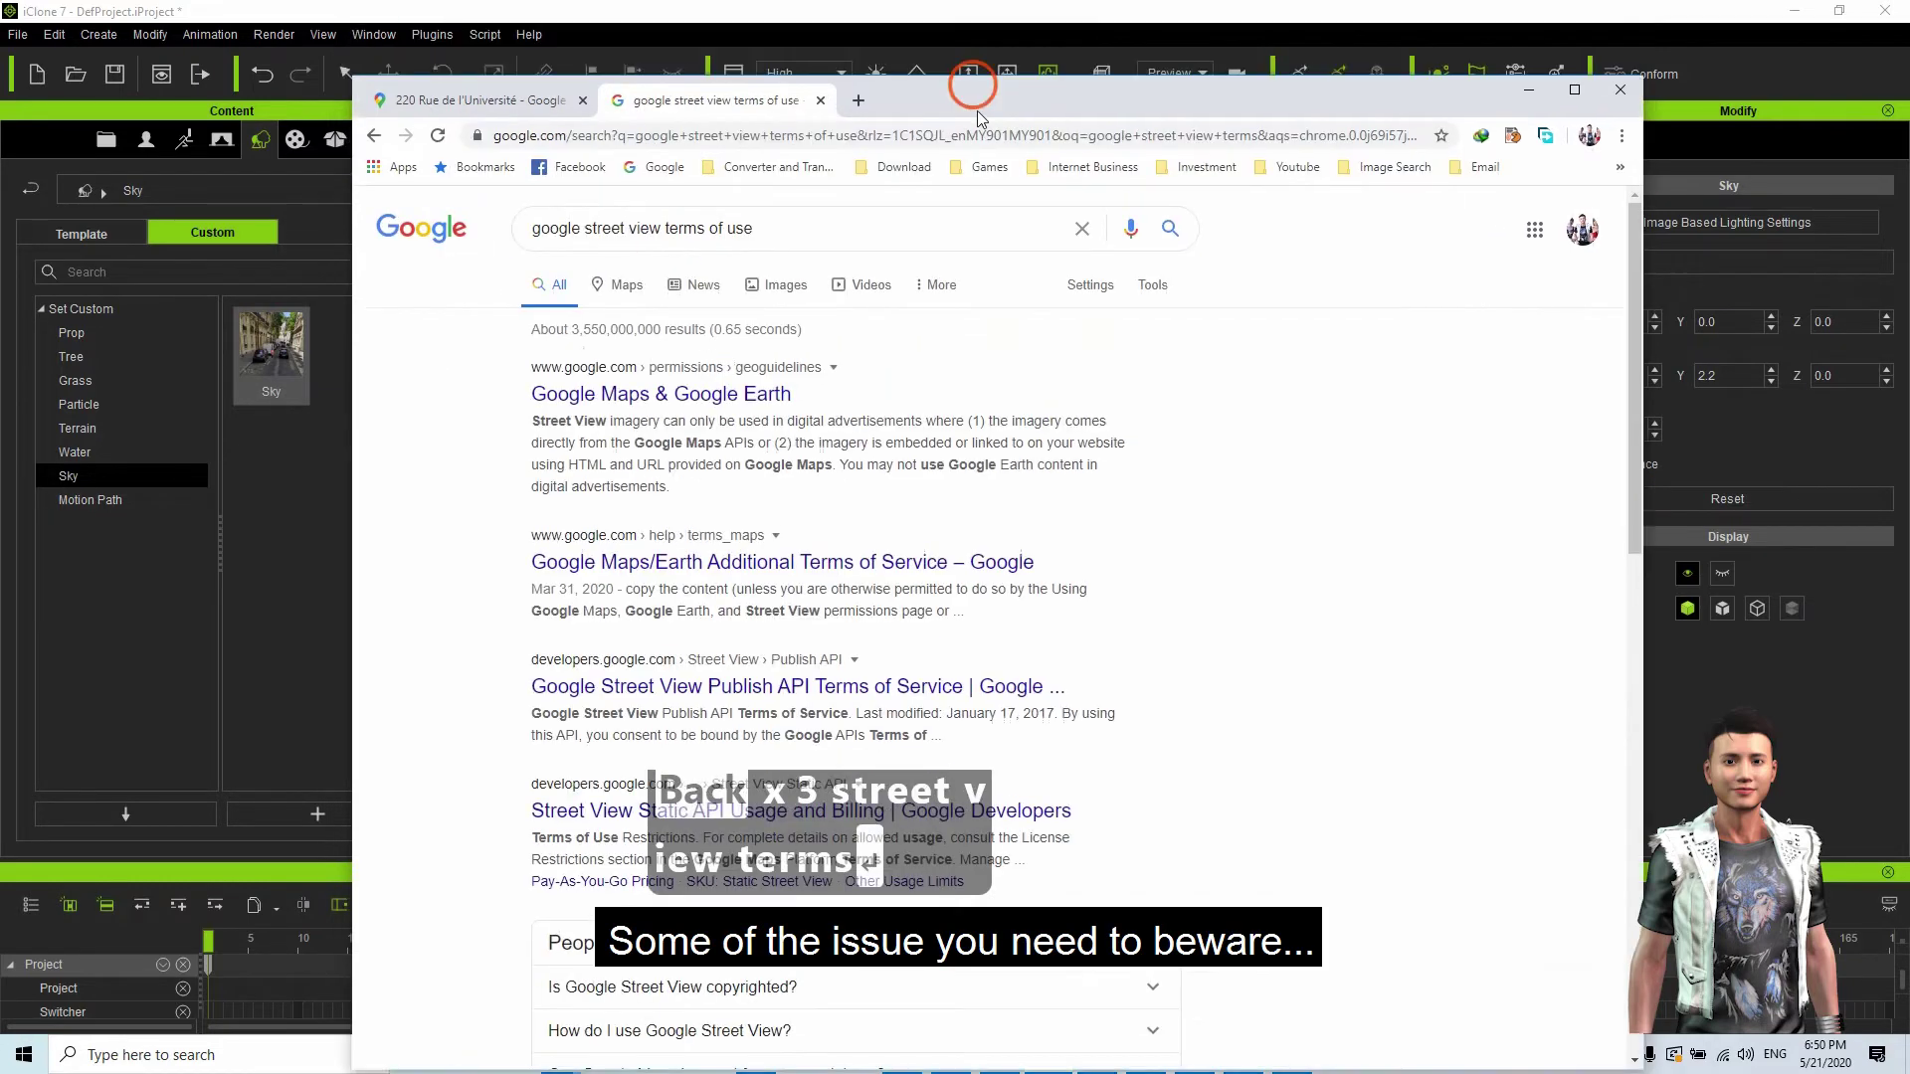
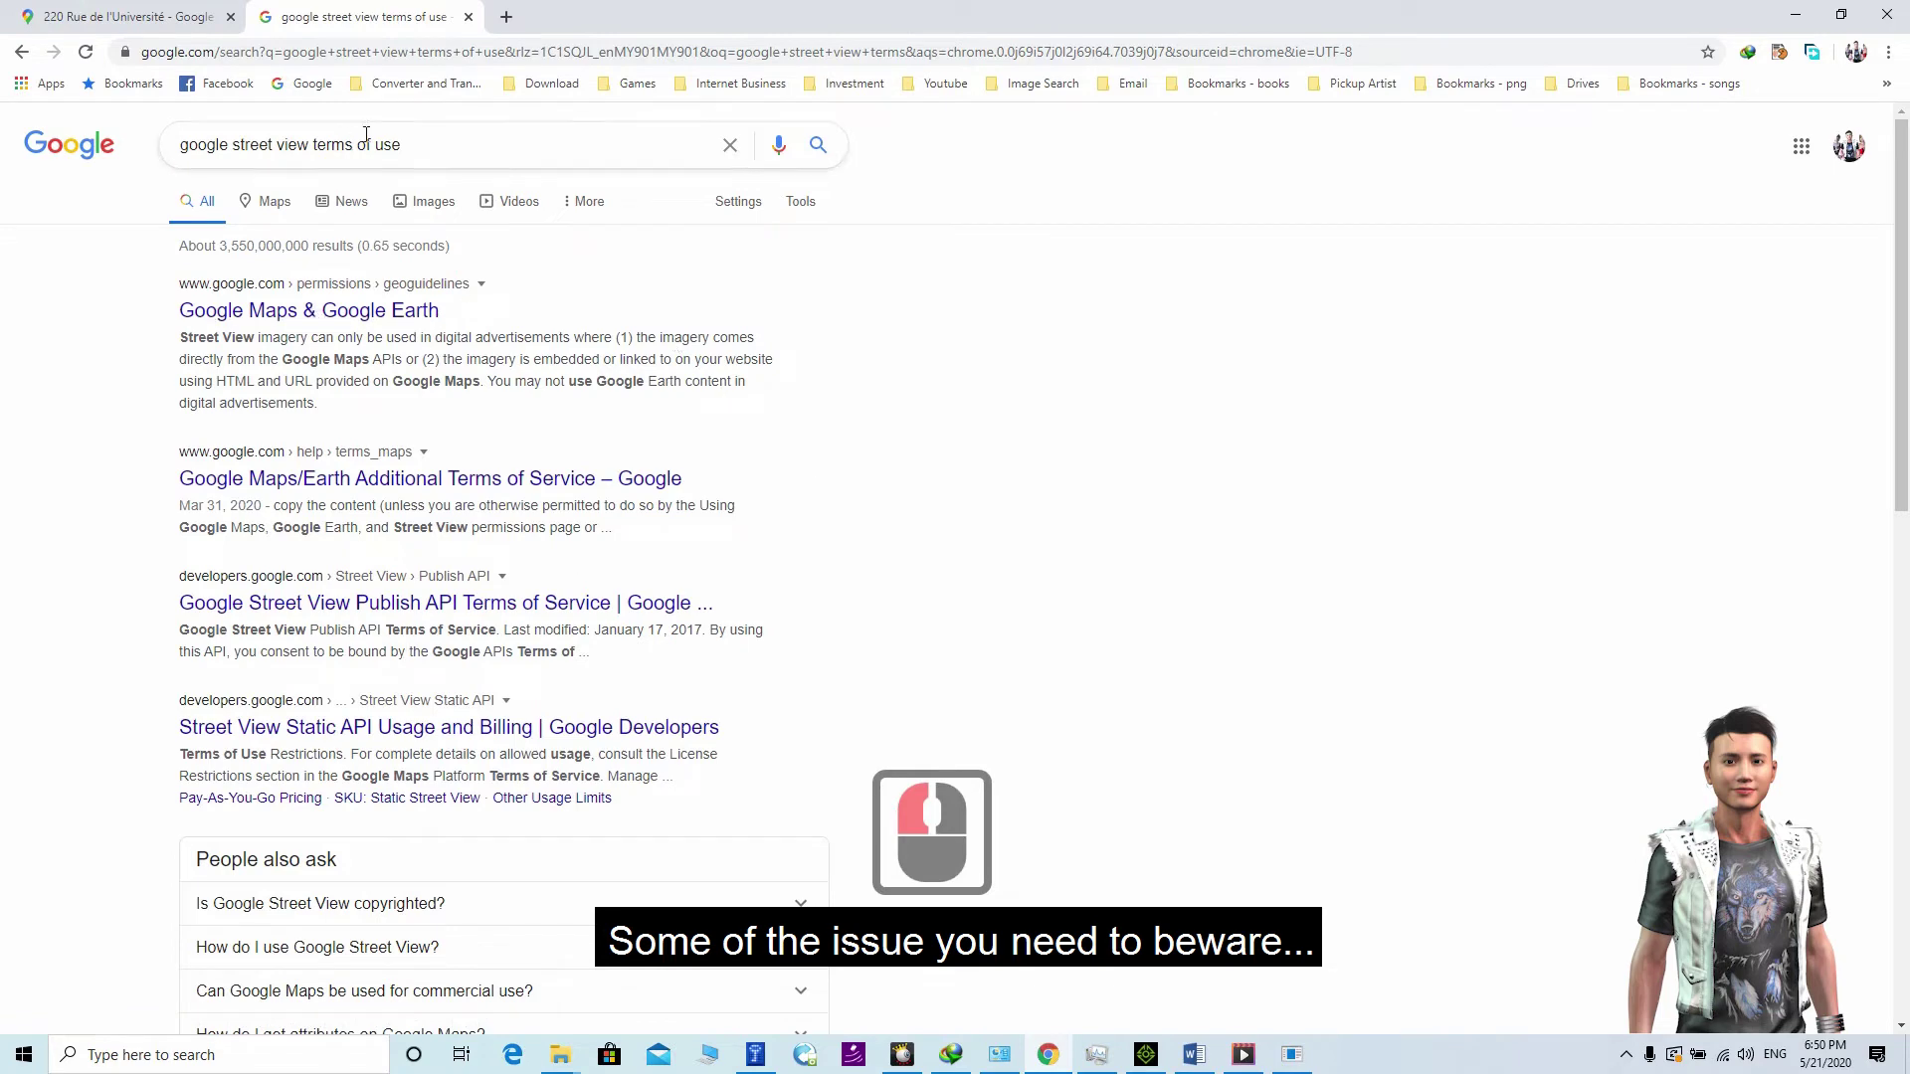
{"action": "type", "text": "commercial use"}
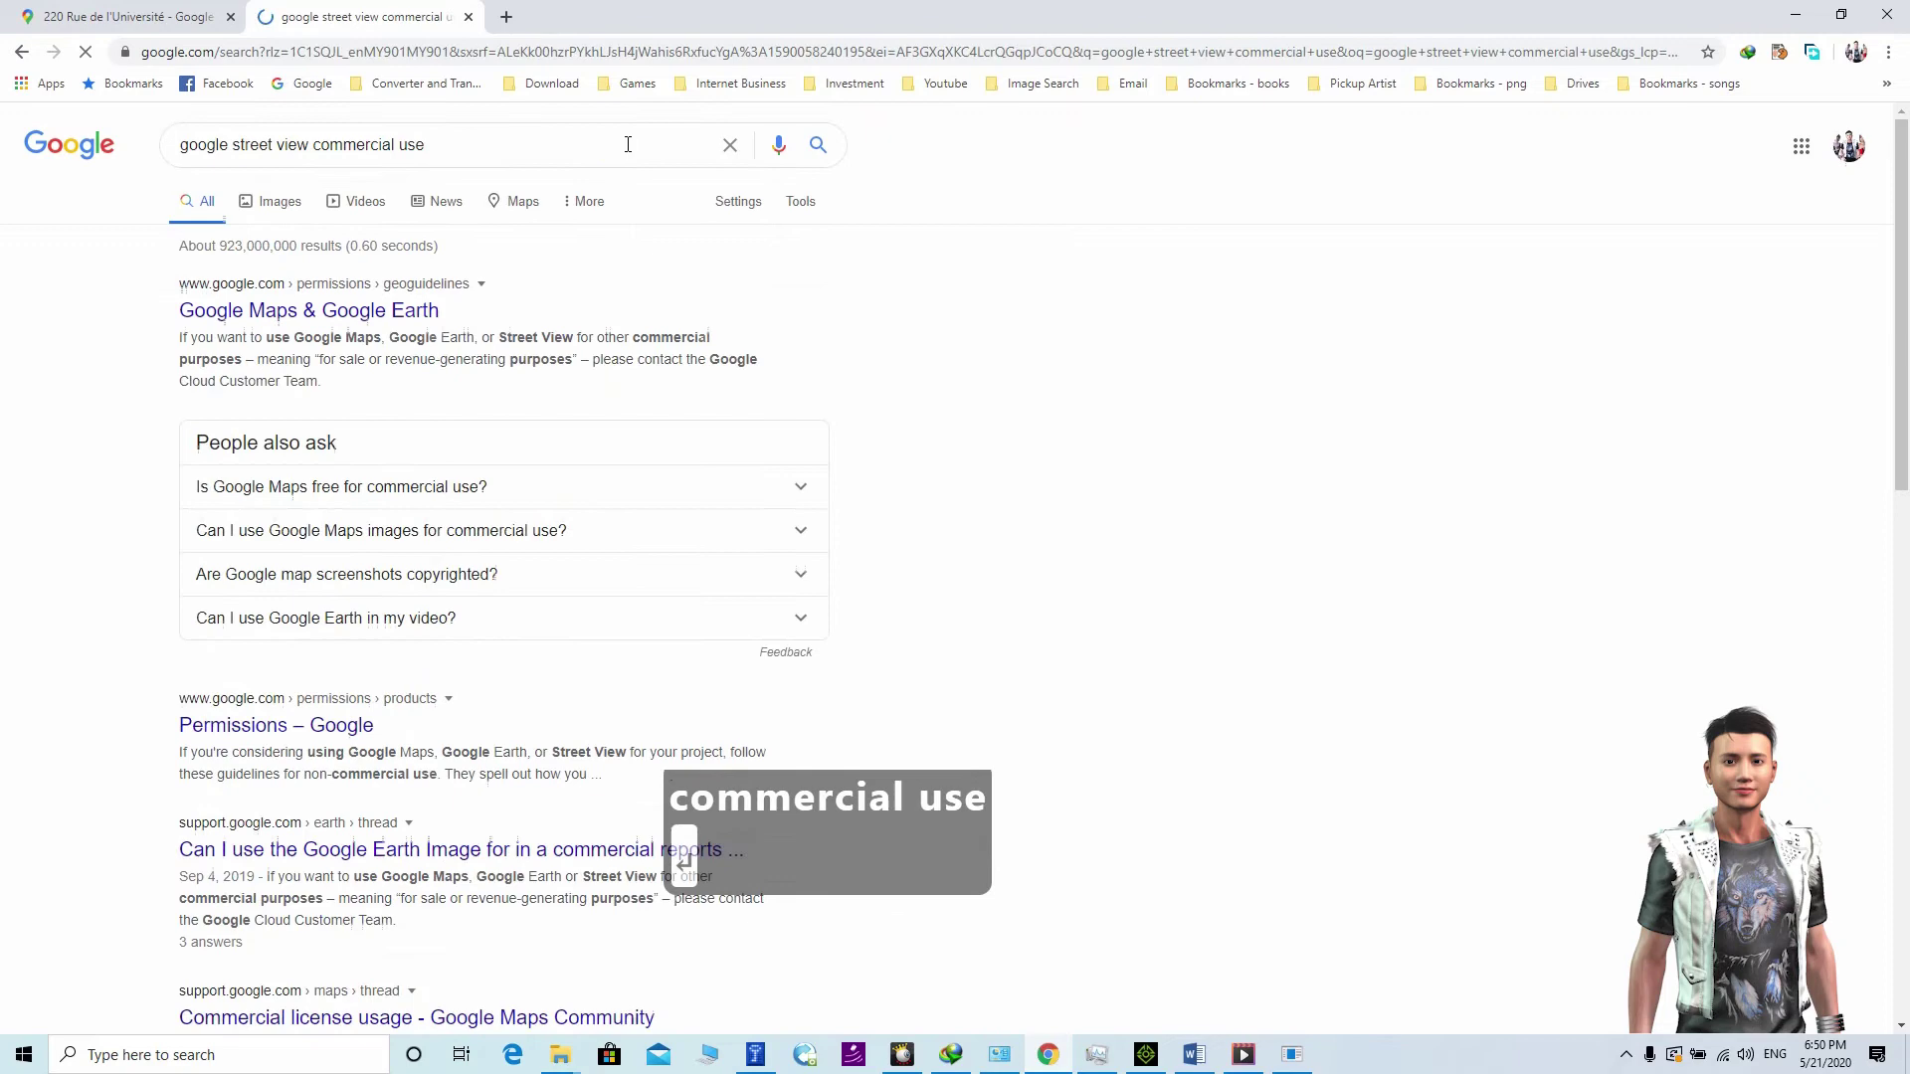
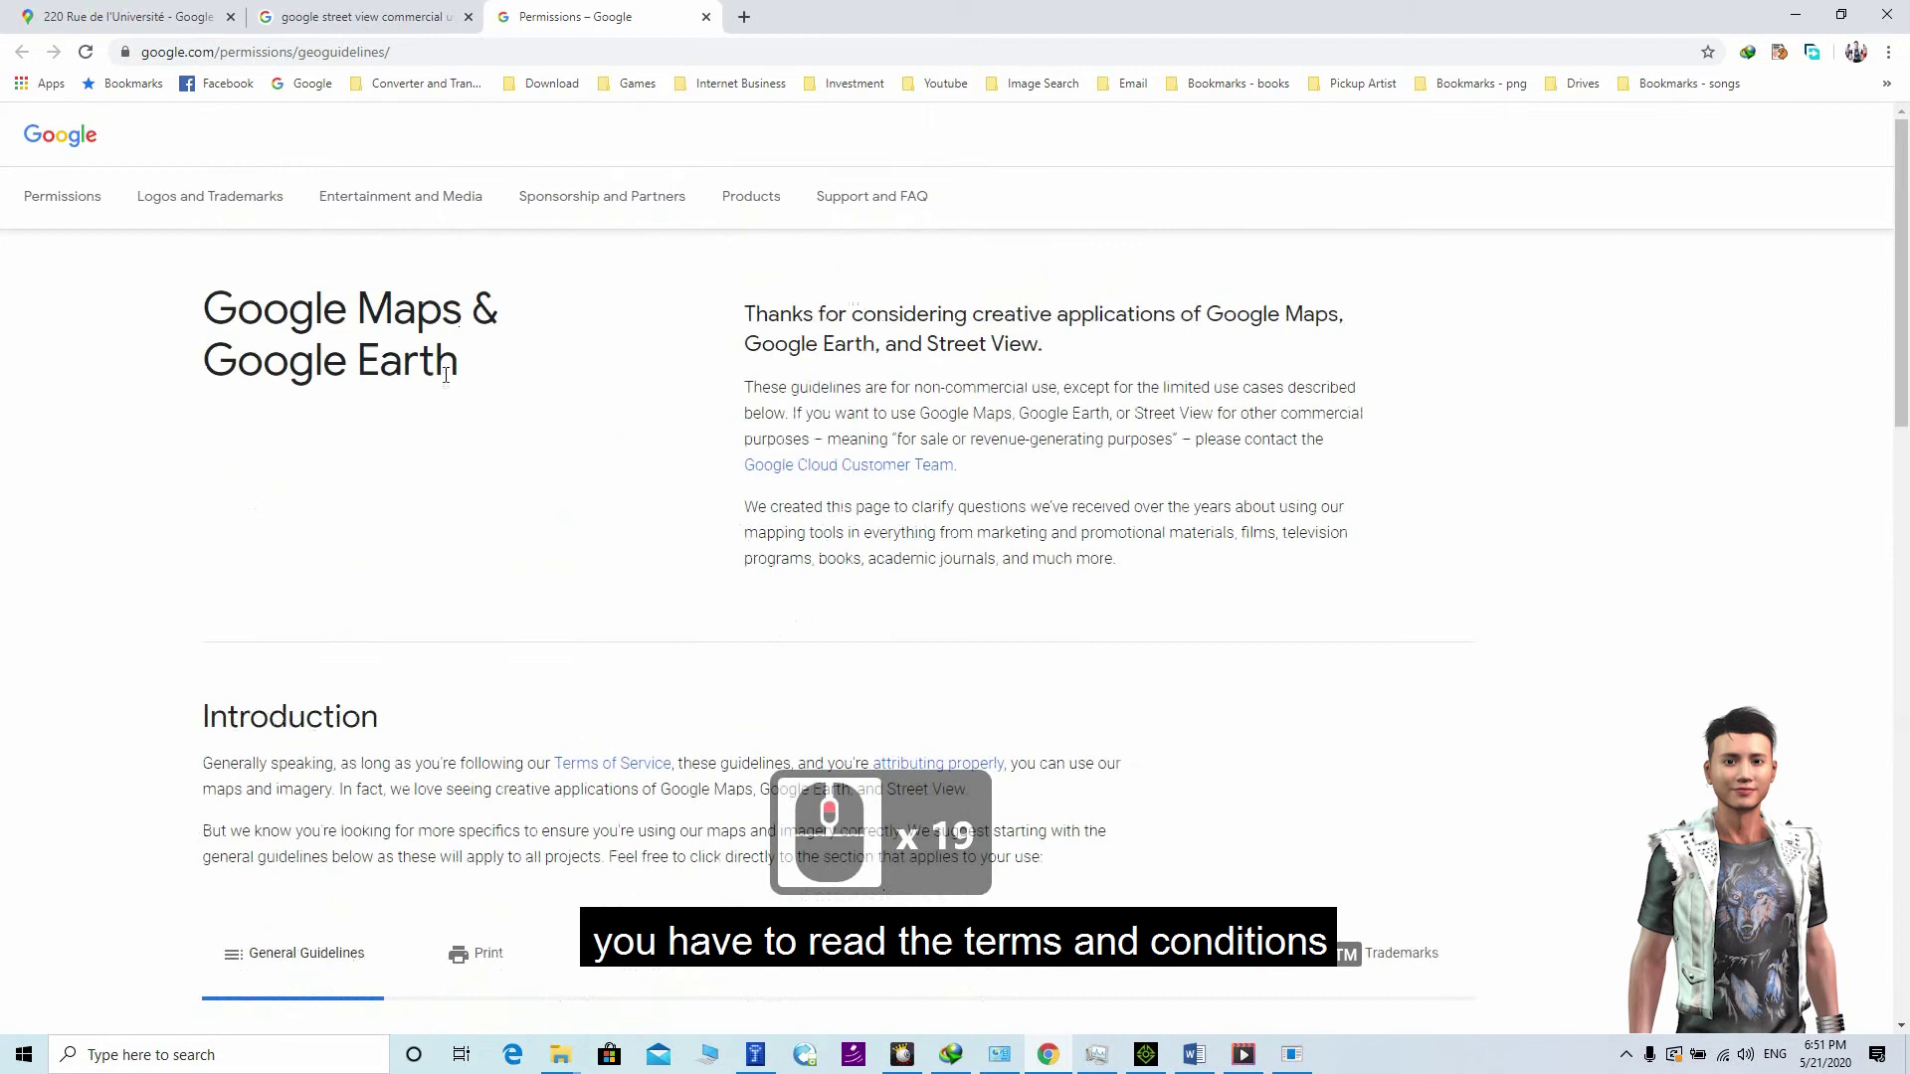
Step: Scroll to the General Guidelines of Google's Maps/Earth permissions page, then return to iClone
{"action": "scroll", "scroll_direction": "down", "scroll_amount": 3}
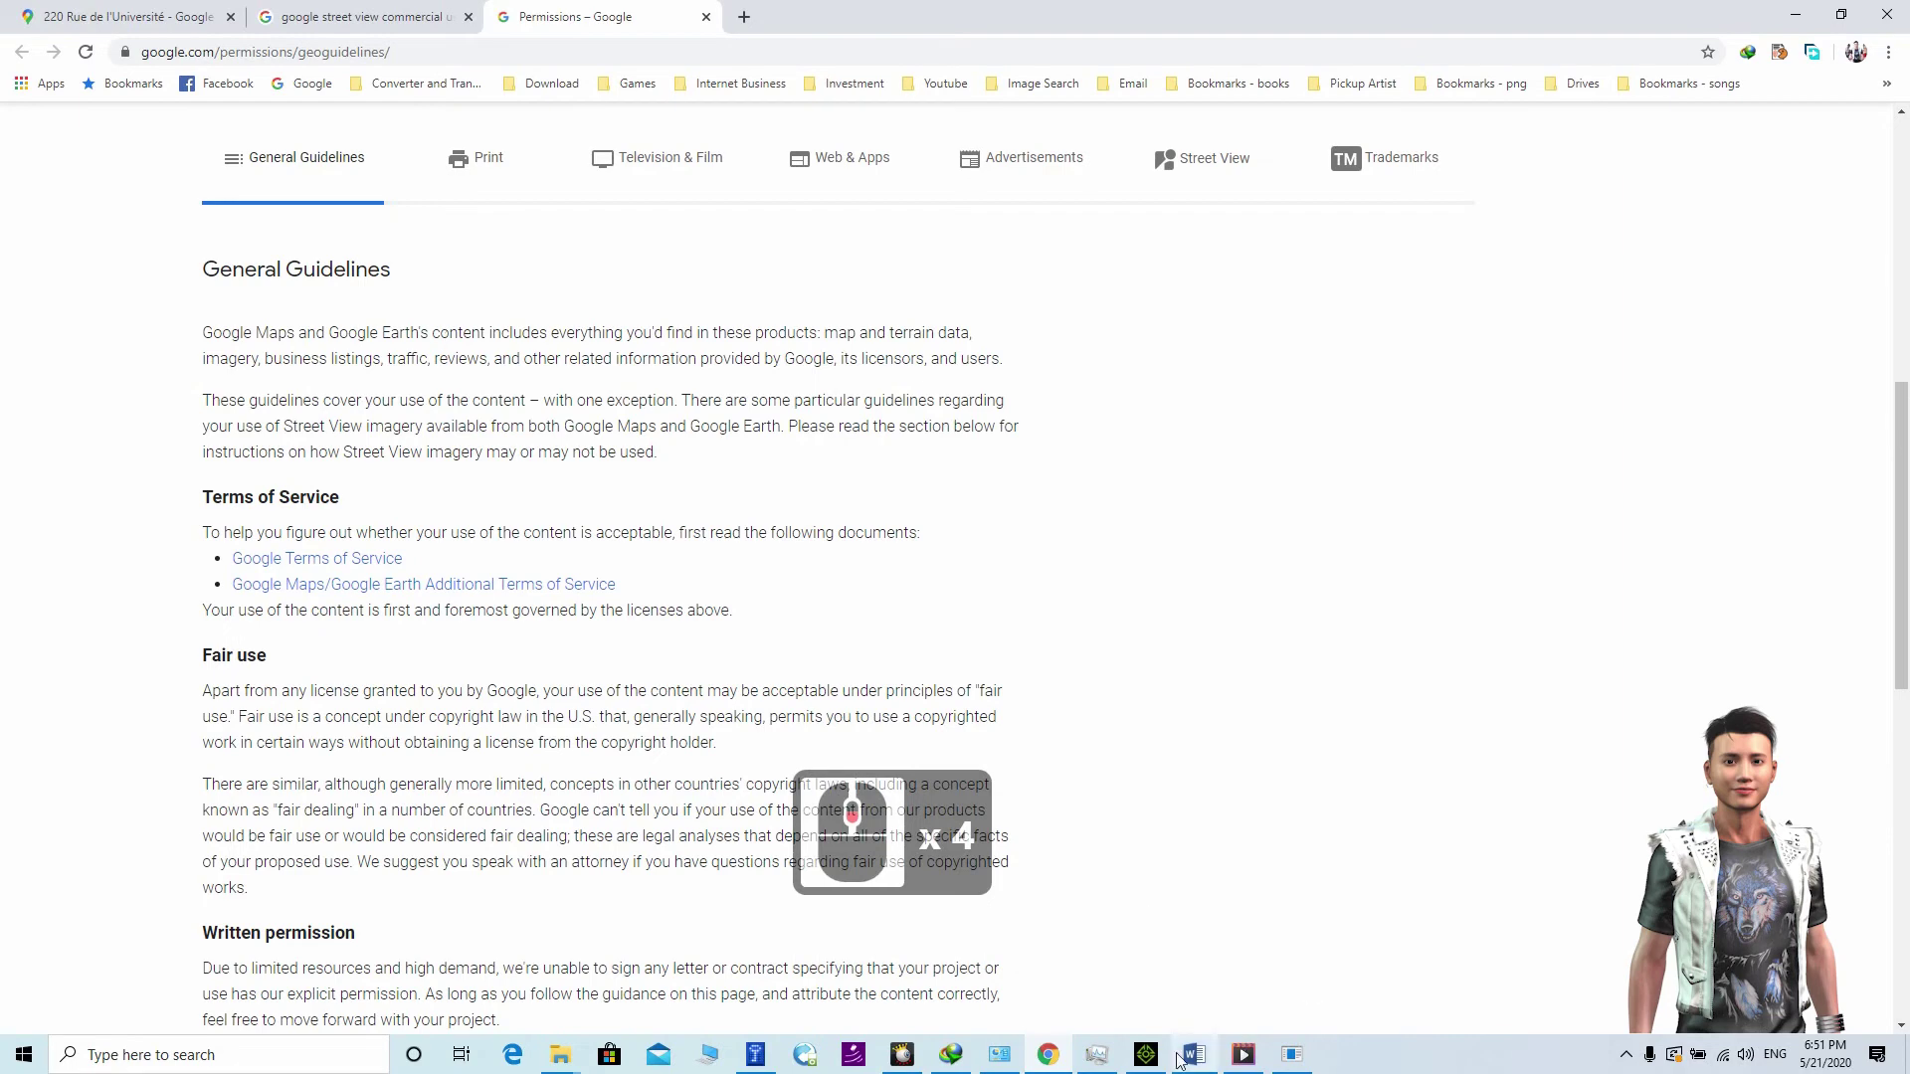
{"action": "left_click", "coordinate": [1090, 992]}
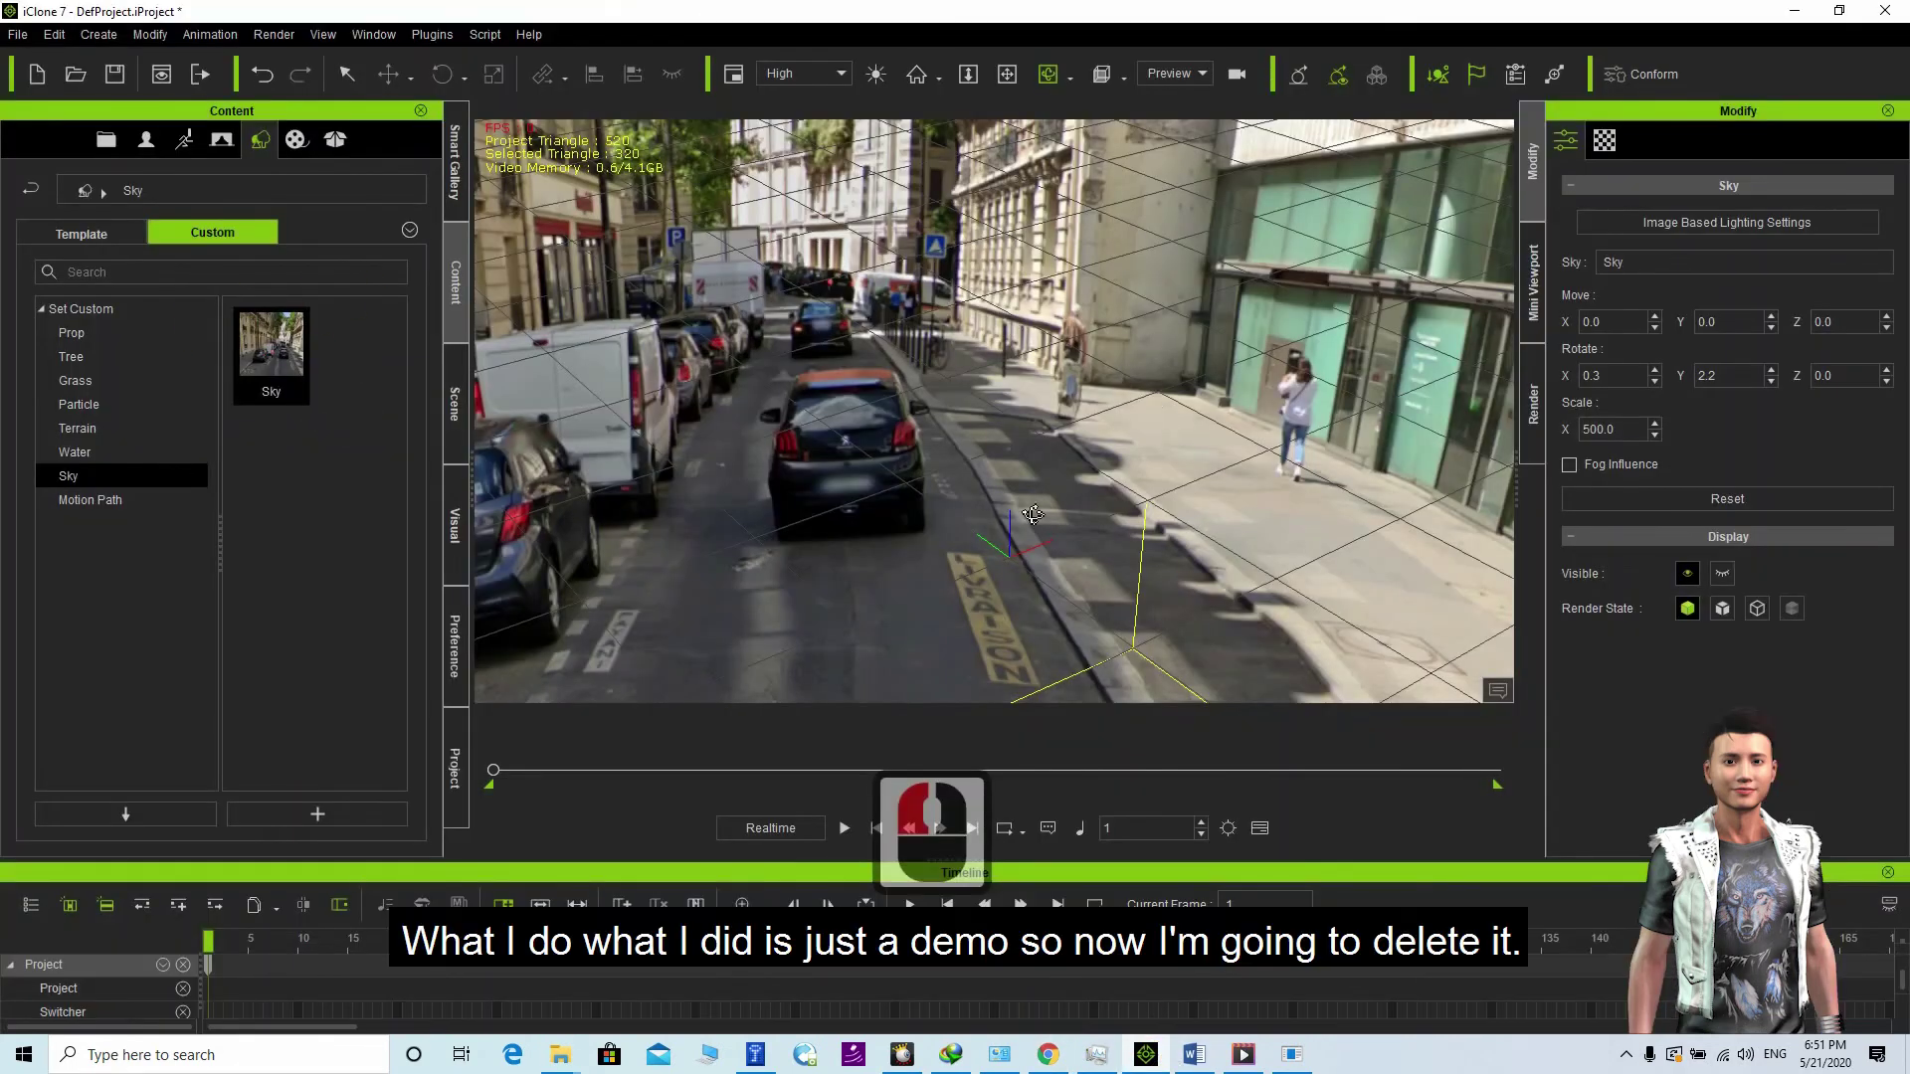
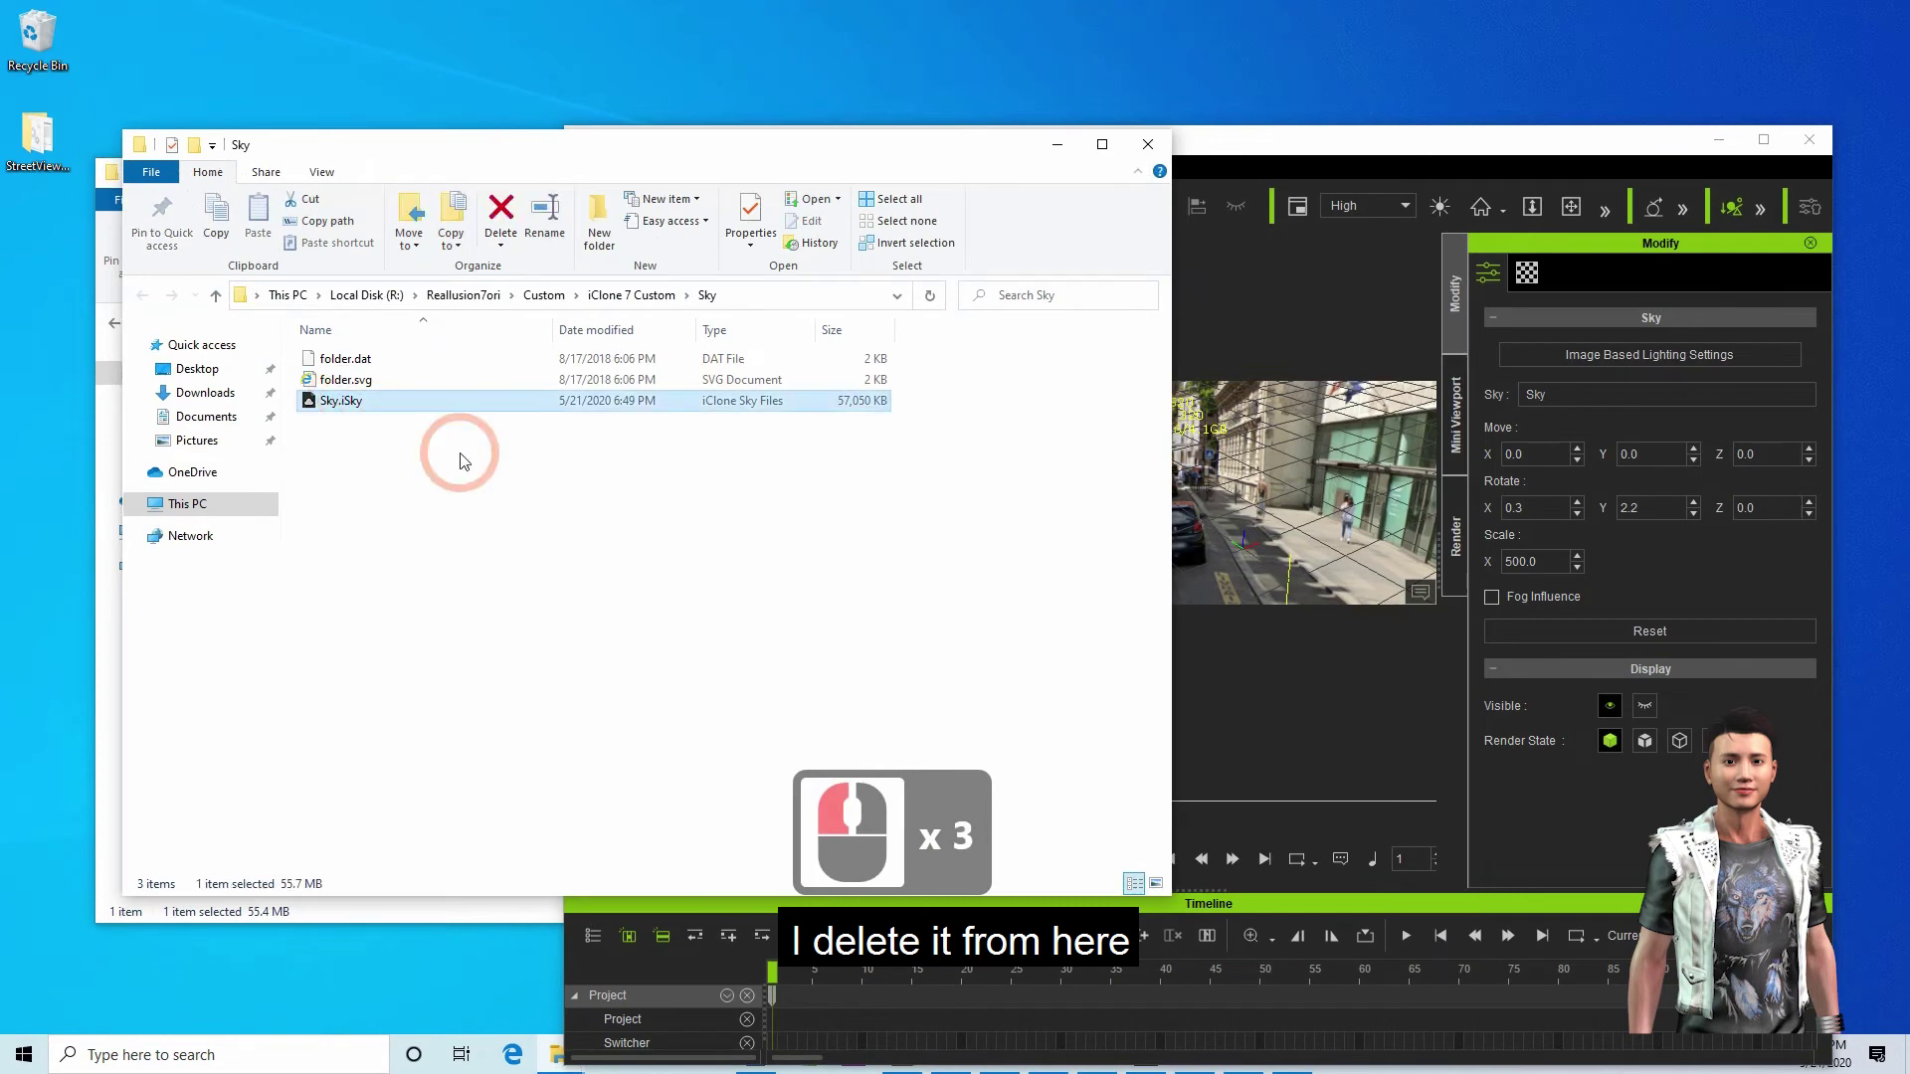
Step: Permanently delete Sky.iSky from the Custom Sky folder and go to the StreetViewGrabber(v1.6.0) folder
{"action": "key", "text": "Delete"}
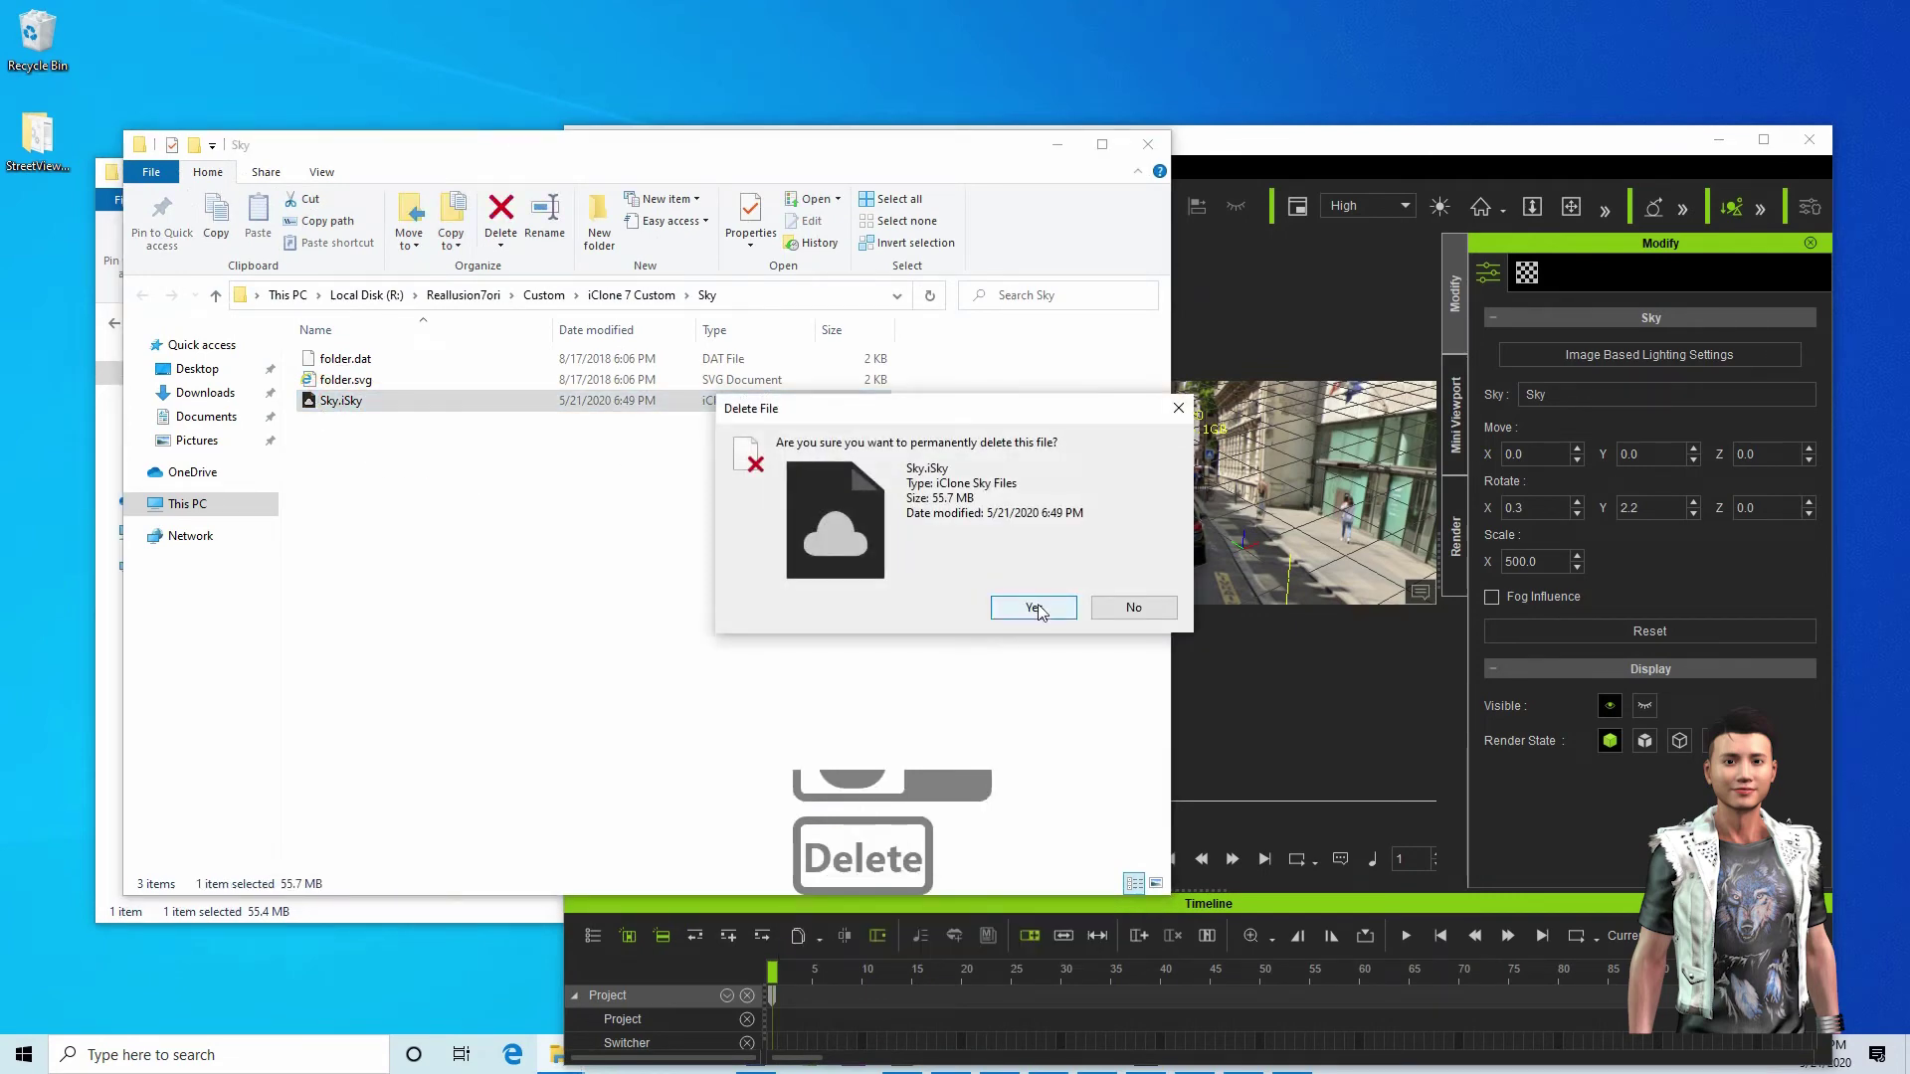
{"action": "left_click", "coordinate": [1039, 615]}
{"action": "right_click", "coordinate": [40, 34]}
{"action": "left_click", "coordinate": [163, 68]}
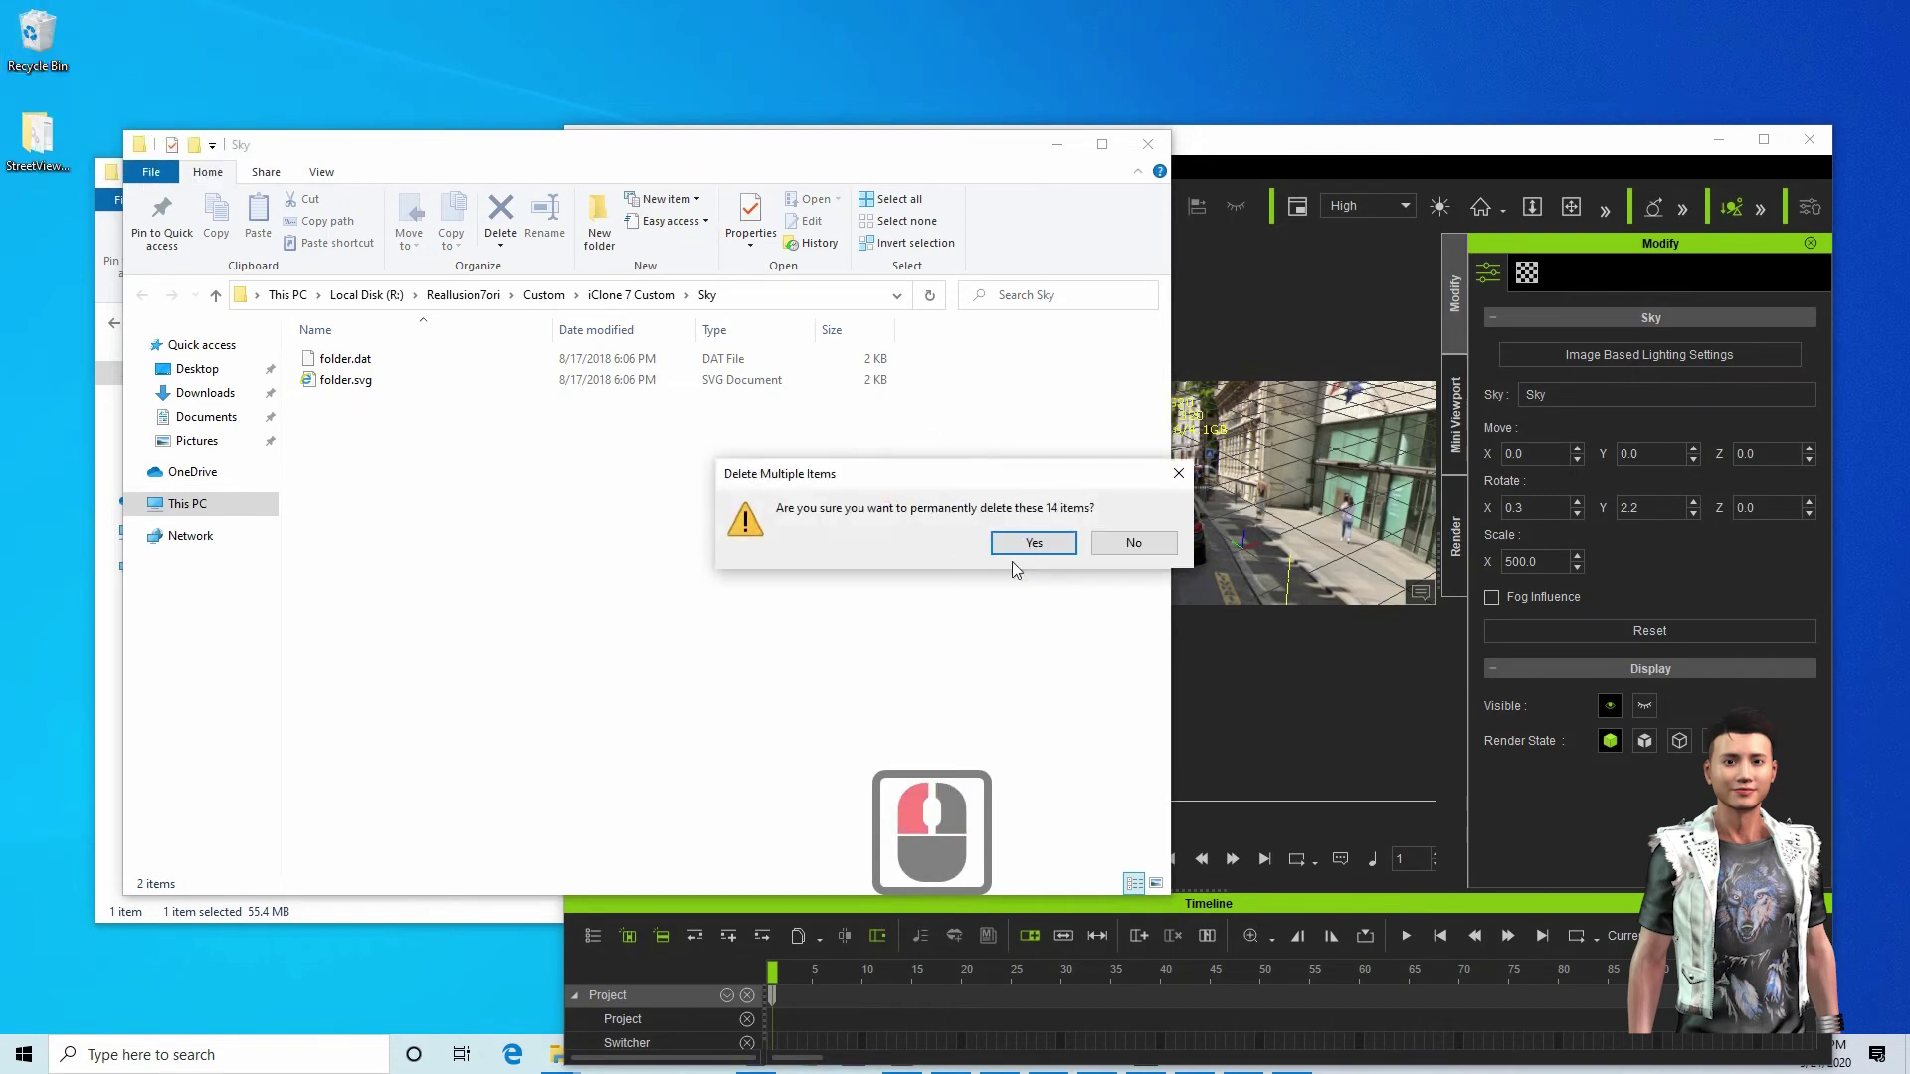